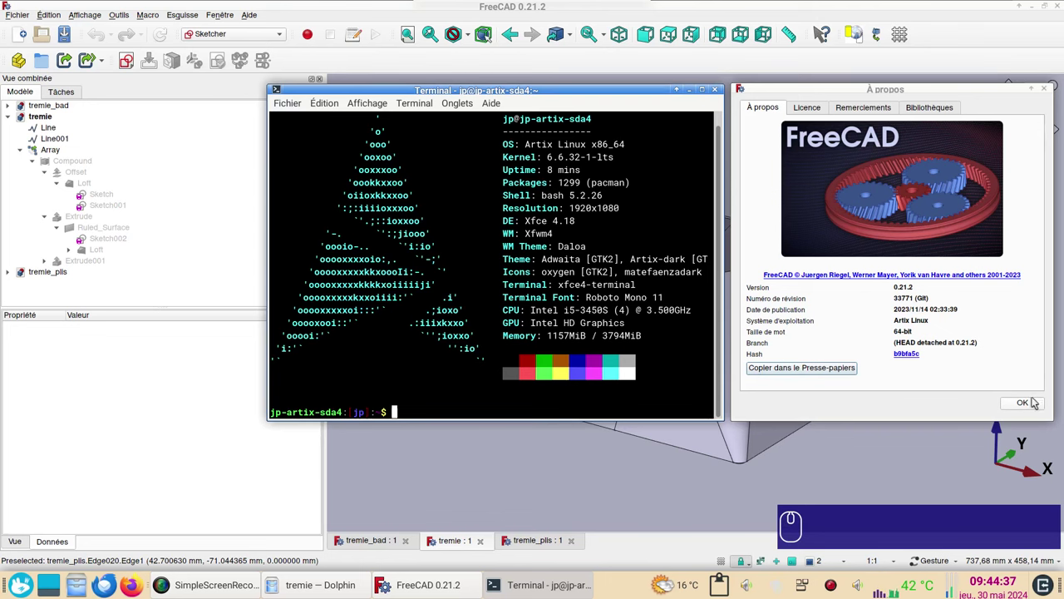
# Dismiss the About window and orbit the finished tremie hopper to inspect it
pyautogui.click(1035, 406)
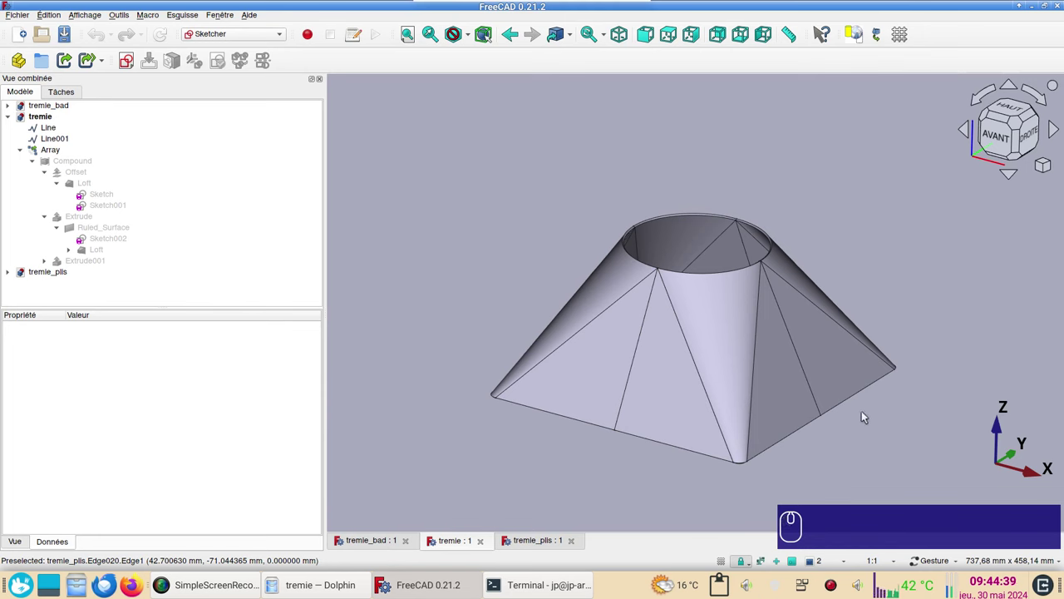
pyautogui.moveTo(788, 176); pyautogui.dragTo(678, 414)
pyautogui.moveTo(635, 442); pyautogui.dragTo(561, 545)
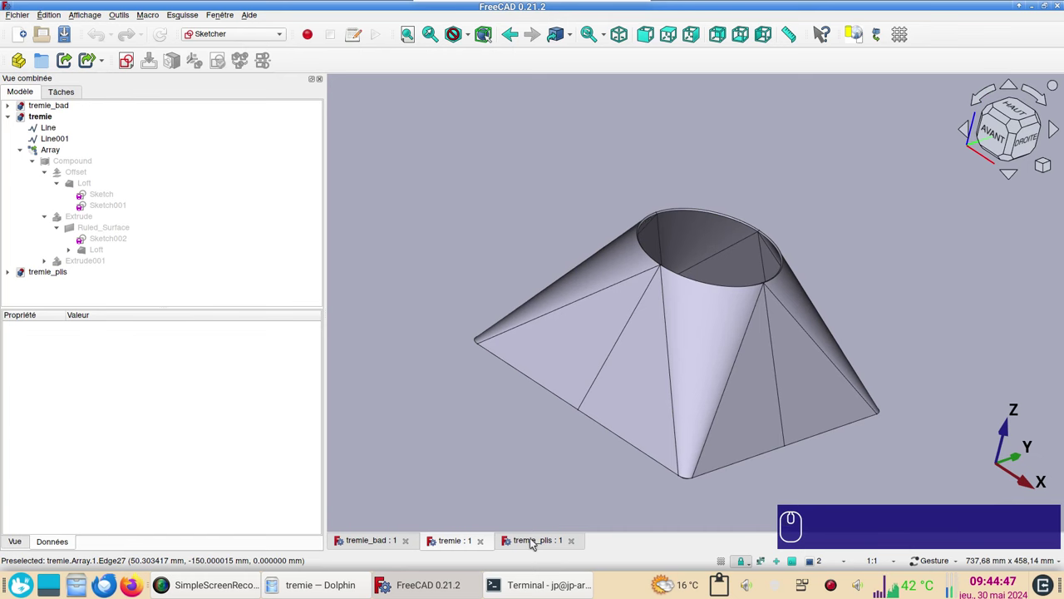
pyautogui.moveTo(536, 544); pyautogui.dragTo(490, 417)
# Inspect the tremie_plis corner pattern from an orbit and the top view, then move to tremie_bad
pyautogui.click(673, 431)
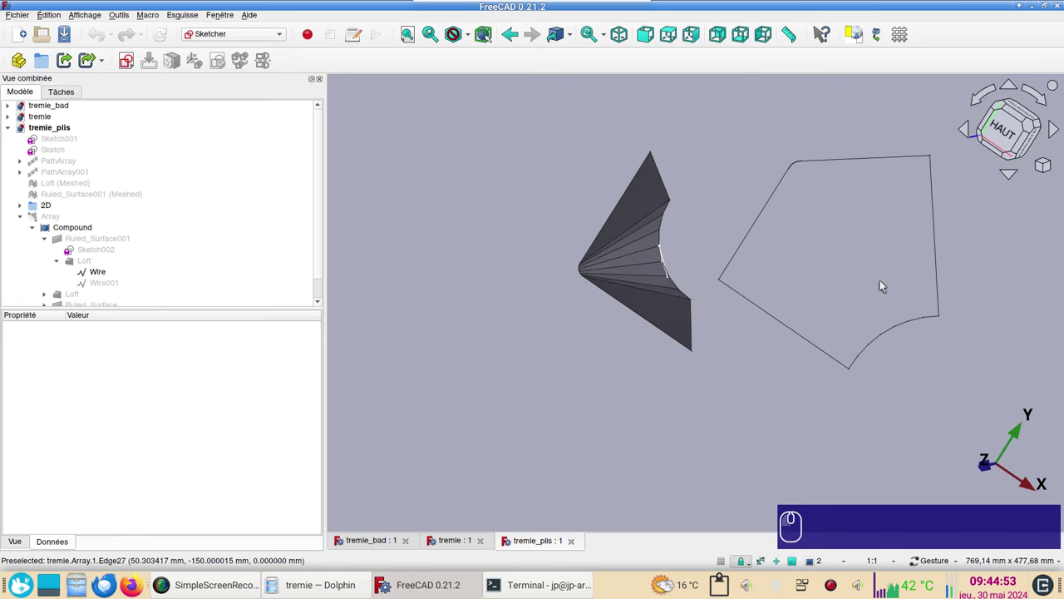
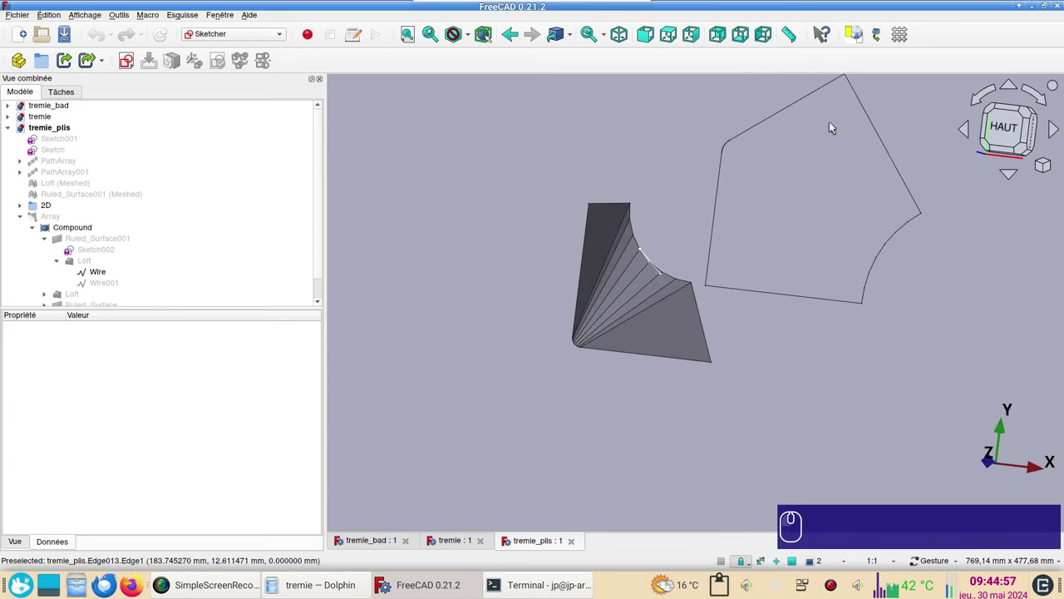
pyautogui.moveTo(746, 393); pyautogui.dragTo(806, 315)
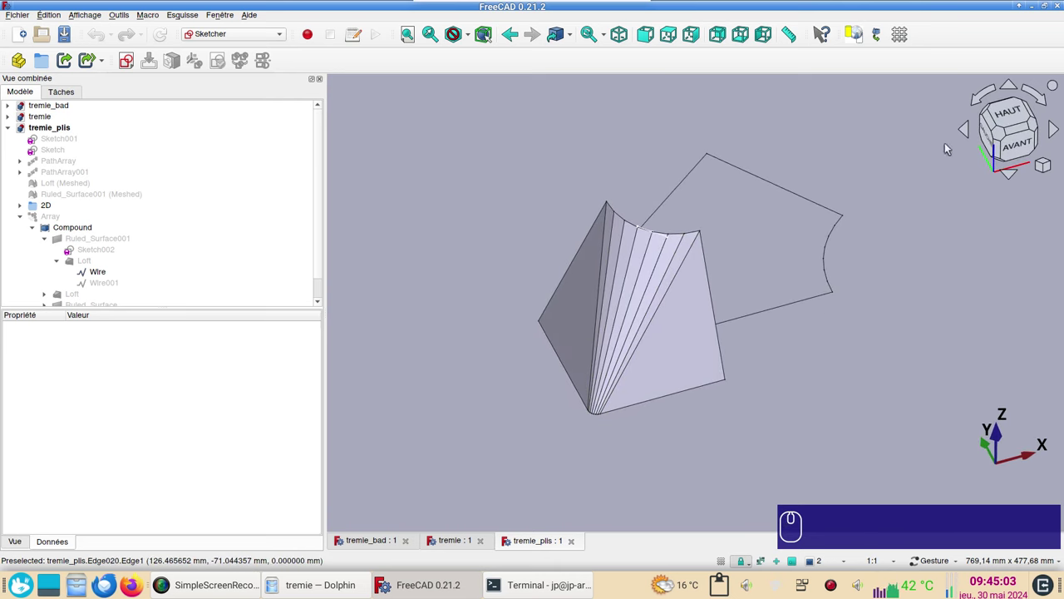
pyautogui.click(1019, 112)
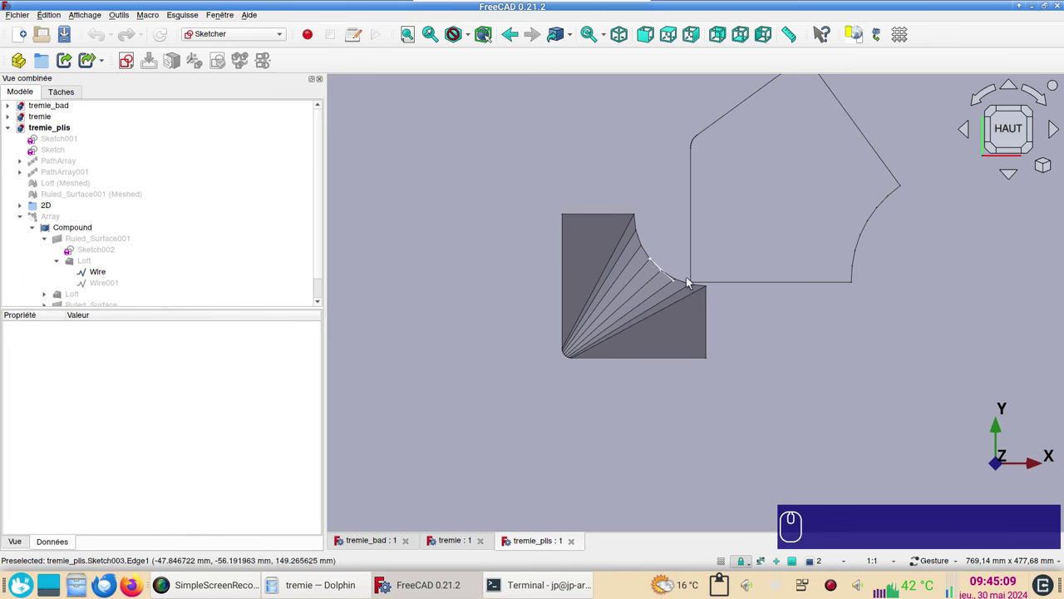
pyautogui.click(634, 434)
# Show the Thickness of the lofted tremie_bad hopper and compare it with the faceted tremie hopper
pyautogui.press('space')
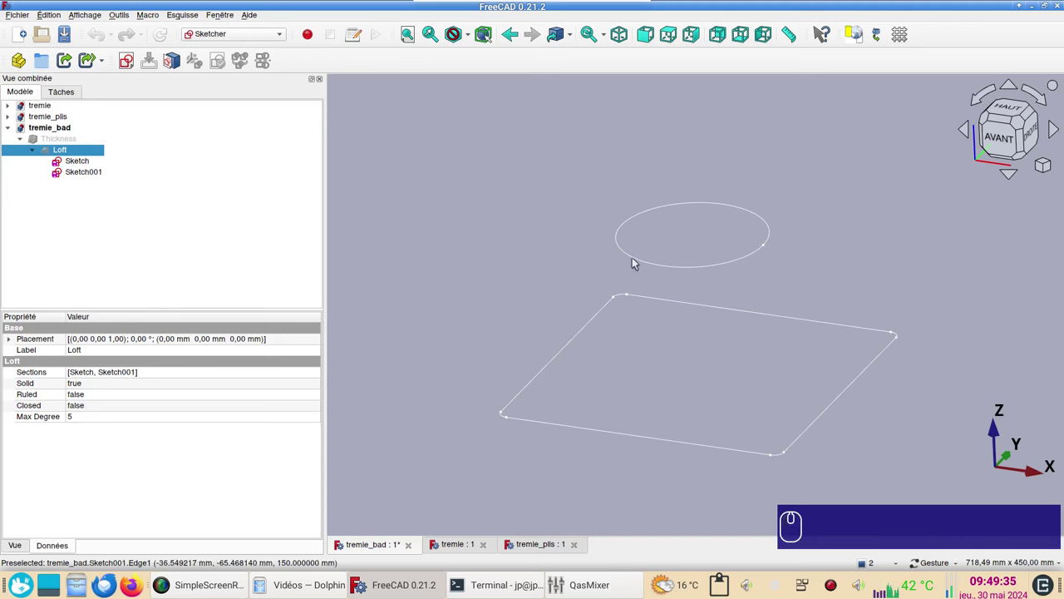
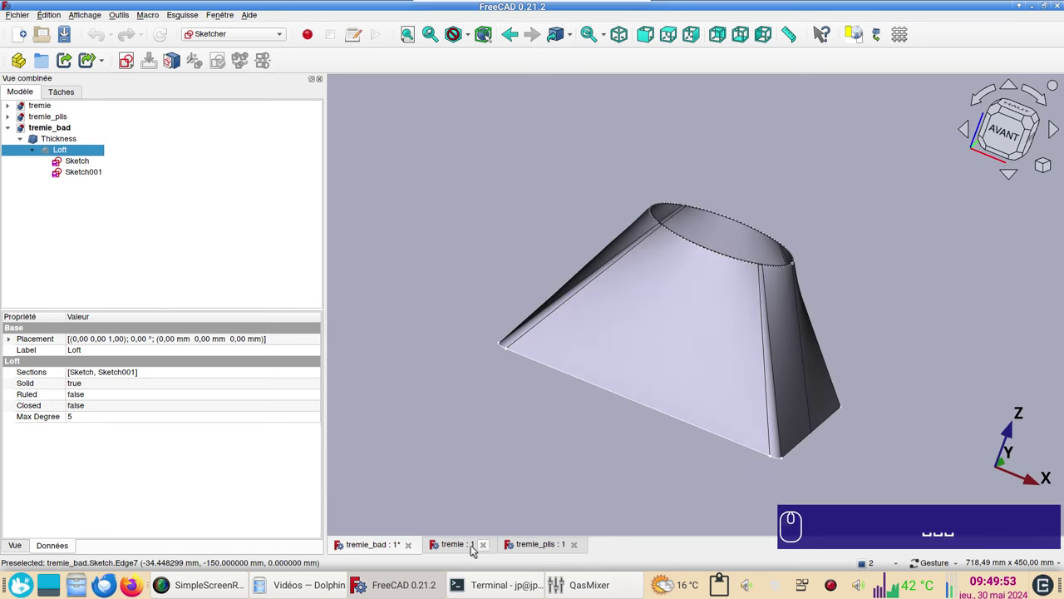
pyautogui.moveTo(464, 549); pyautogui.dragTo(778, 294)
pyautogui.click(868, 262)
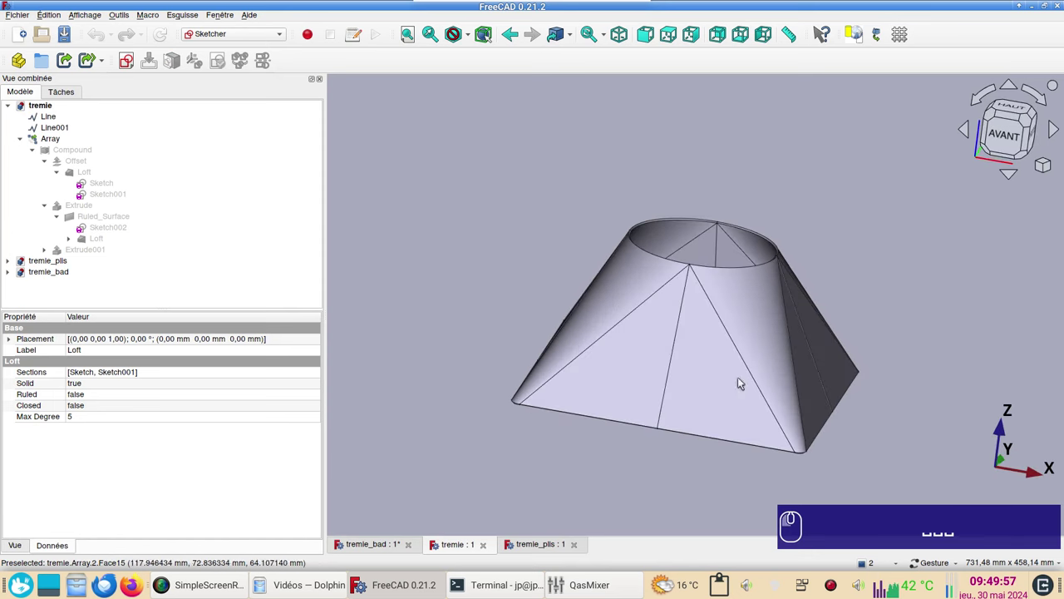
pyautogui.click(529, 544)
pyautogui.moveTo(750, 358); pyautogui.dragTo(661, 436)
pyautogui.click(385, 539)
# Orbit the faceted hopper, switch between the two documents, and create a new empty document
pyautogui.moveTo(567, 427); pyautogui.dragTo(630, 439)
pyautogui.moveTo(908, 305); pyautogui.dragTo(825, 327)
pyautogui.moveTo(907, 394); pyautogui.dragTo(857, 435)
pyautogui.click(948, 330)
pyautogui.click(898, 368)
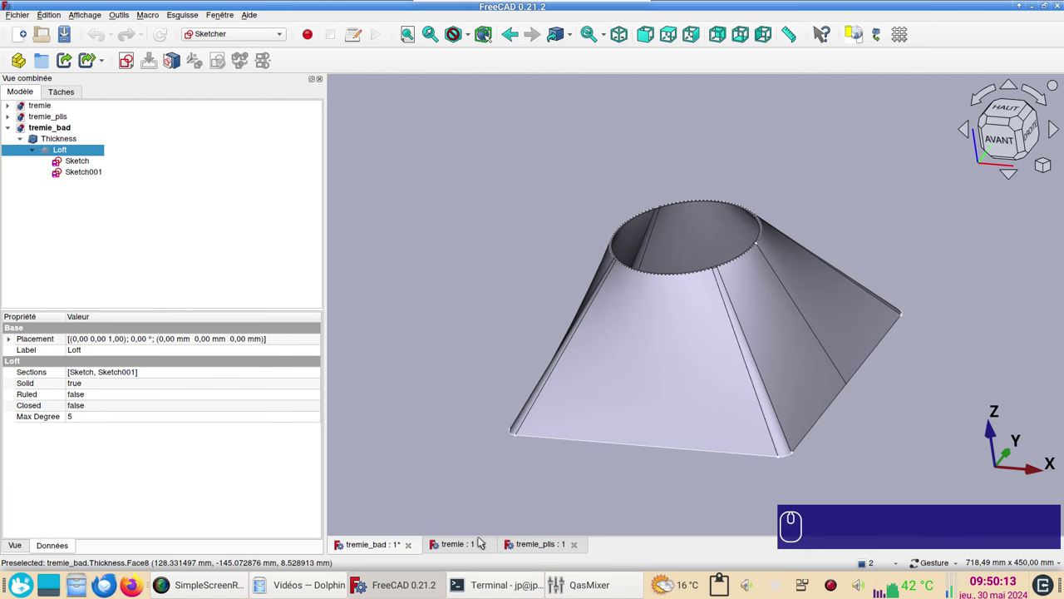
pyautogui.click(470, 545)
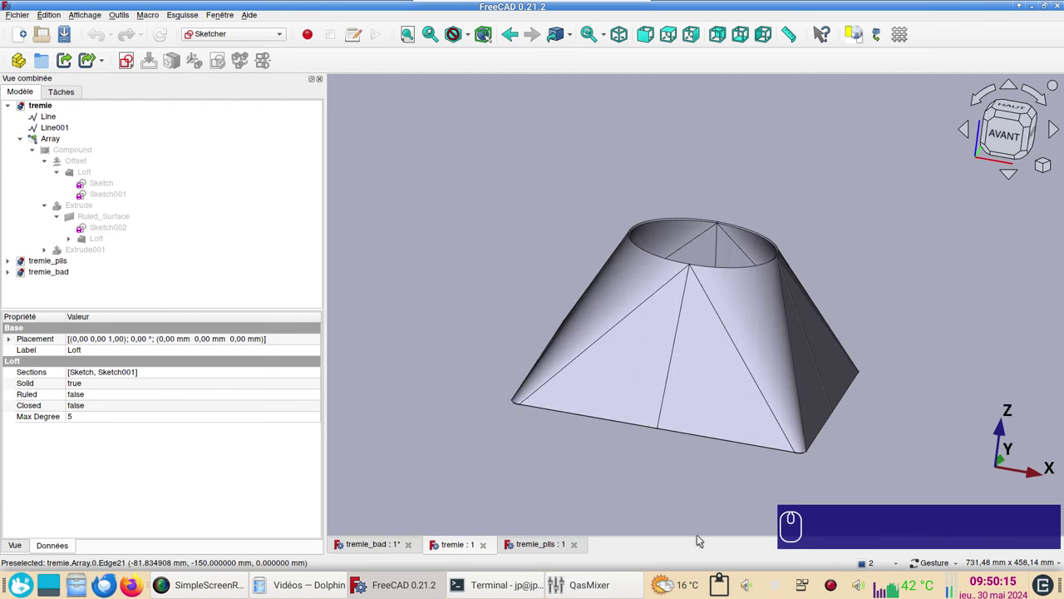
pyautogui.click(527, 424)
pyautogui.click(24, 44)
# Switch to the Sketcher workbench and create a new sketch on the XY plane
pyautogui.click(122, 38)
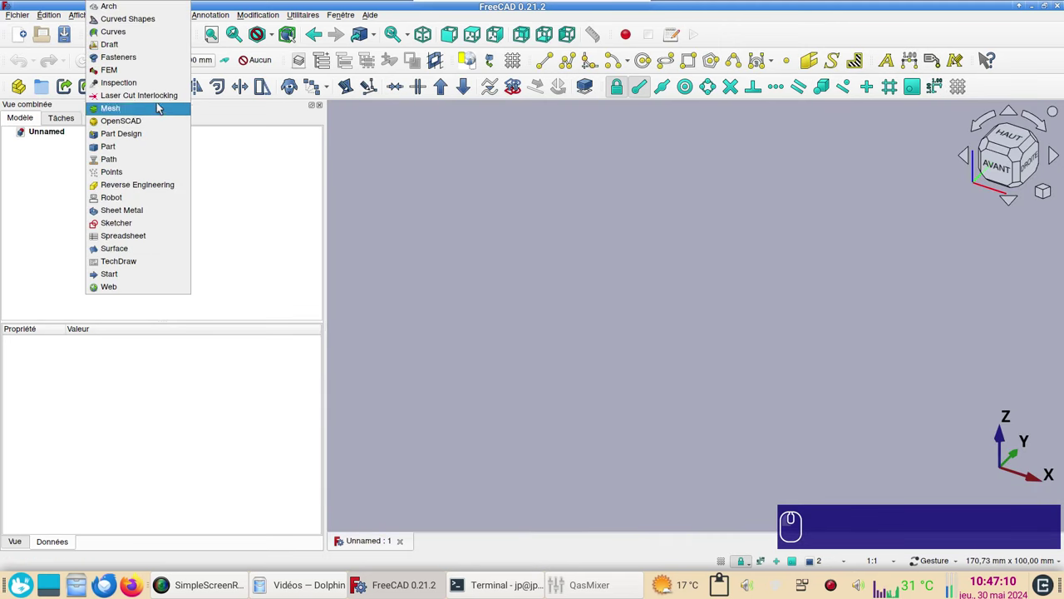
pyautogui.click(141, 227)
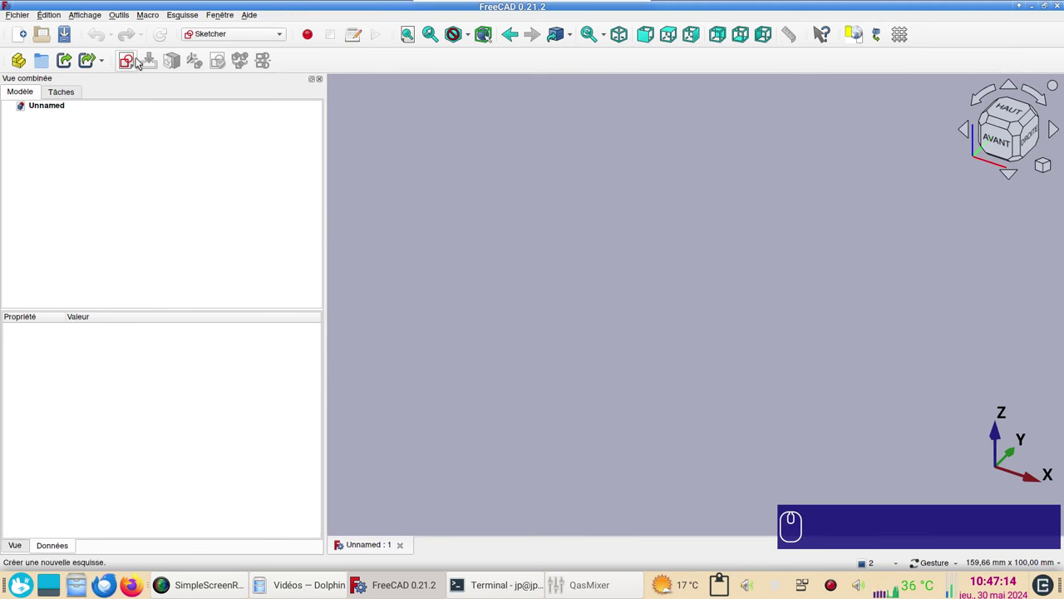
pyautogui.click(130, 68)
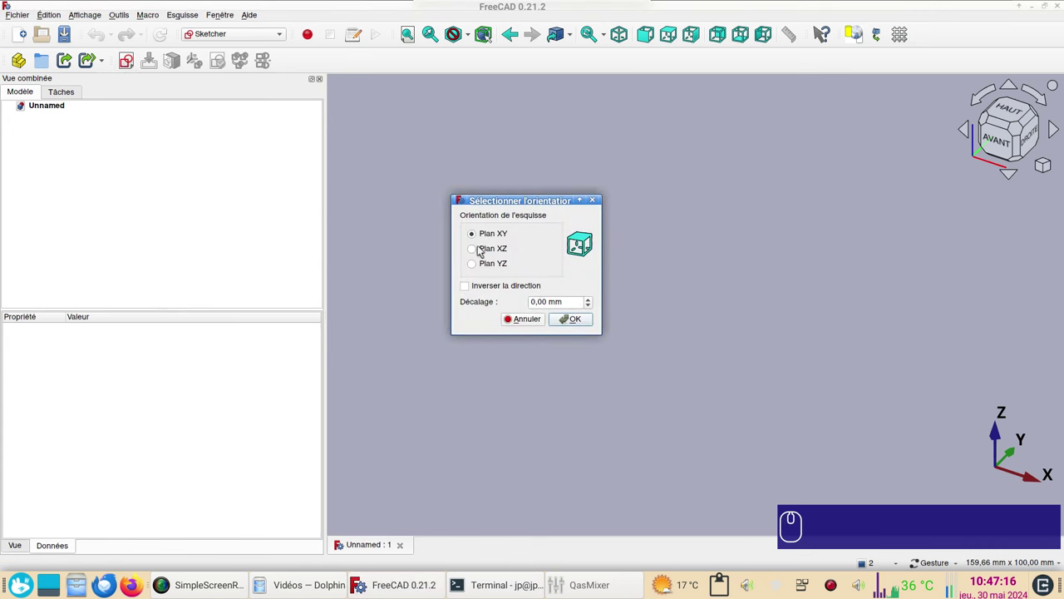
pyautogui.click(570, 323)
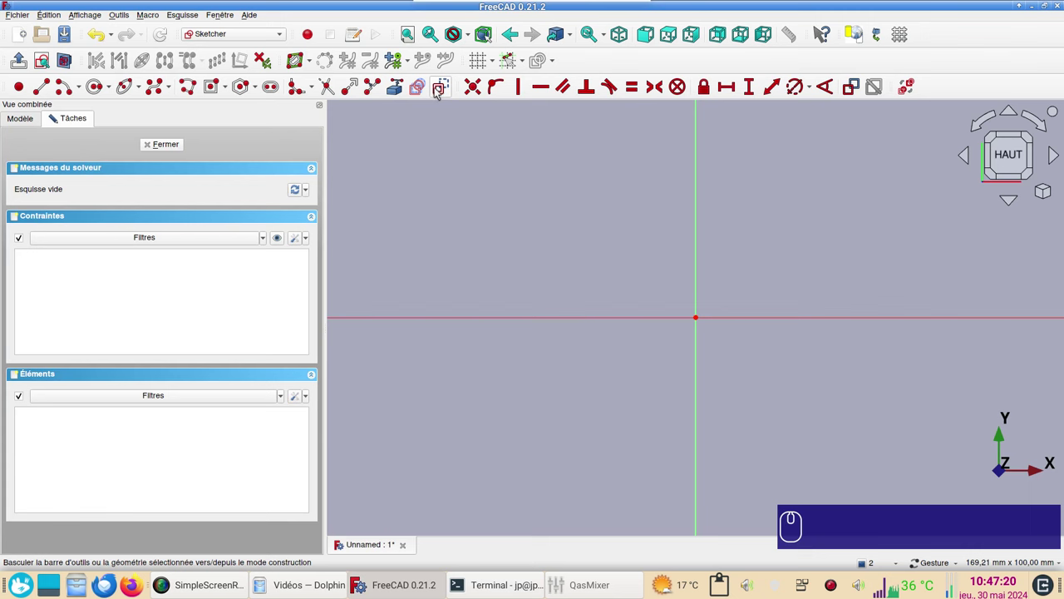
# Draw a centred rectangle at the origin and constrain two adjacent edges equal
pyautogui.click(445, 91)
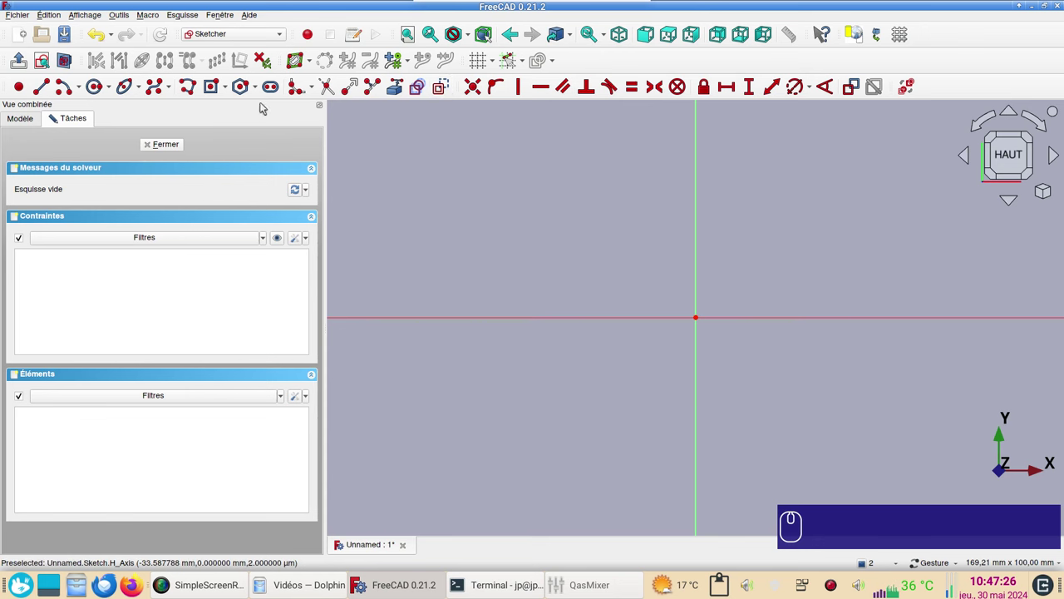
pyautogui.click(231, 91)
pyautogui.click(259, 120)
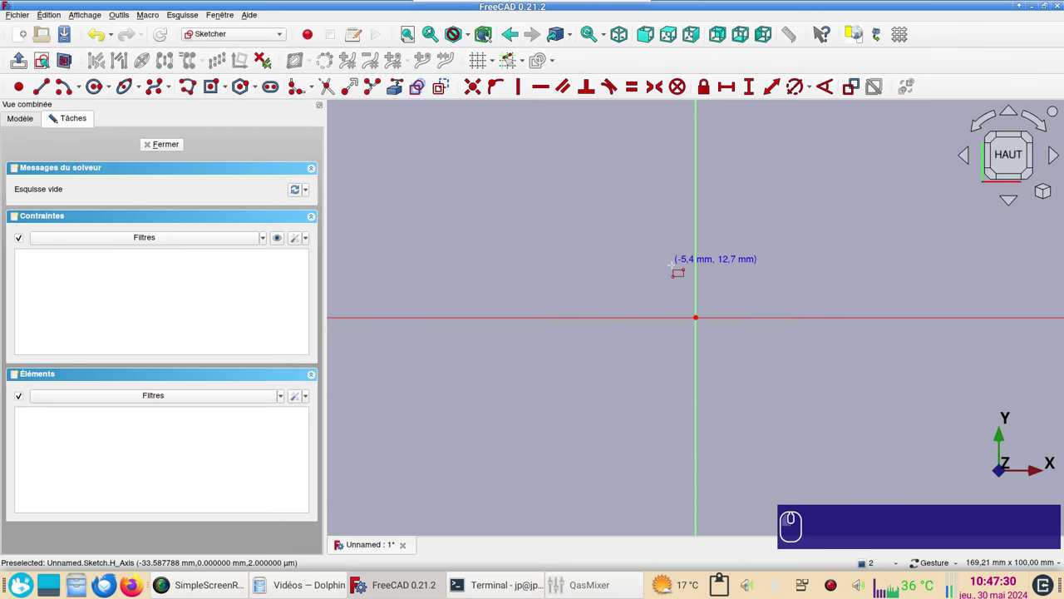
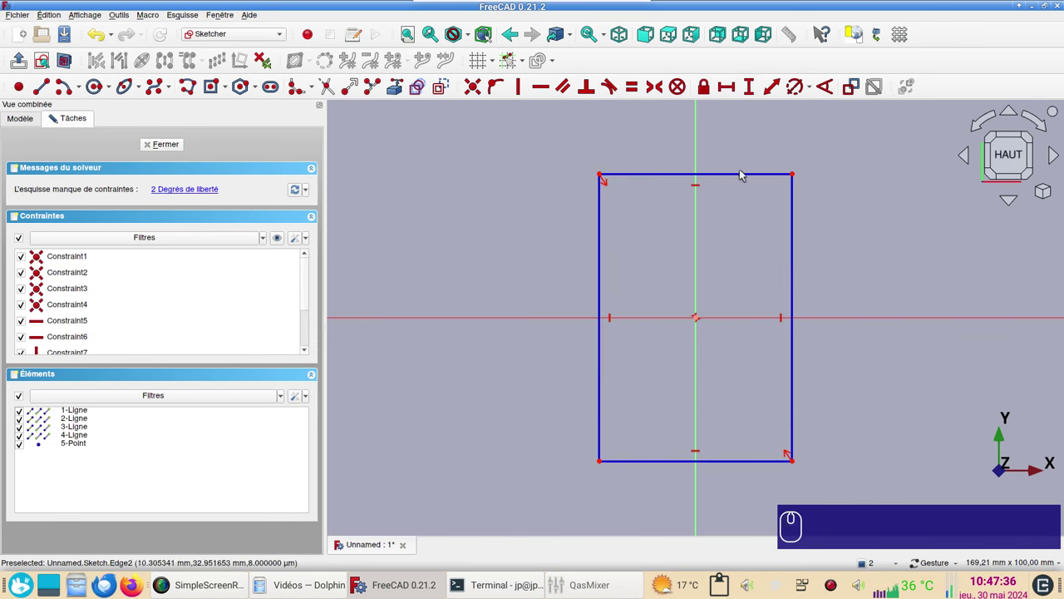
pyautogui.click(745, 177)
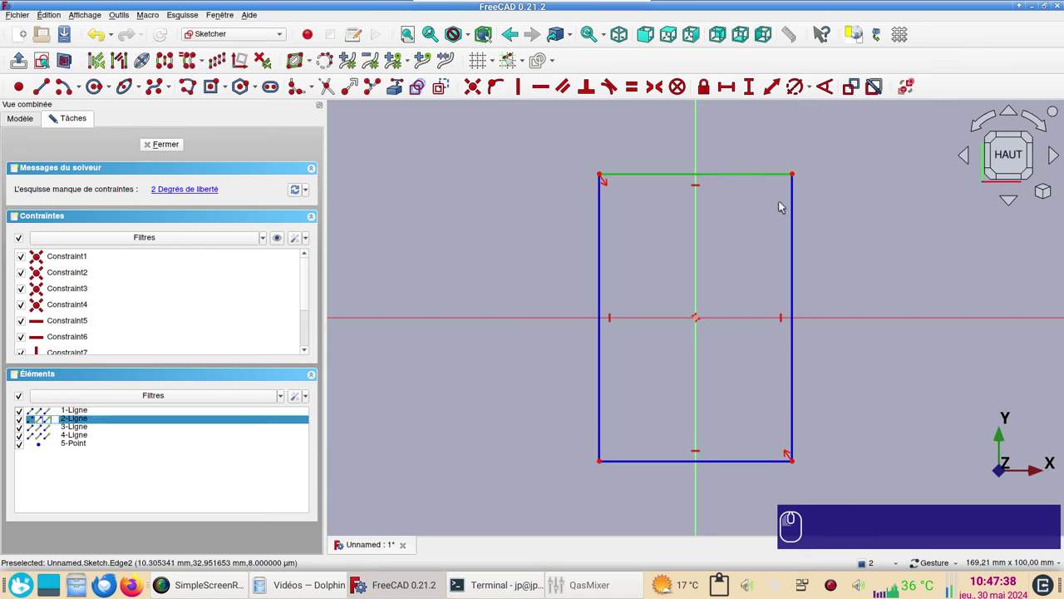
pyautogui.click(799, 215)
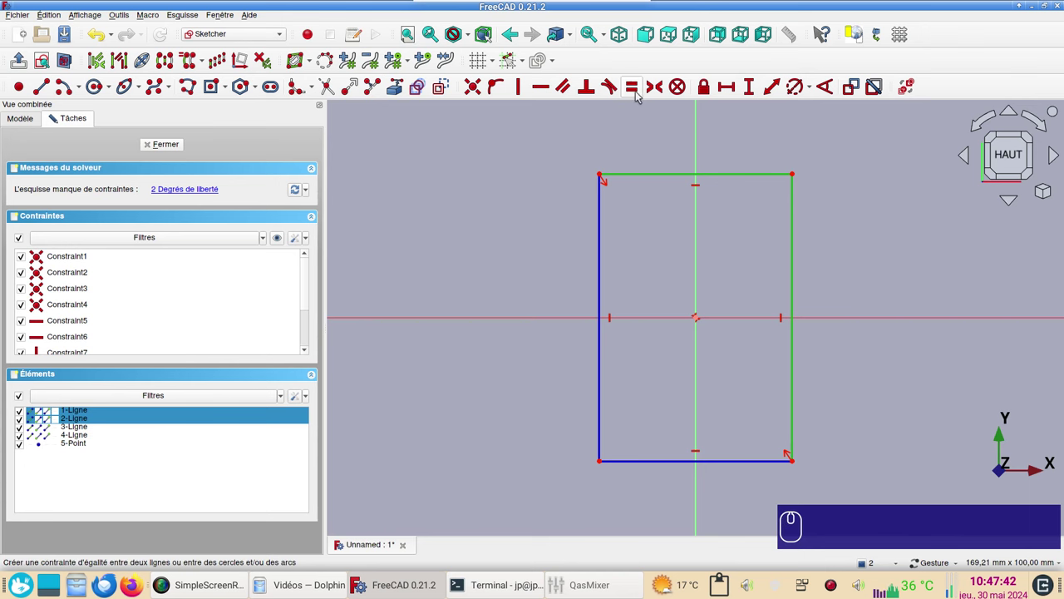
pyautogui.press('e')
pyautogui.click(727, 208)
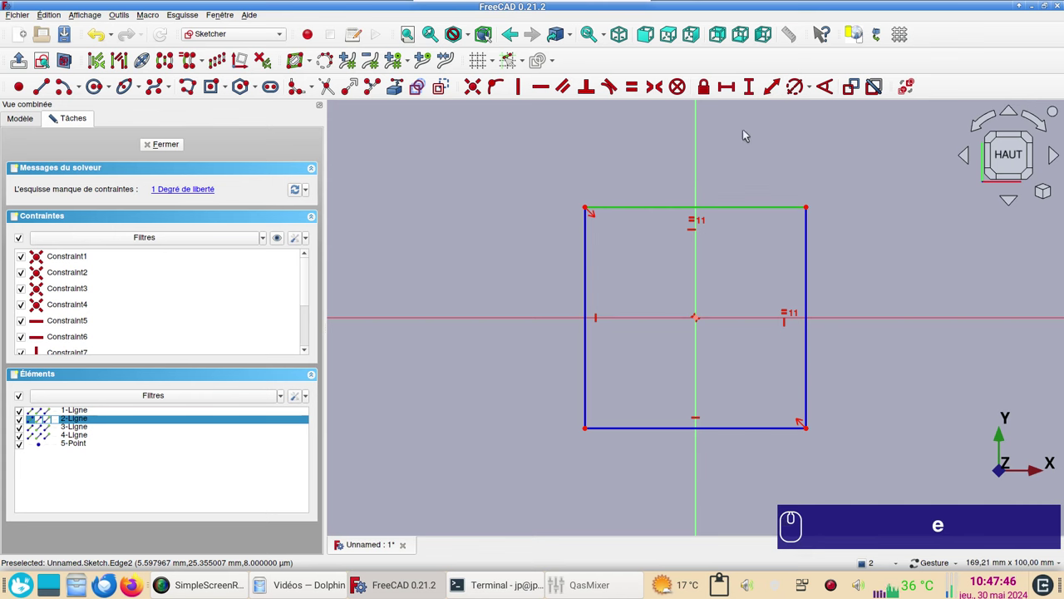
# Dimension the square's side to 300 mm, fully constraining the sketch
pyautogui.press('i')
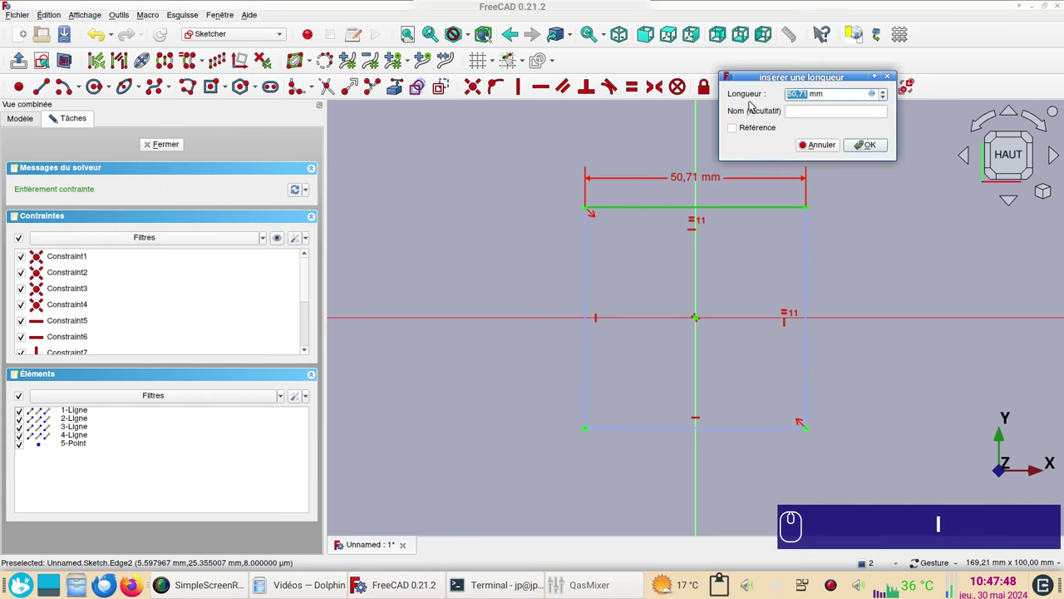
pyautogui.press('KP_3')
pyautogui.press('KP_0')
pyautogui.press('KP_0')
pyautogui.press('Return')
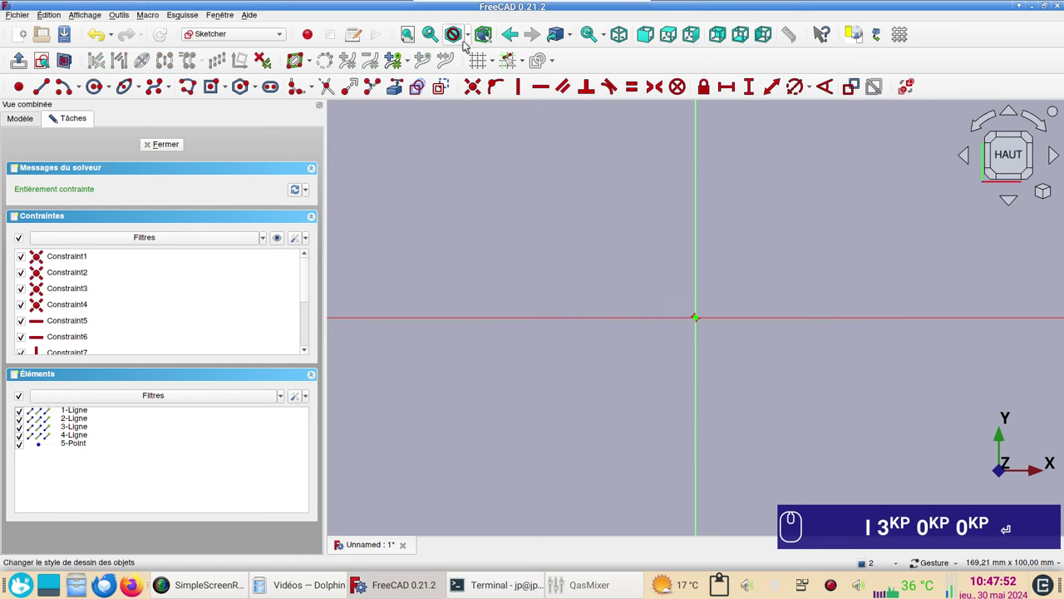
# Fillet the square's bottom-left corner and constrain the arc radius to 10 mm
pyautogui.click(413, 34)
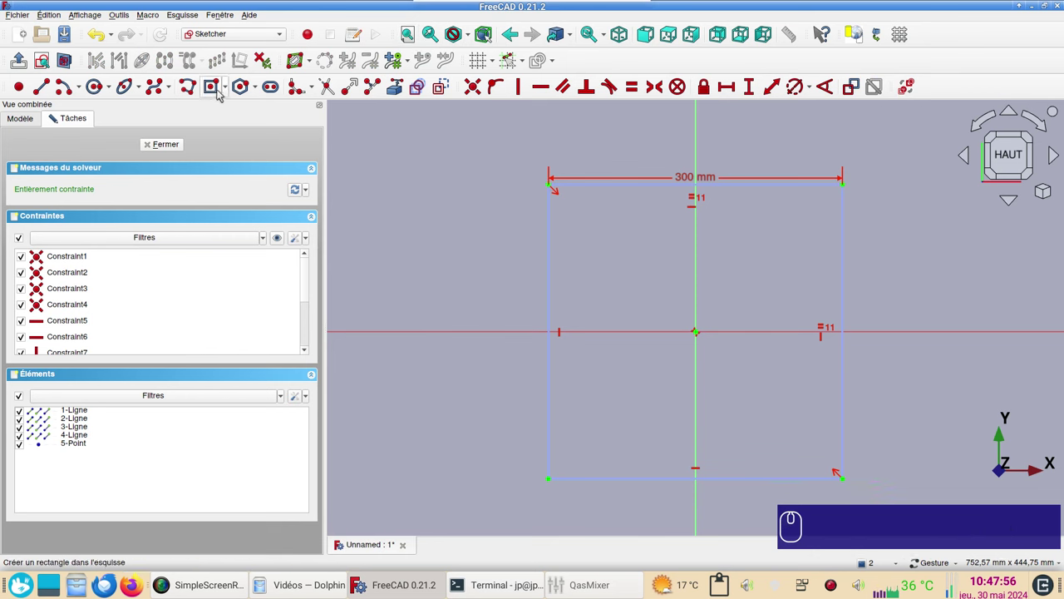
pyautogui.click(319, 95)
pyautogui.click(366, 120)
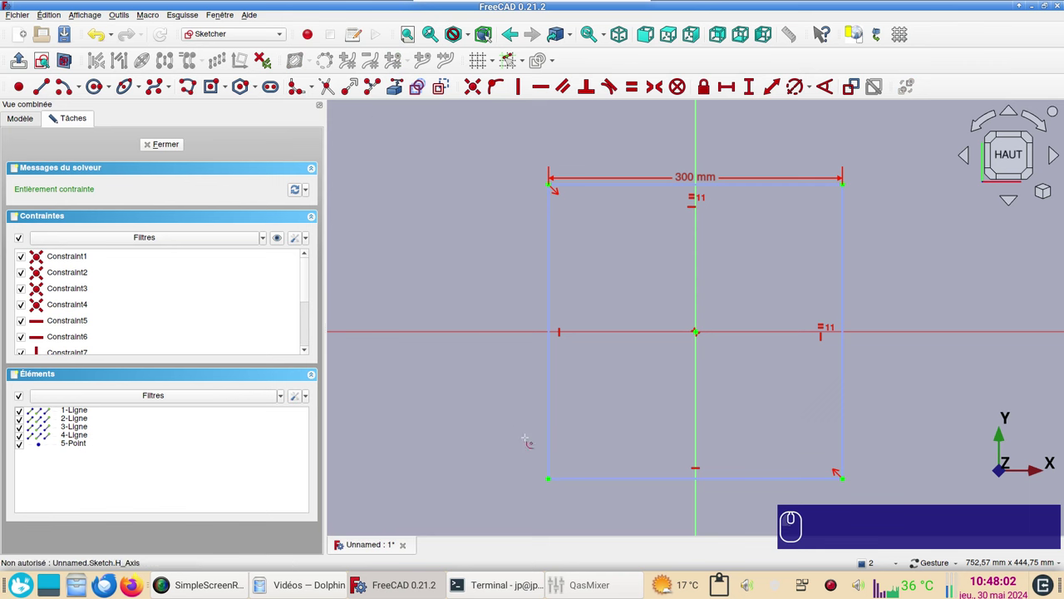
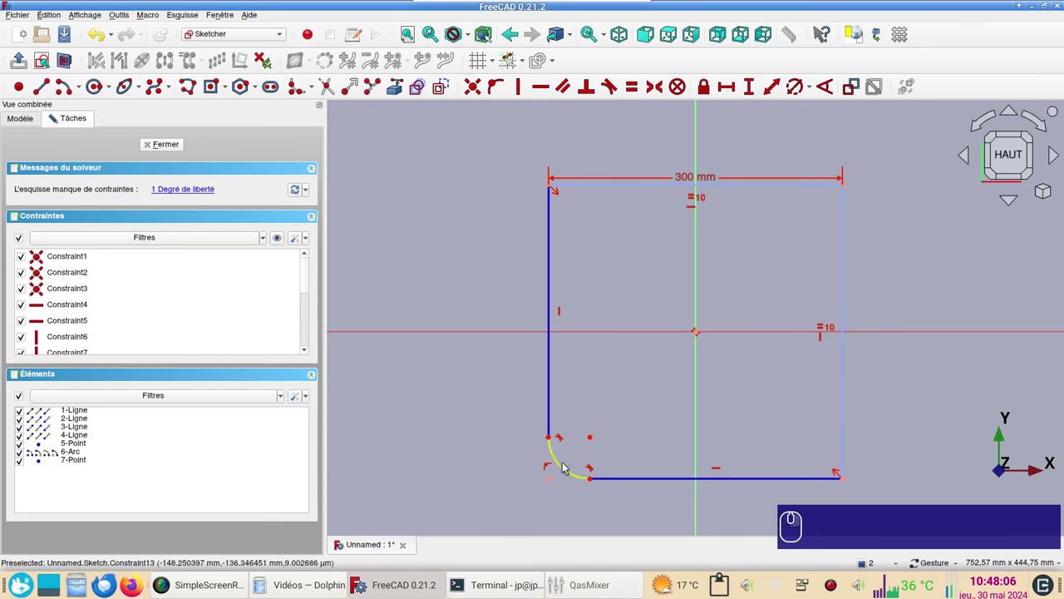
pyautogui.click(573, 472)
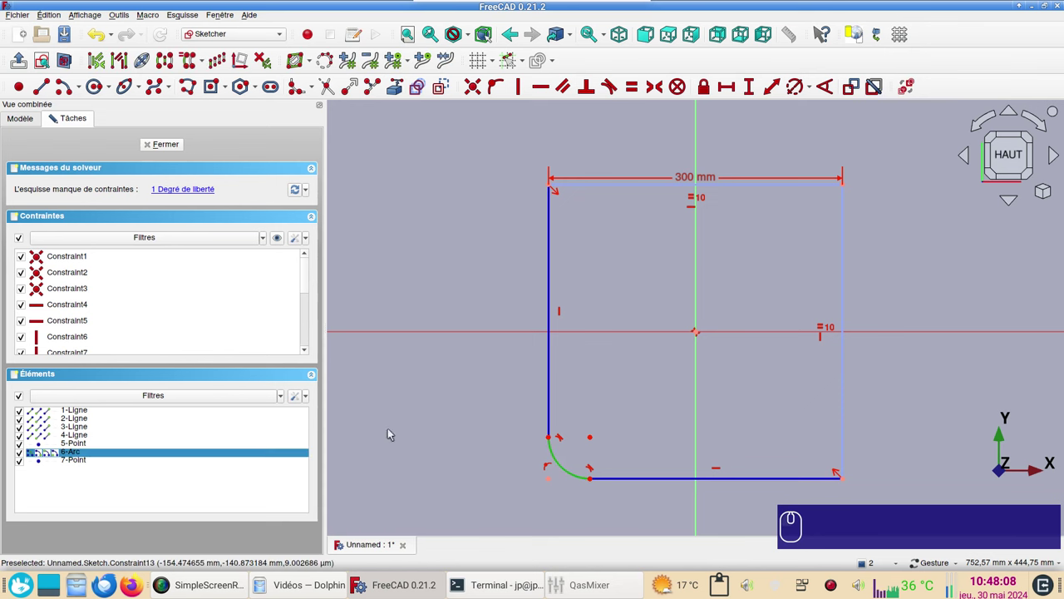
pyautogui.press('r')
pyautogui.press('KP_1')
pyautogui.press('KP_0')
pyautogui.press('Return')
# Toggle selected geometry to construction mode and close the fully constrained sketch
pyautogui.scroll(3)
pyautogui.click(663, 408)
pyautogui.rightClick(694, 278)
pyautogui.scroll(3)
pyautogui.click(539, 408)
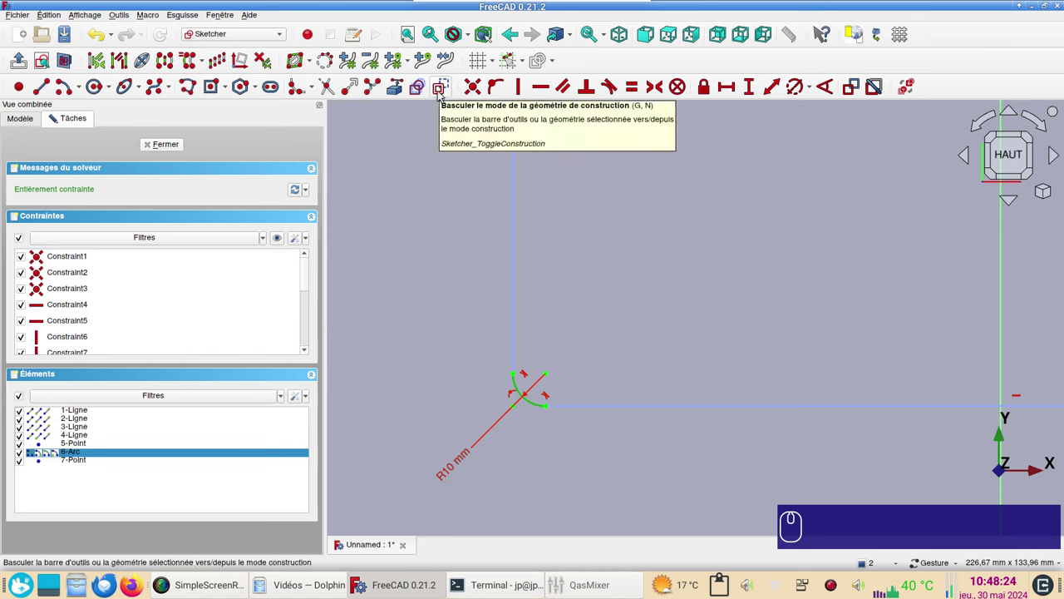
pyautogui.click(442, 92)
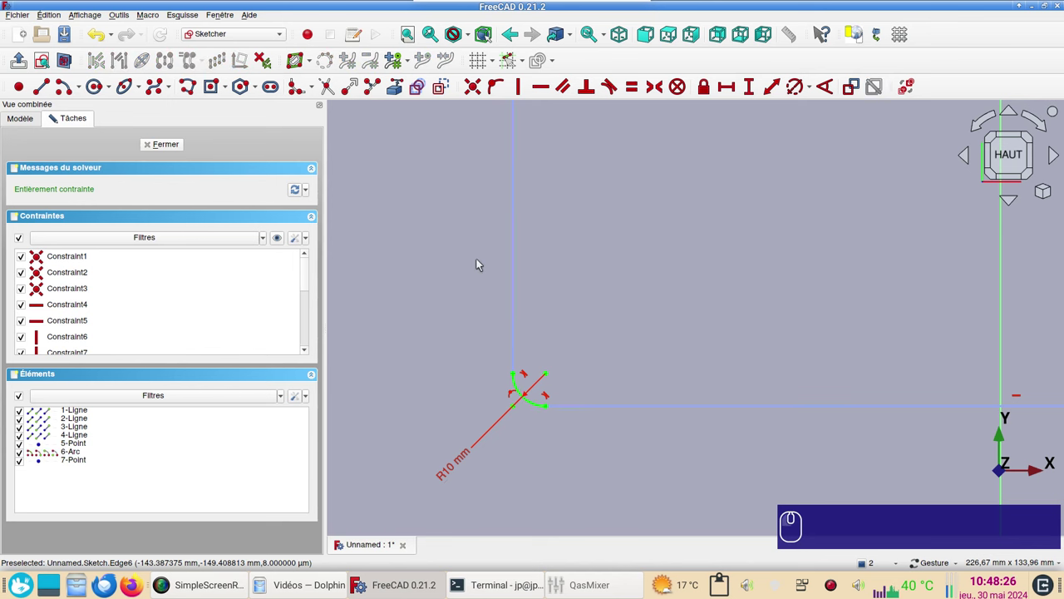
pyautogui.scroll(-3)
pyautogui.click(678, 208)
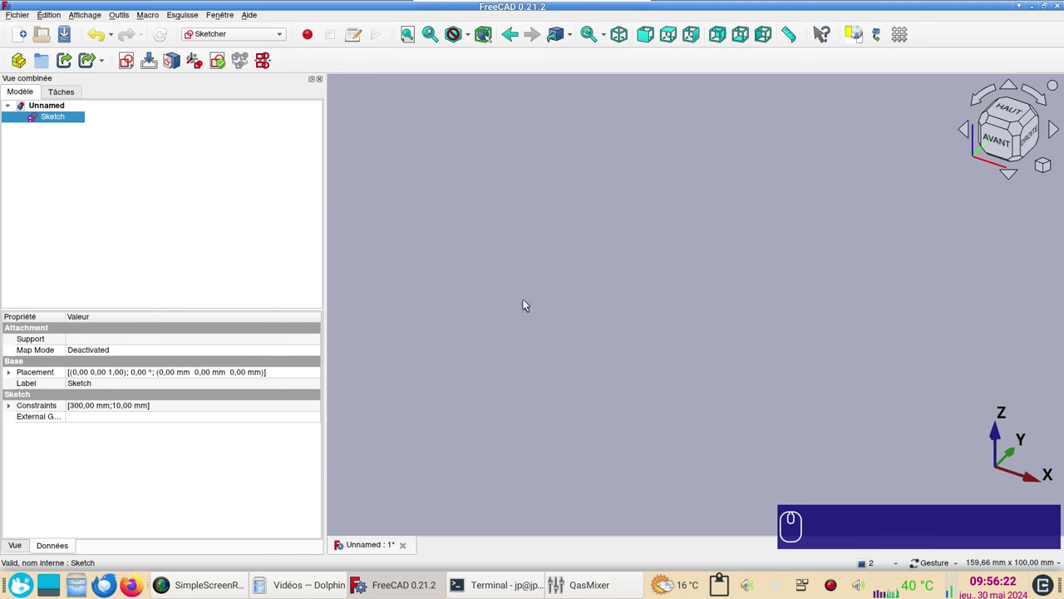
# Create a second empty sketch on the XY plane
pyautogui.click(457, 202)
pyautogui.click(178, 197)
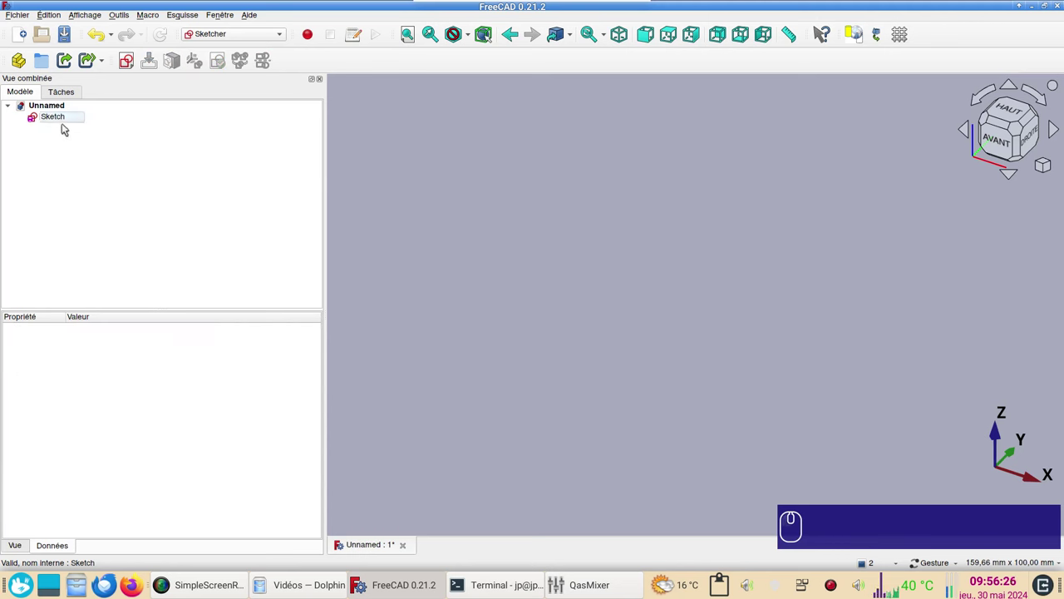
pyautogui.click(129, 56)
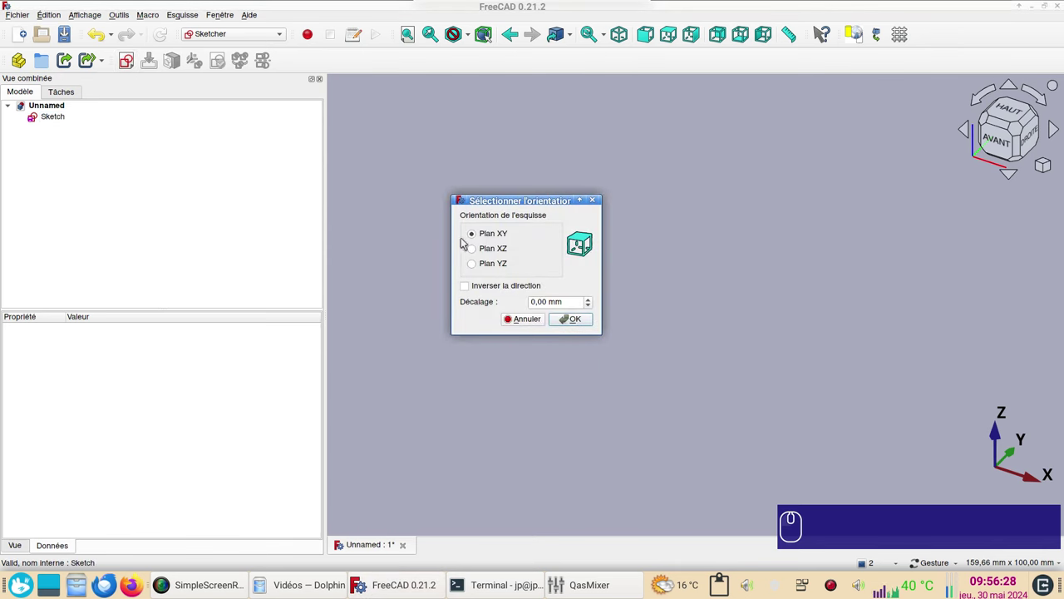
pyautogui.click(576, 320)
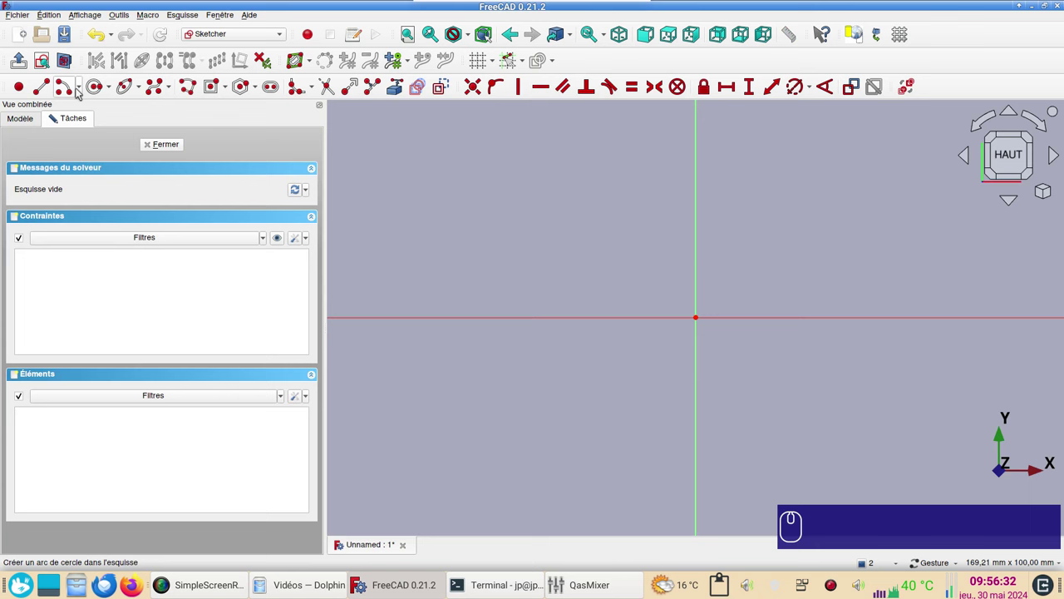
# Draw a quarter arc centred on the origin and constrain its radius to 75 mm
pyautogui.click(449, 90)
pyautogui.click(449, 90)
pyautogui.click(62, 93)
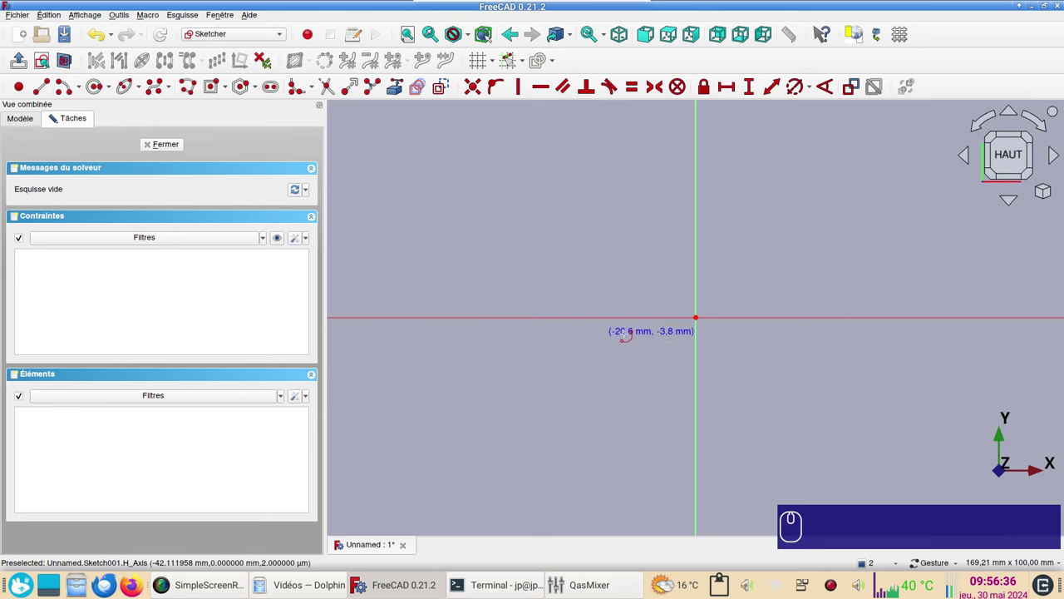
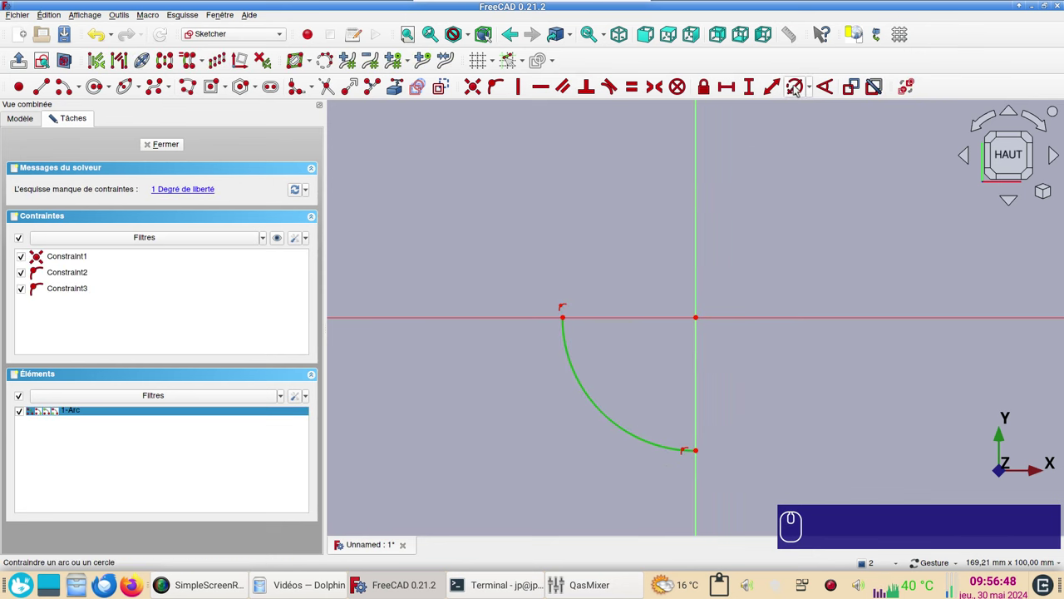
pyautogui.press('r')
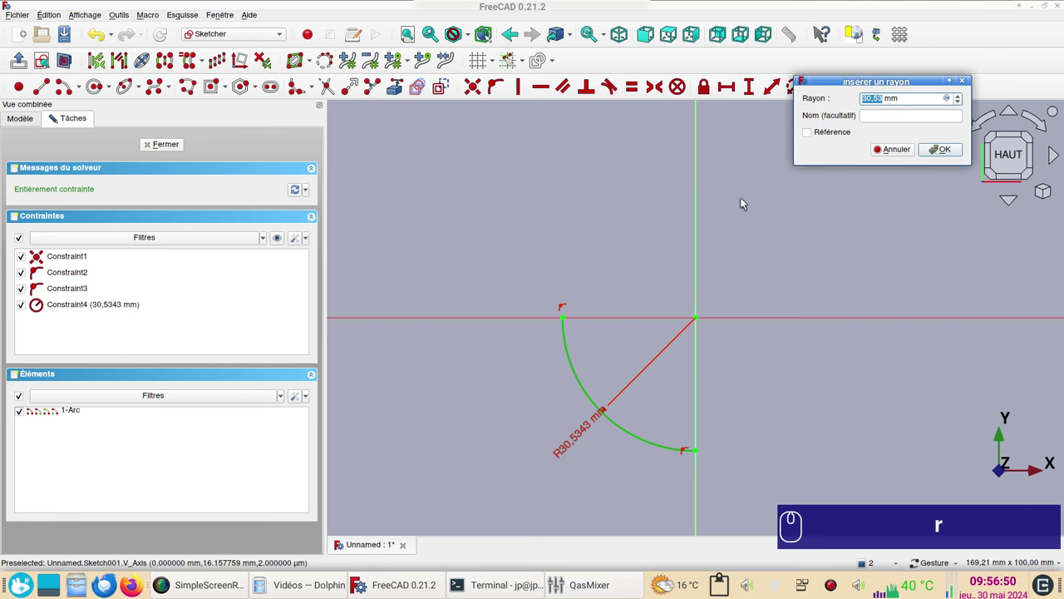
pyautogui.press('KP_7')
pyautogui.press('KP_5')
pyautogui.press('Return')
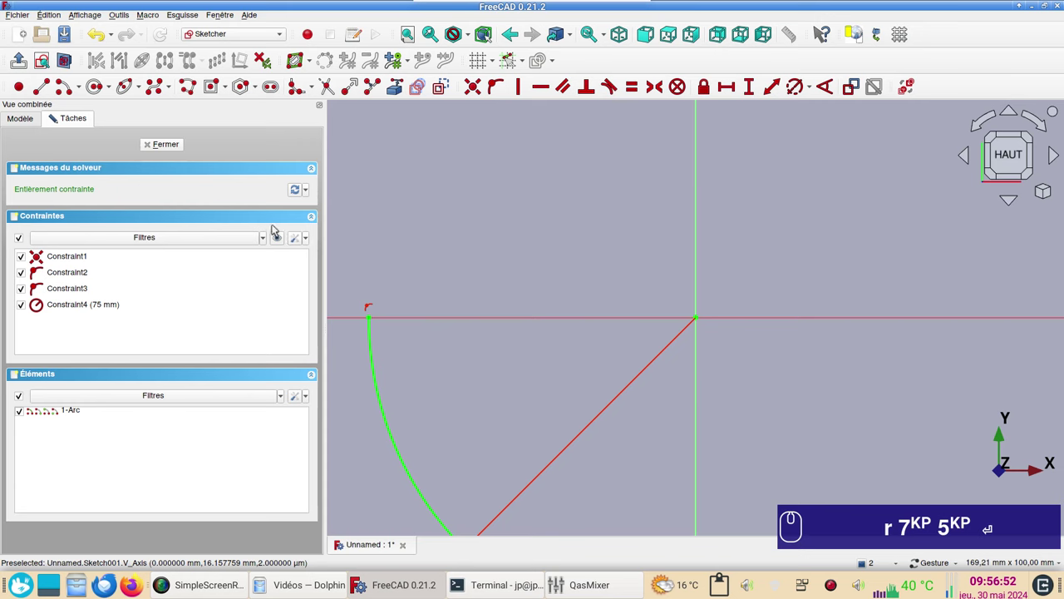
# Close the finished arc sketch and reorient the view on both sketches
pyautogui.click(174, 144)
pyautogui.click(265, 164)
pyautogui.click(411, 36)
pyautogui.moveTo(718, 427); pyautogui.dragTo(102, 151)
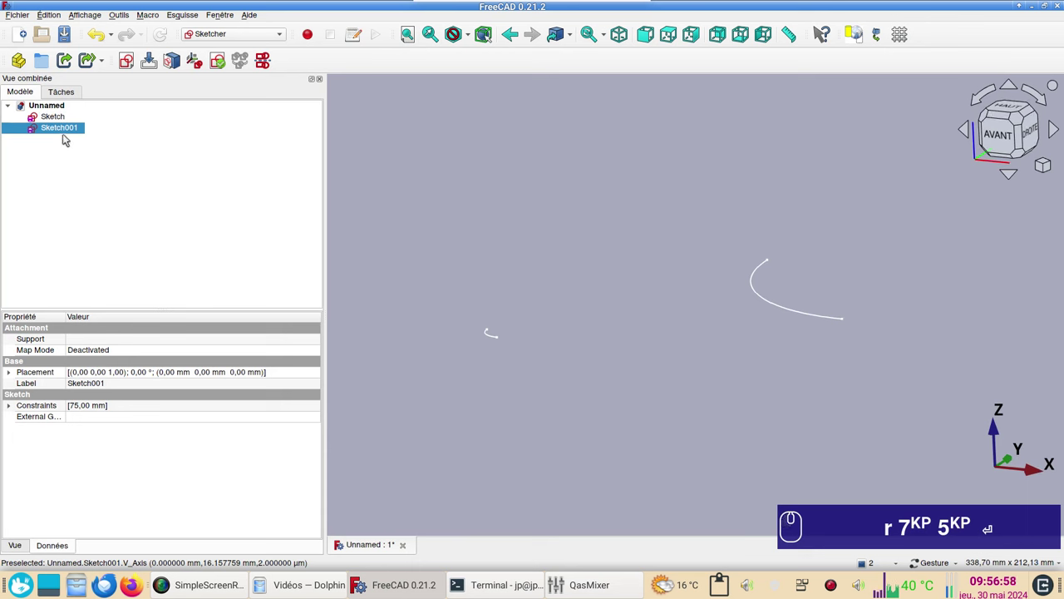
# Set Sketch001's Placement z position to 150 mm, lifting the arc above the first sketch
pyautogui.click(69, 135)
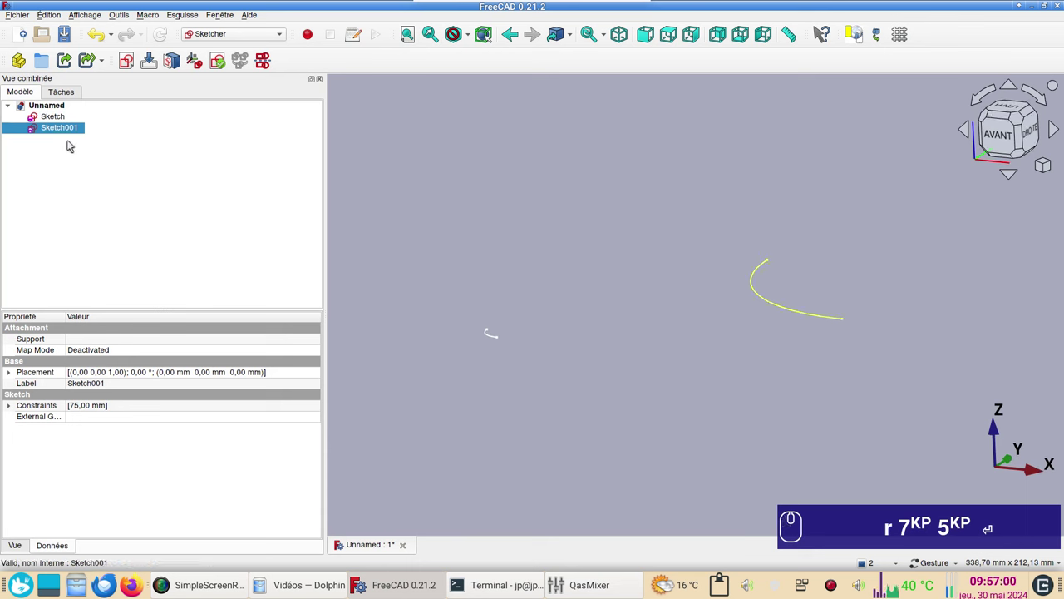
pyautogui.click(16, 376)
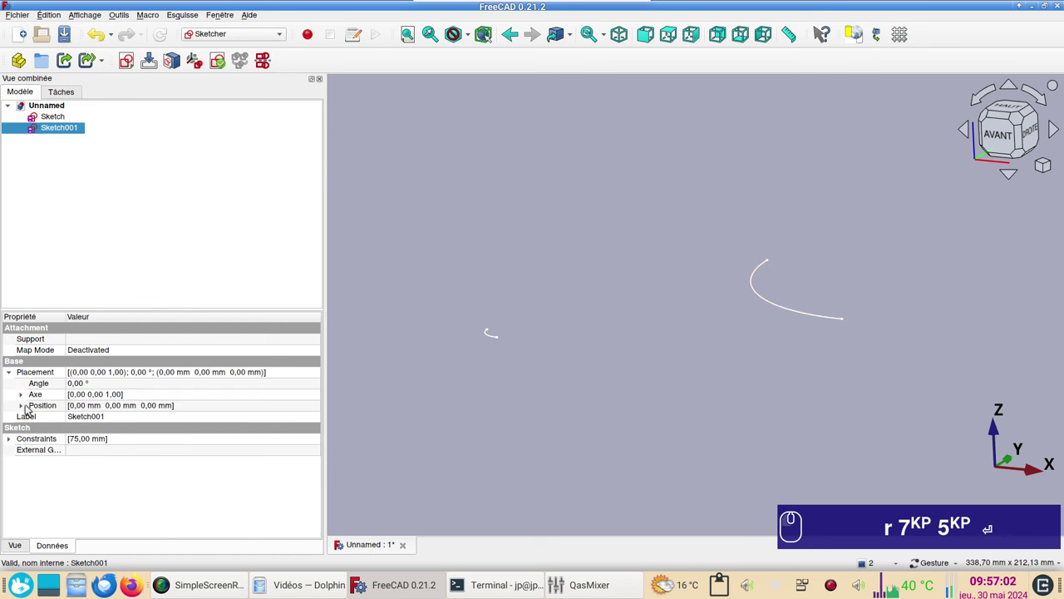
pyautogui.moveTo(31, 407); pyautogui.dragTo(175, 429)
pyautogui.press('KP_1')
pyautogui.press('KP_5')
pyautogui.press('KP_0')
pyautogui.scroll(-3)
pyautogui.click(635, 341)
pyautogui.rightClick(635, 393)
pyautogui.moveTo(268, 242); pyautogui.dragTo(180, 70)
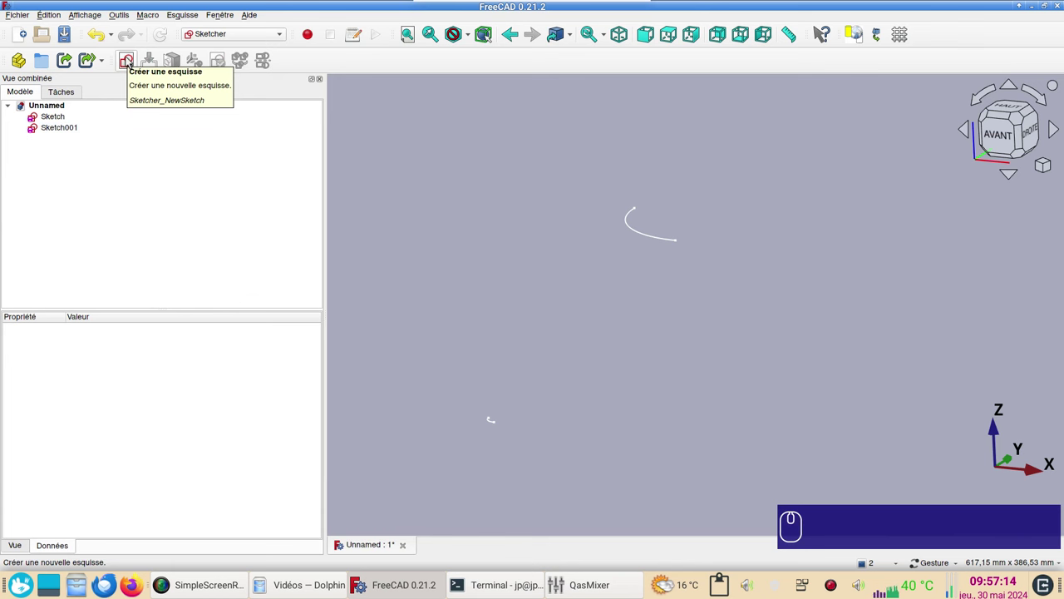
# Create a third XY sketch and reference the first sketch's small arc as external geometry
pyautogui.click(133, 61)
pyautogui.click(572, 317)
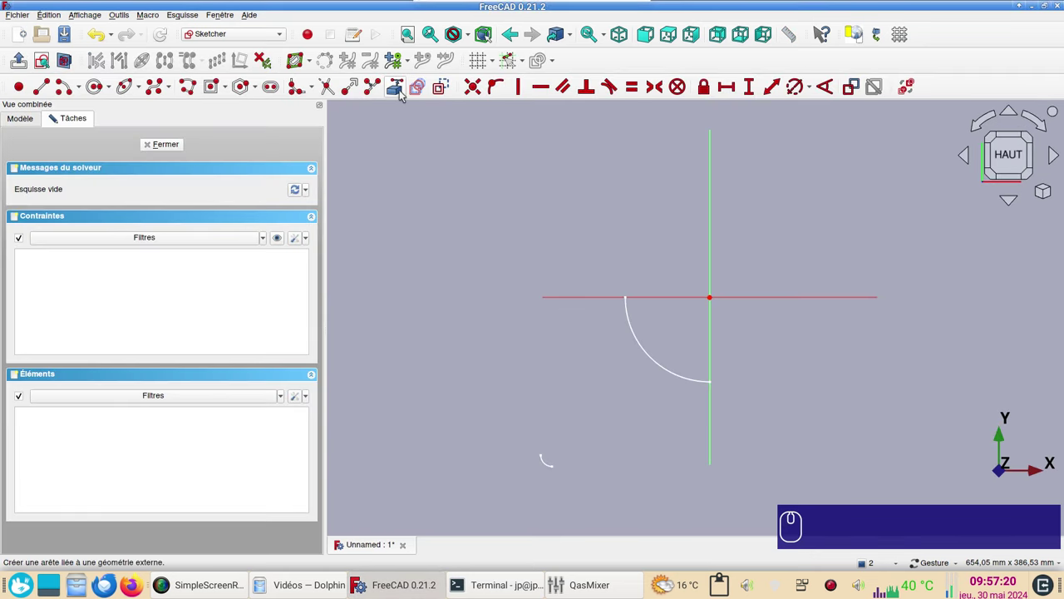
pyautogui.click(401, 91)
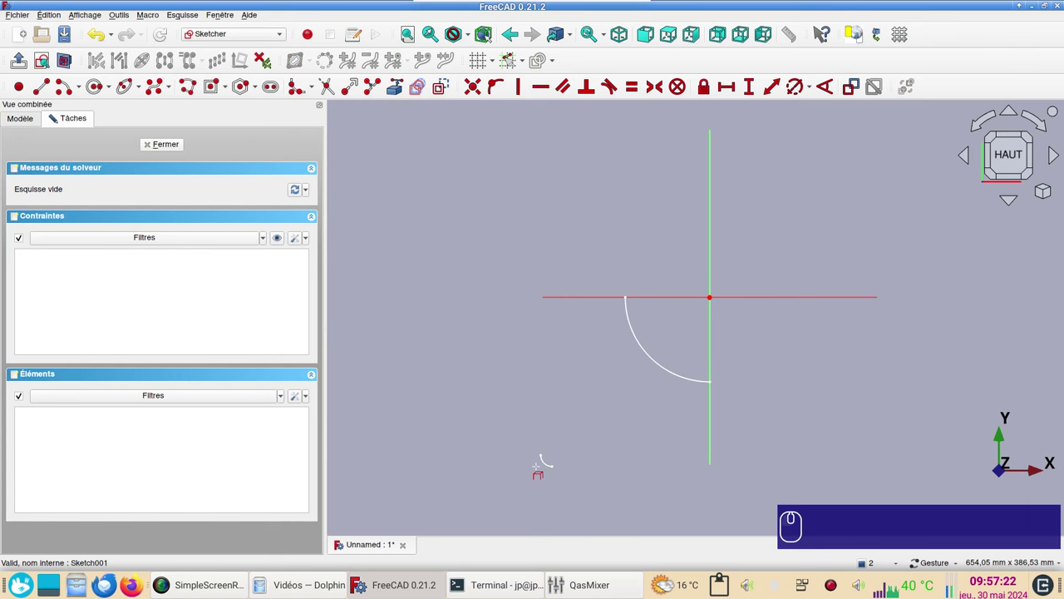
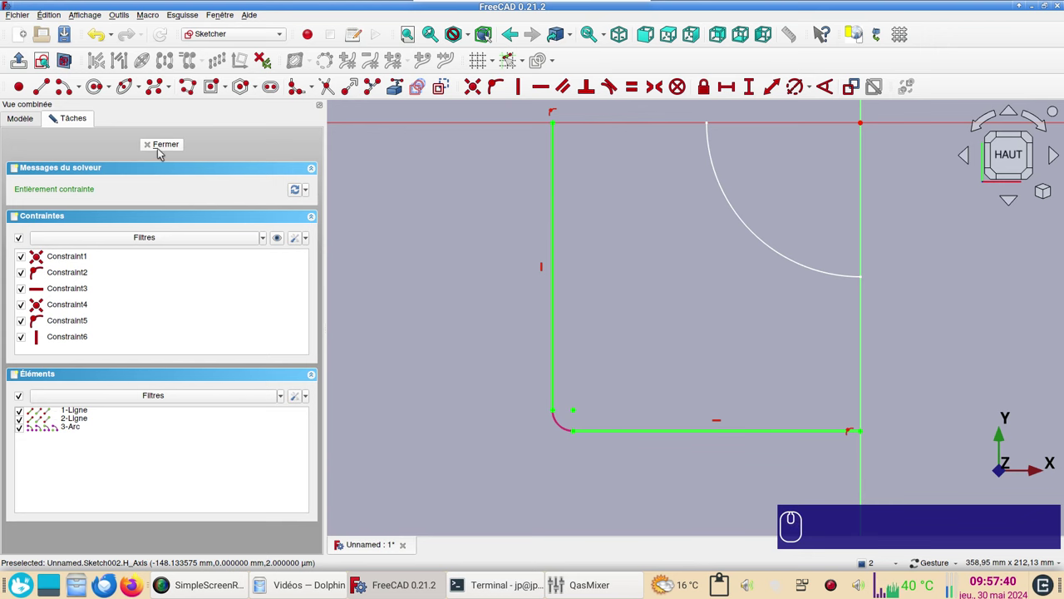
# Close the corner sketch and start a Loft in the Part workbench
pyautogui.click(159, 150)
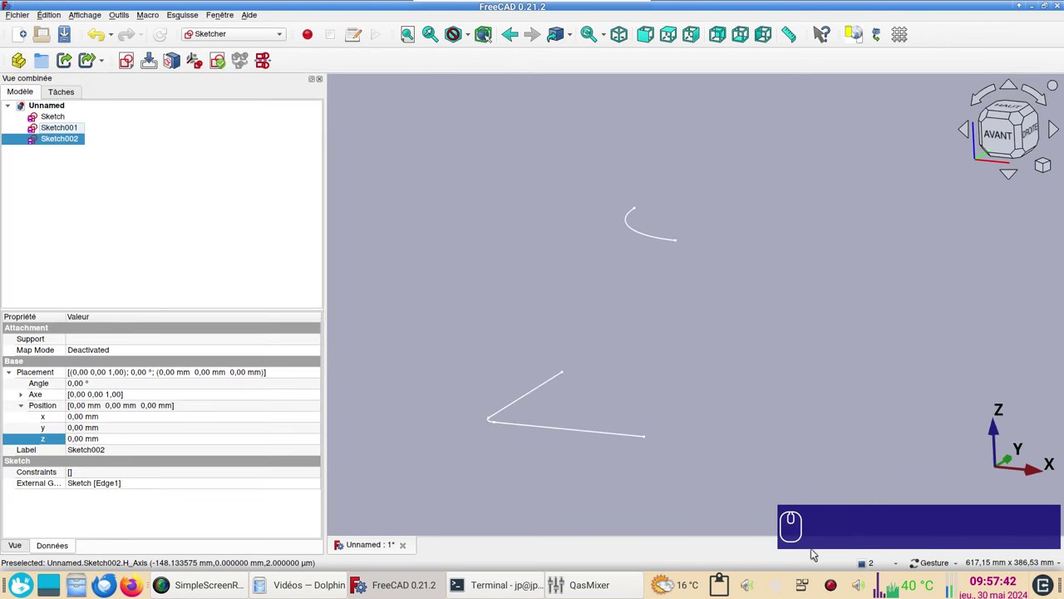
pyautogui.click(790, 444)
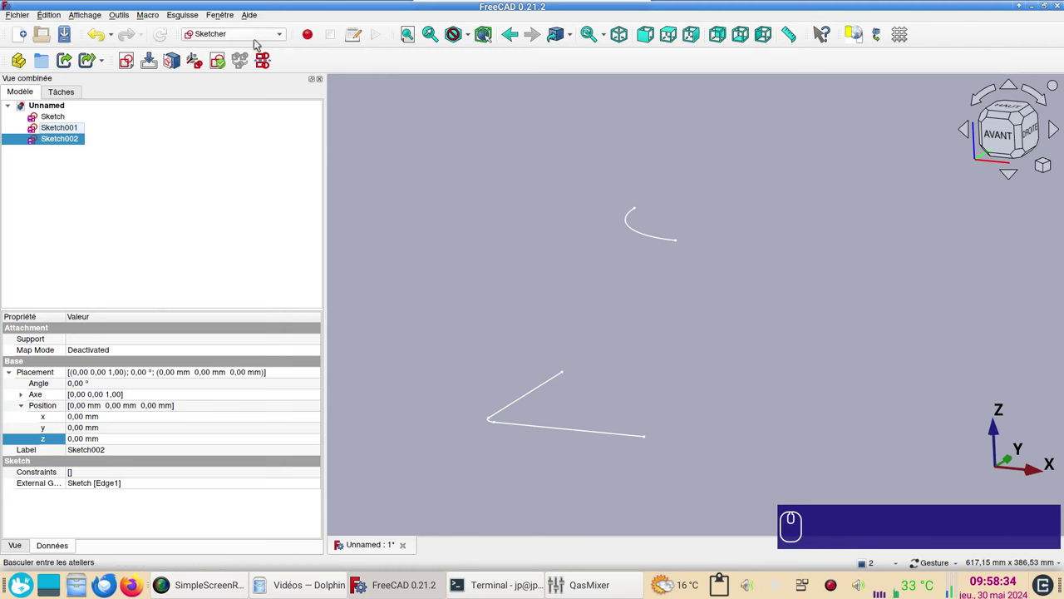
pyautogui.click(258, 34)
pyautogui.click(240, 151)
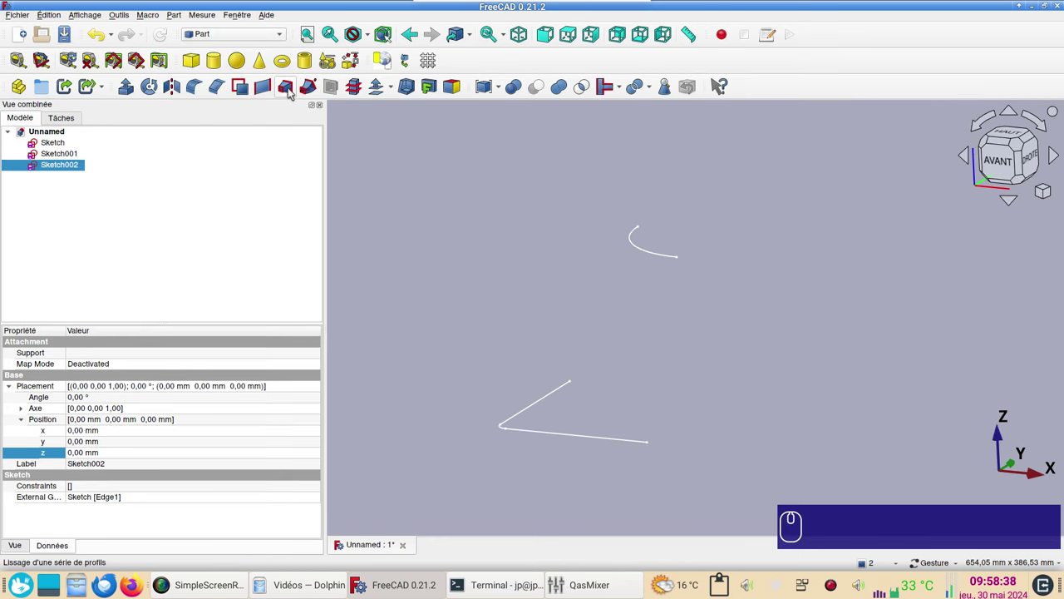
pyautogui.click(295, 90)
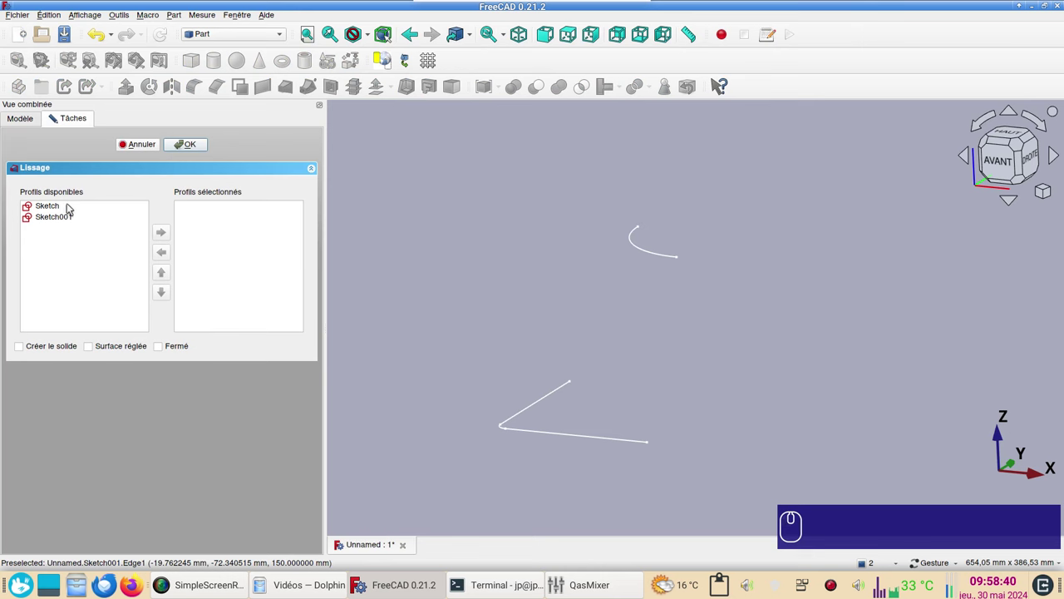
# Loft a surface between Sketch and the raised Sketch001 profiles
pyautogui.click(73, 206)
pyautogui.click(162, 229)
pyautogui.doubleClick(77, 211)
pyautogui.click(203, 145)
# Select the corner sketch together with the new loft surface
pyautogui.moveTo(427, 233); pyautogui.dragTo(388, 228)
pyautogui.scroll(3)
pyautogui.rightClick(673, 385)
pyautogui.click(595, 386)
pyautogui.click(574, 248)
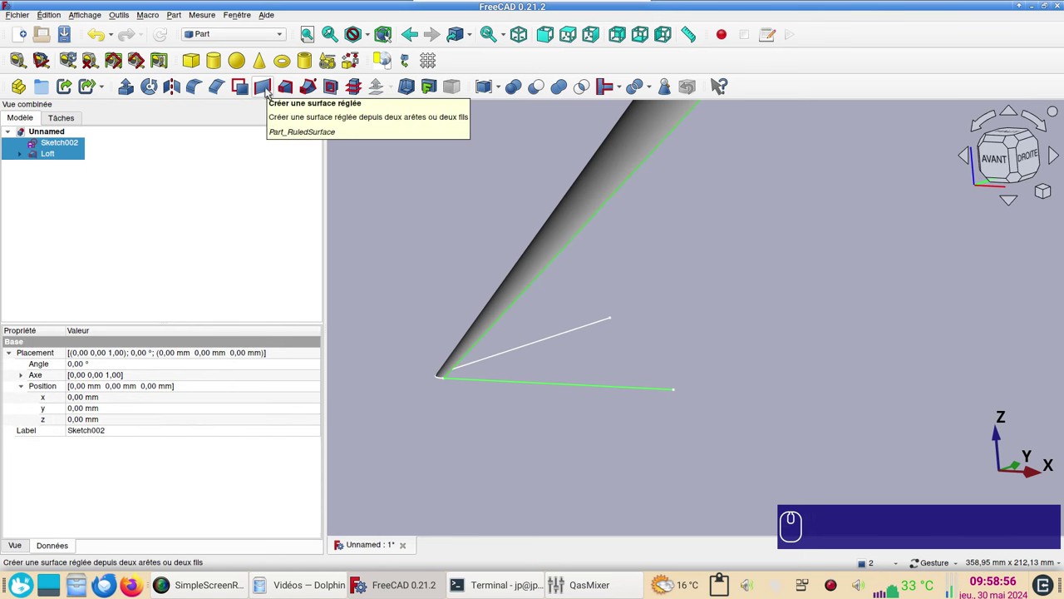
# Create the first ruled surface between a corner line and the loft edge
pyautogui.click(266, 88)
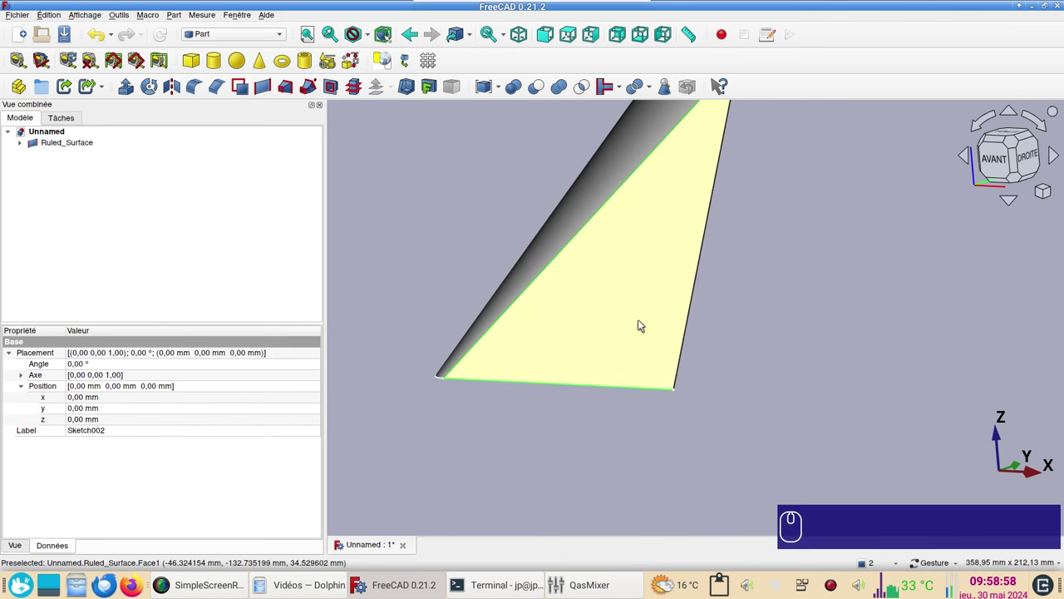
pyautogui.click(842, 267)
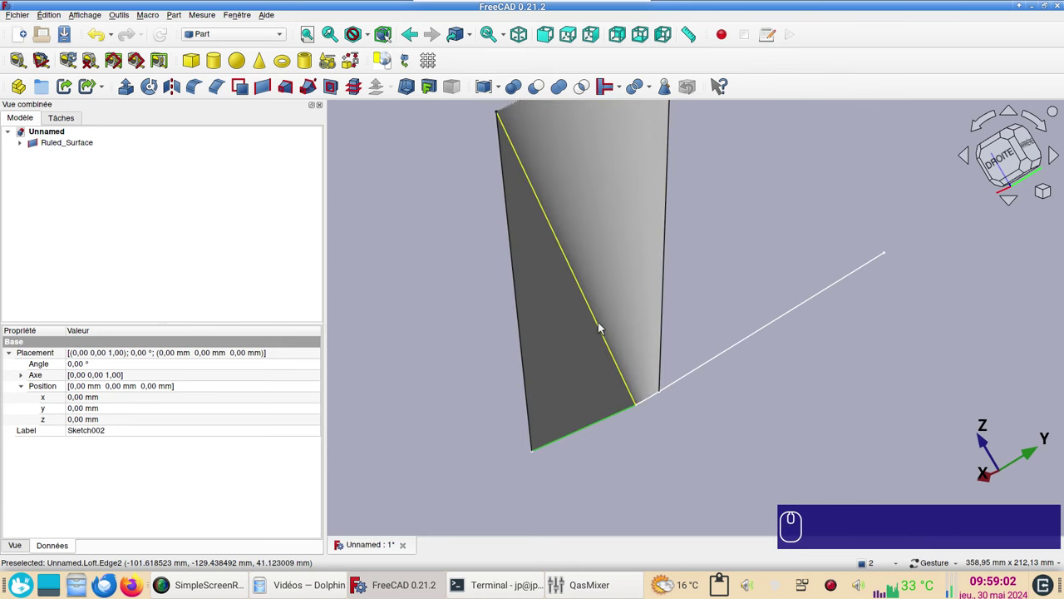
pyautogui.click(423, 331)
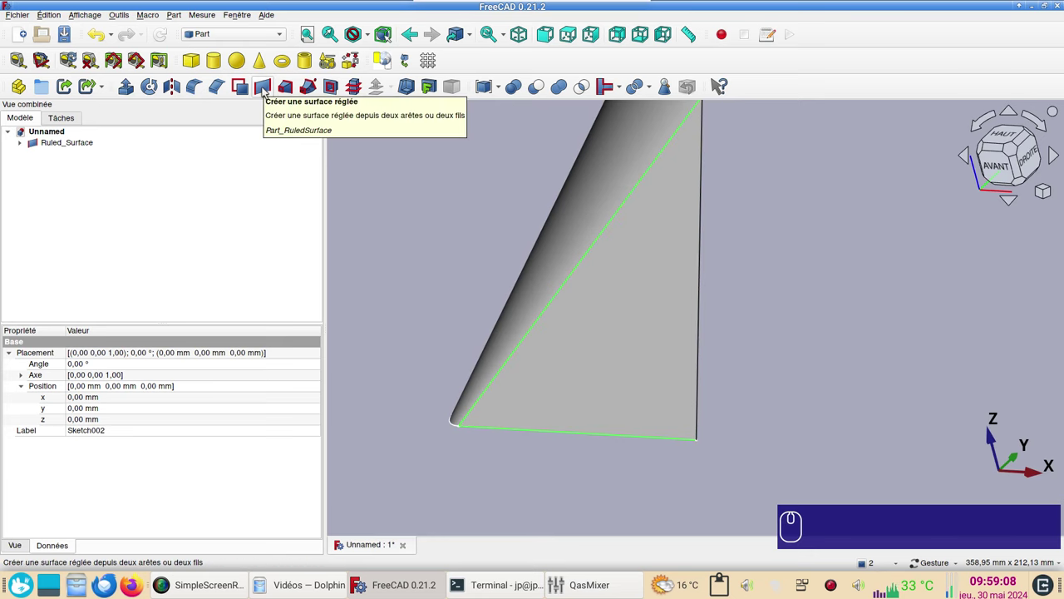
# Create the second ruled surface closing the other triangular face beside the loft
pyautogui.click(412, 272)
pyautogui.click(584, 385)
pyautogui.click(714, 346)
pyautogui.doubleClick(264, 86)
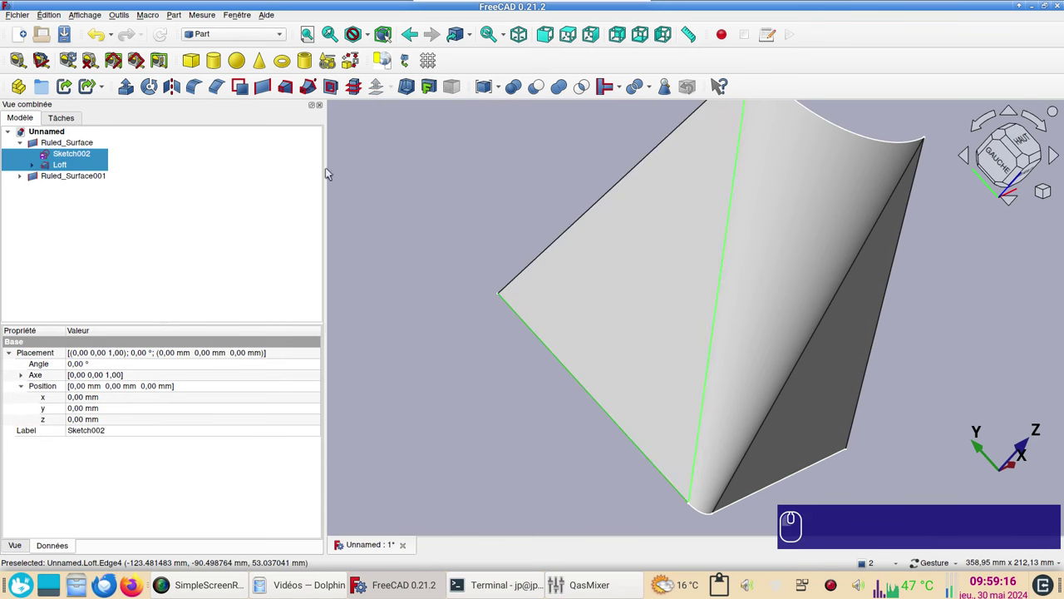
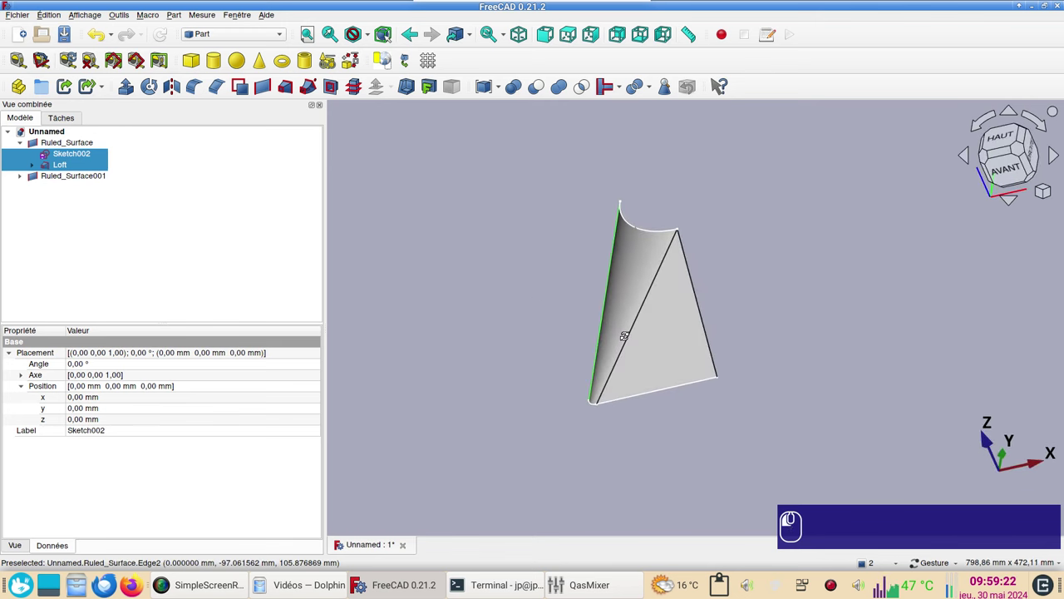
pyautogui.scroll(3)
pyautogui.rightClick(675, 315)
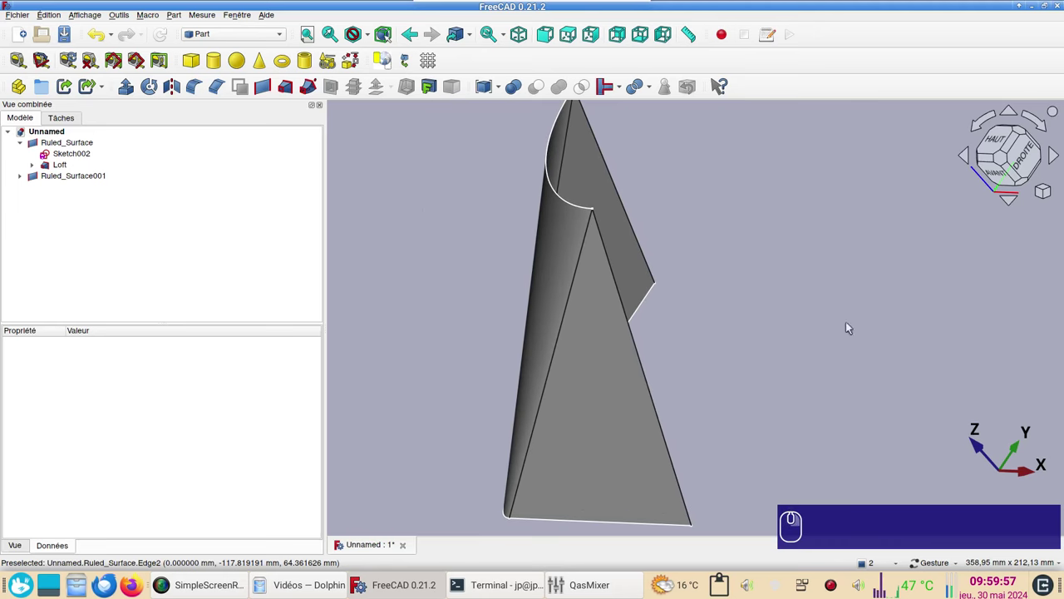
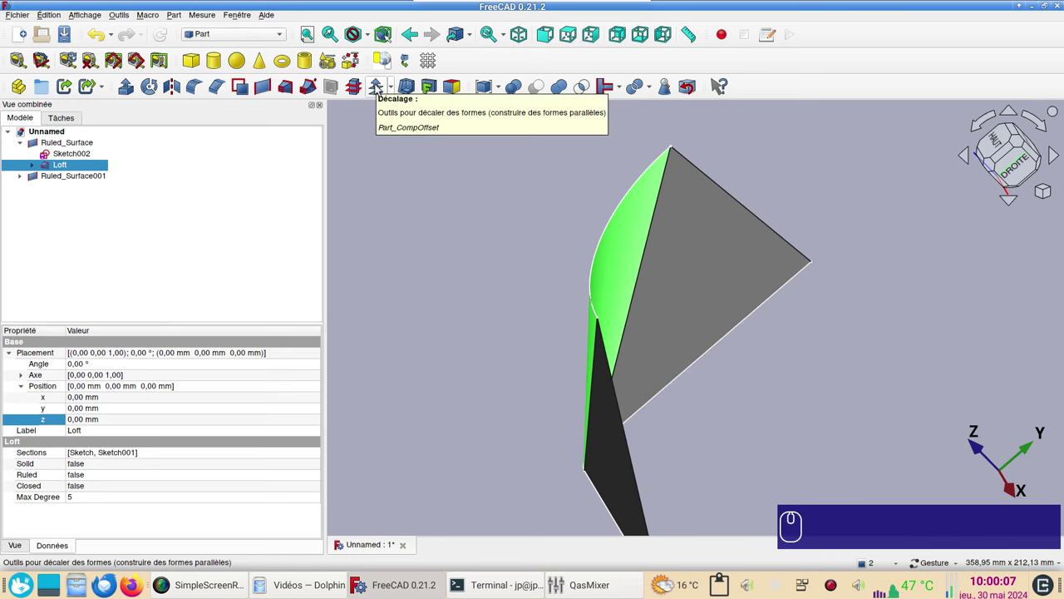
pyautogui.click(383, 88)
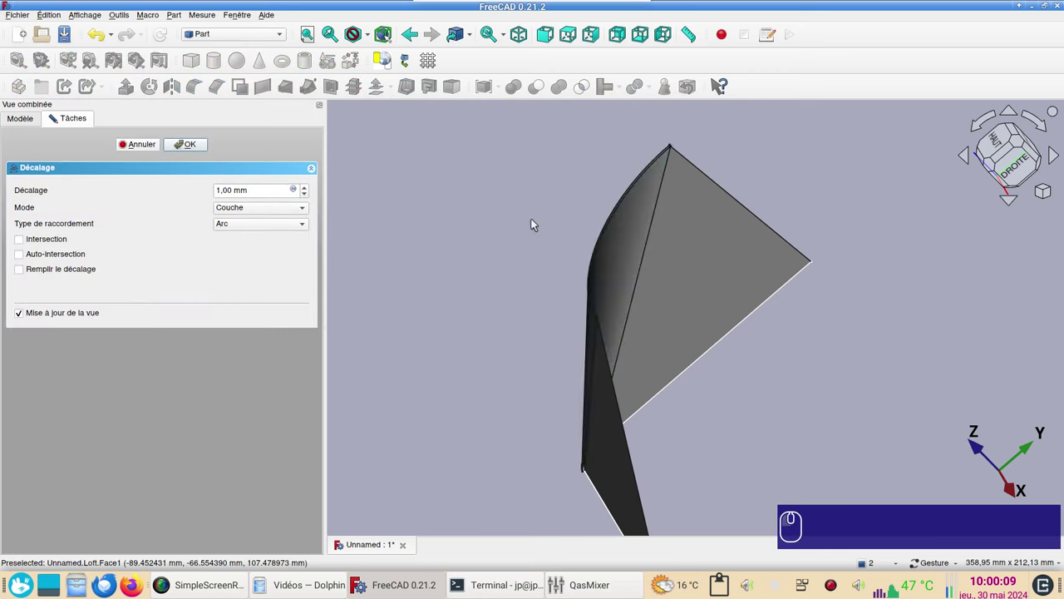
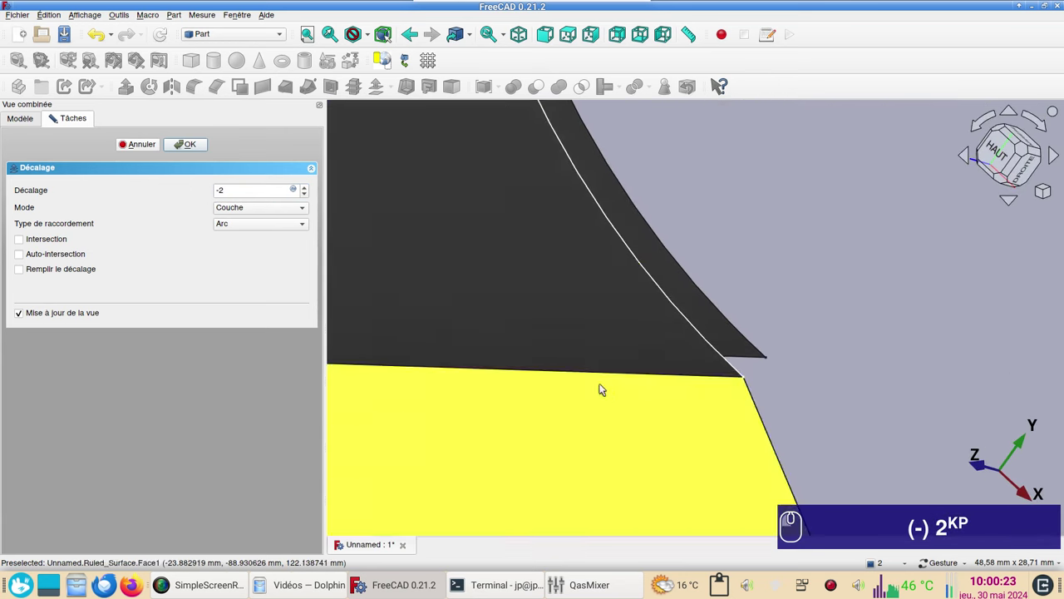
pyautogui.click(65, 270)
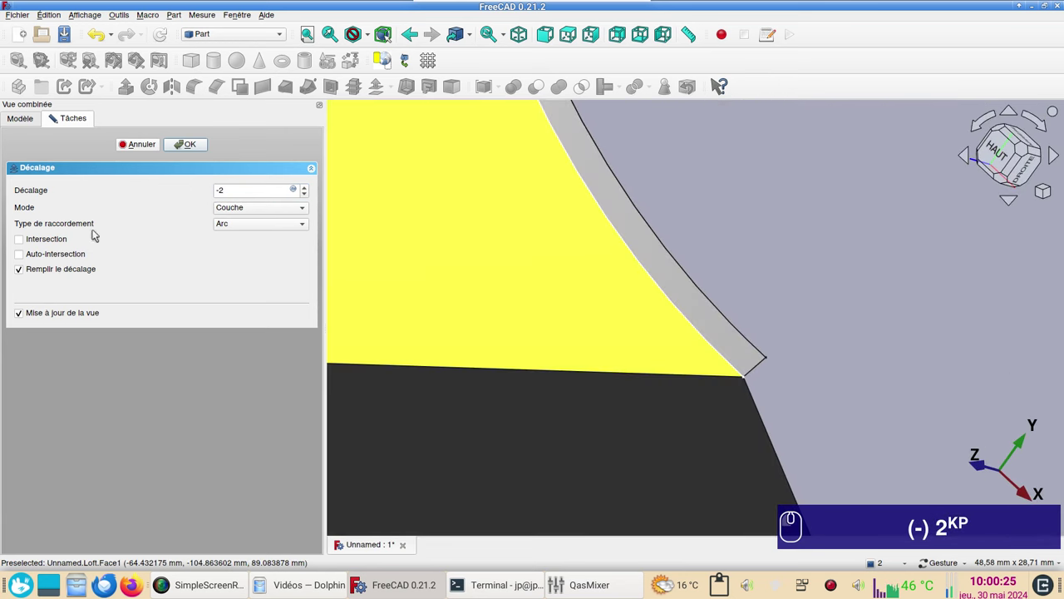
pyautogui.click(204, 145)
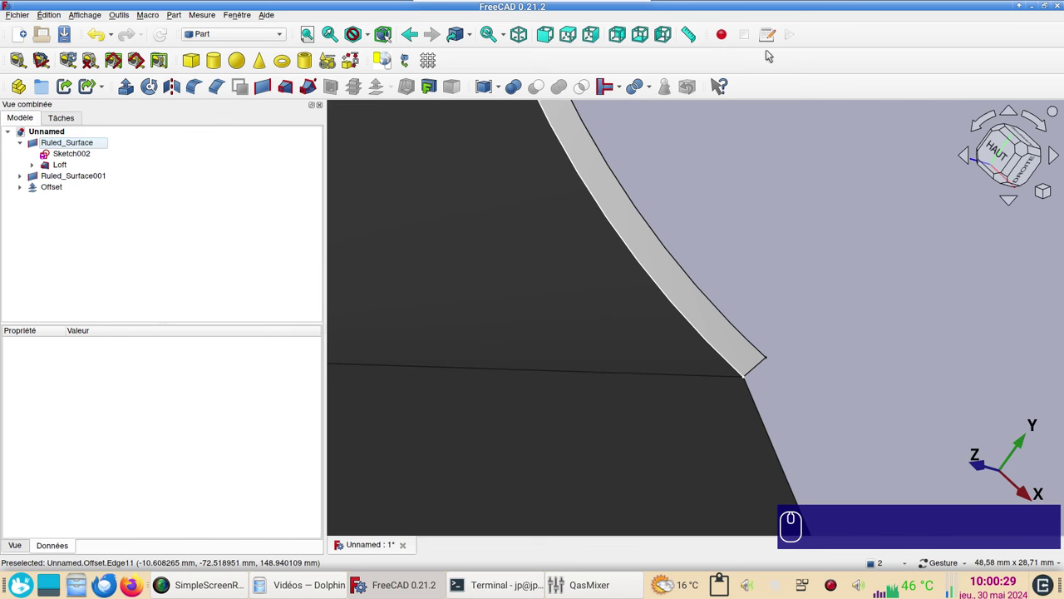
pyautogui.click(578, 36)
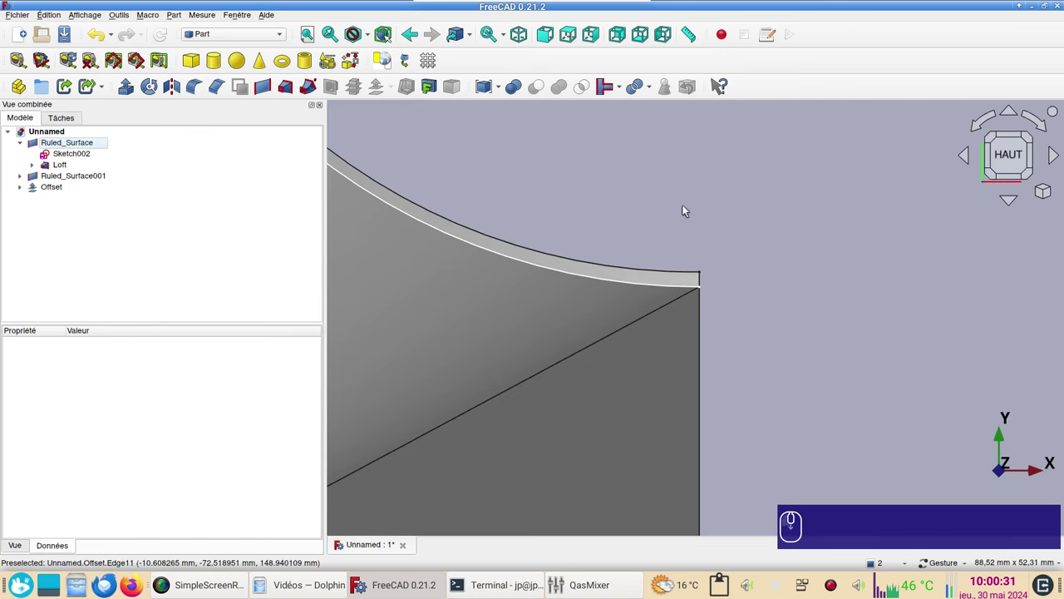
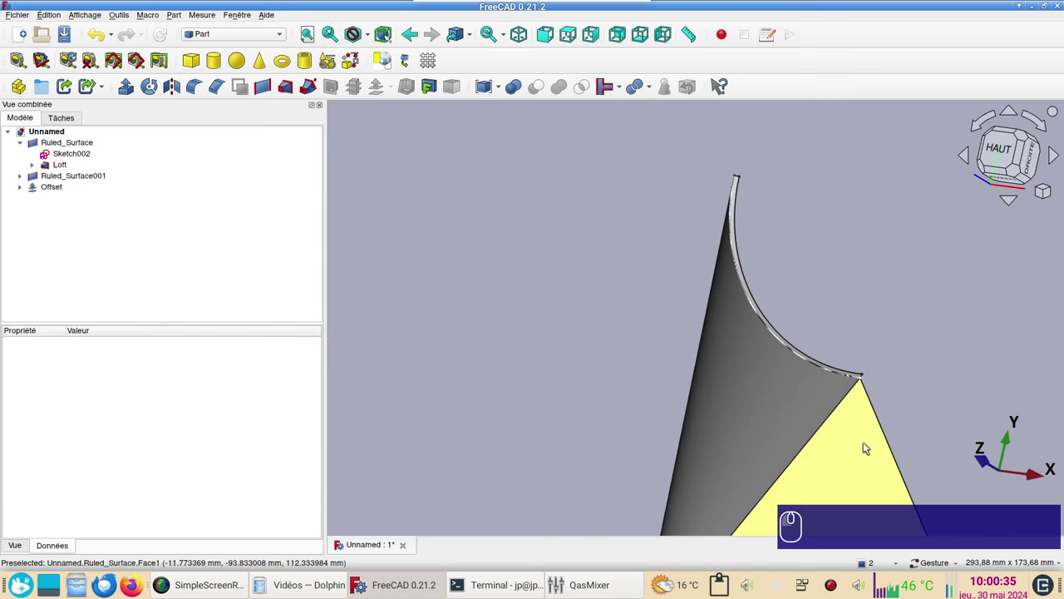
pyautogui.click(606, 348)
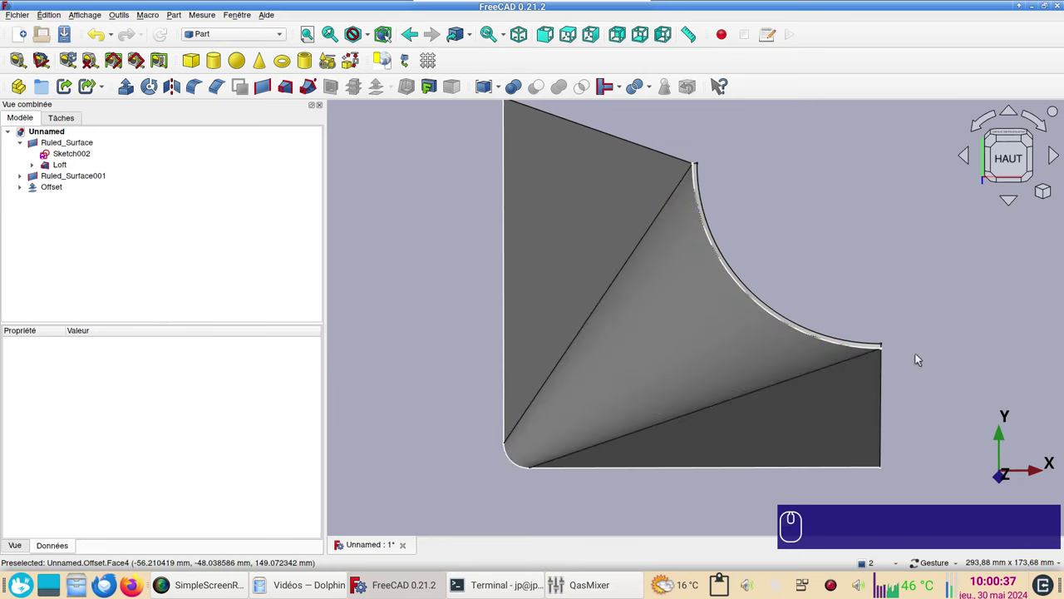
pyautogui.click(893, 392)
pyautogui.click(981, 320)
pyautogui.rightClick(859, 291)
pyautogui.click(904, 286)
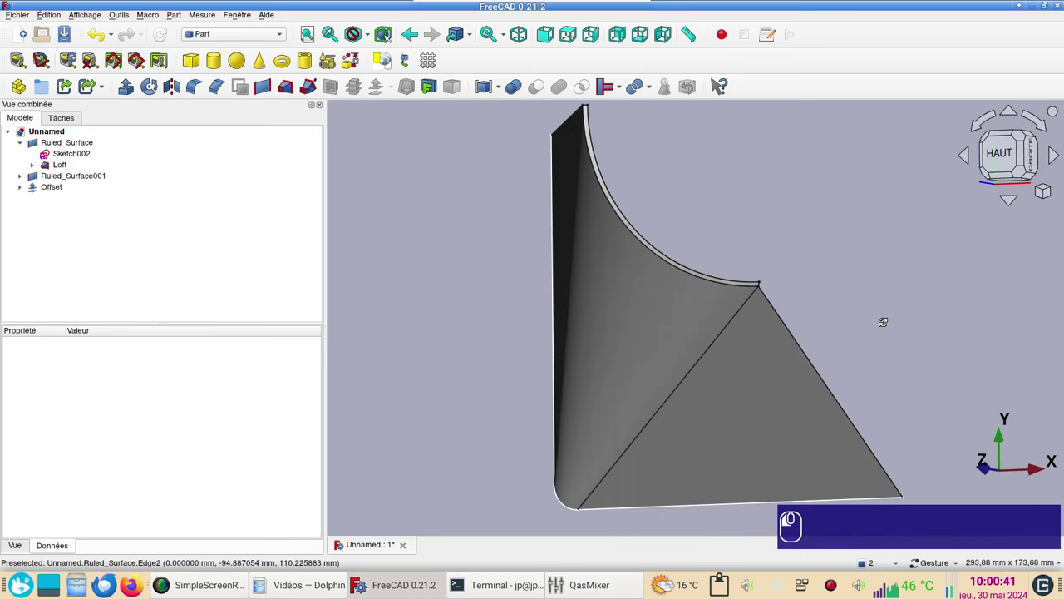
pyautogui.click(886, 289)
pyautogui.scroll(3)
pyautogui.moveTo(751, 259); pyautogui.dragTo(772, 312)
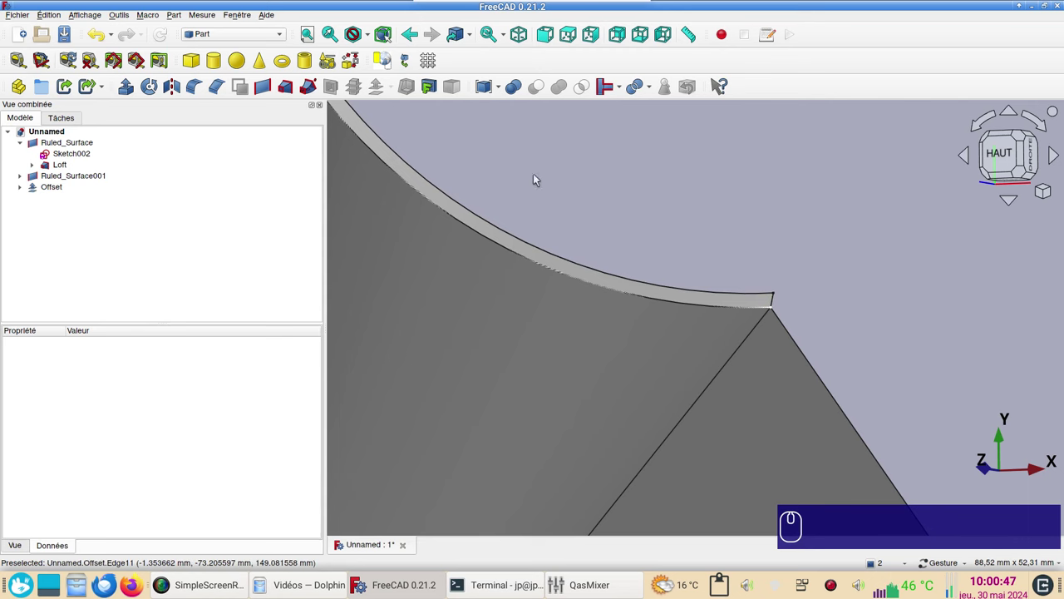
# In the Draft workbench, draw the first short line across the wall thickness at the top corner
pyautogui.click(267, 40)
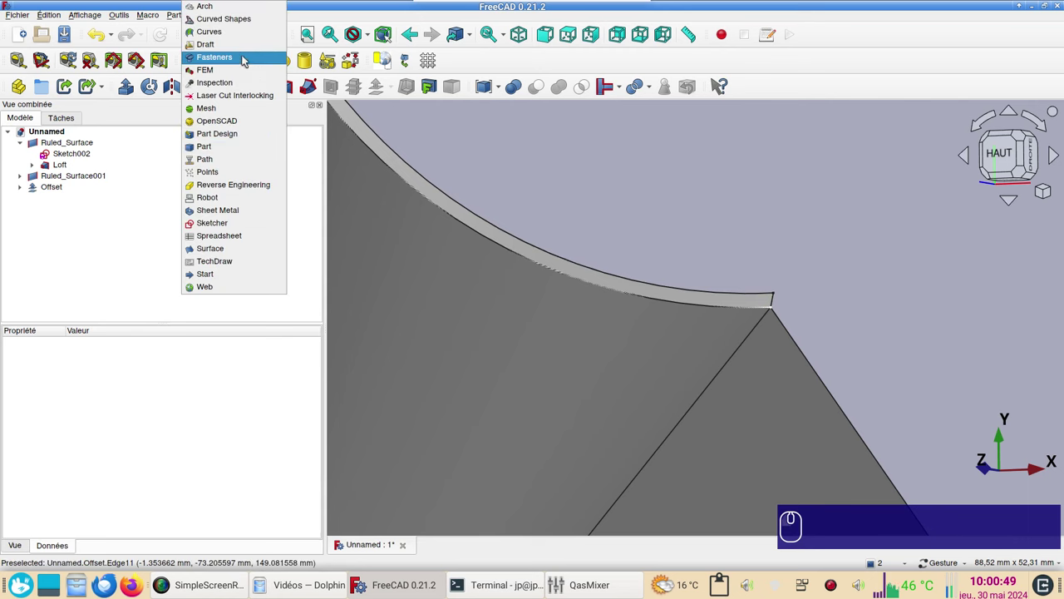
pyautogui.click(249, 49)
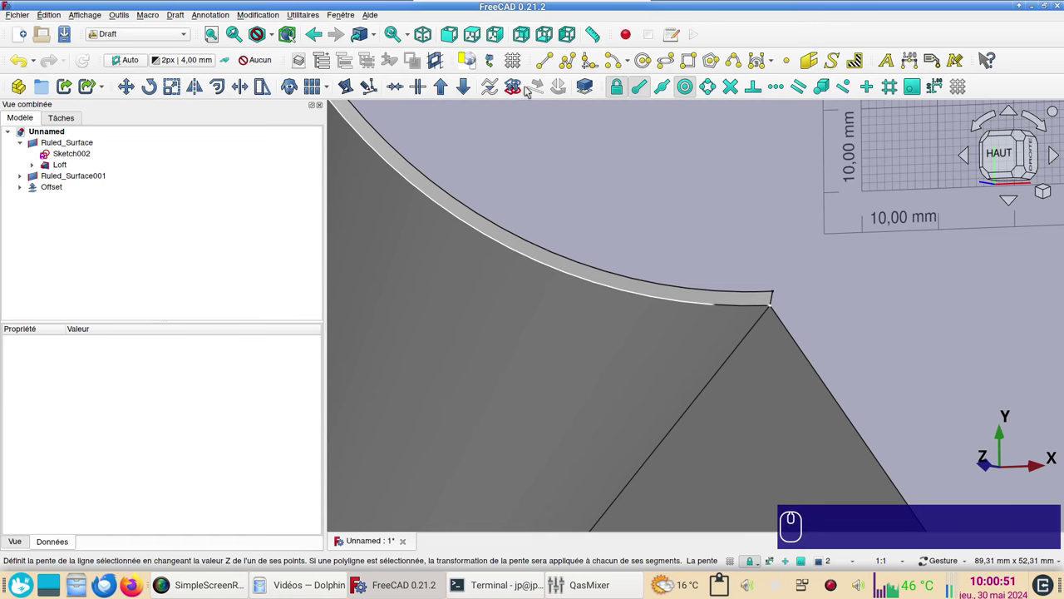
pyautogui.click(554, 64)
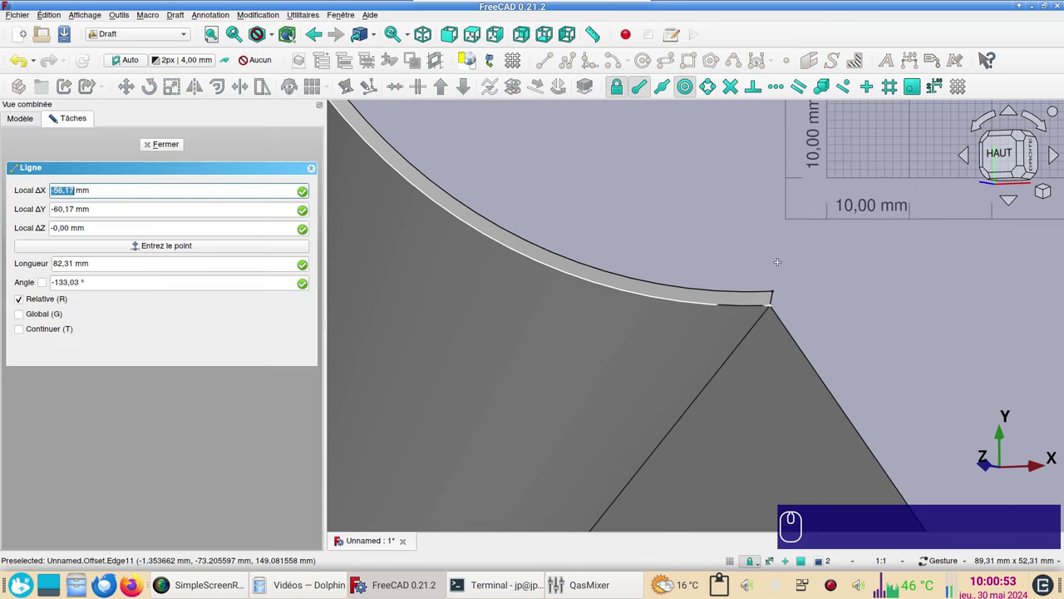
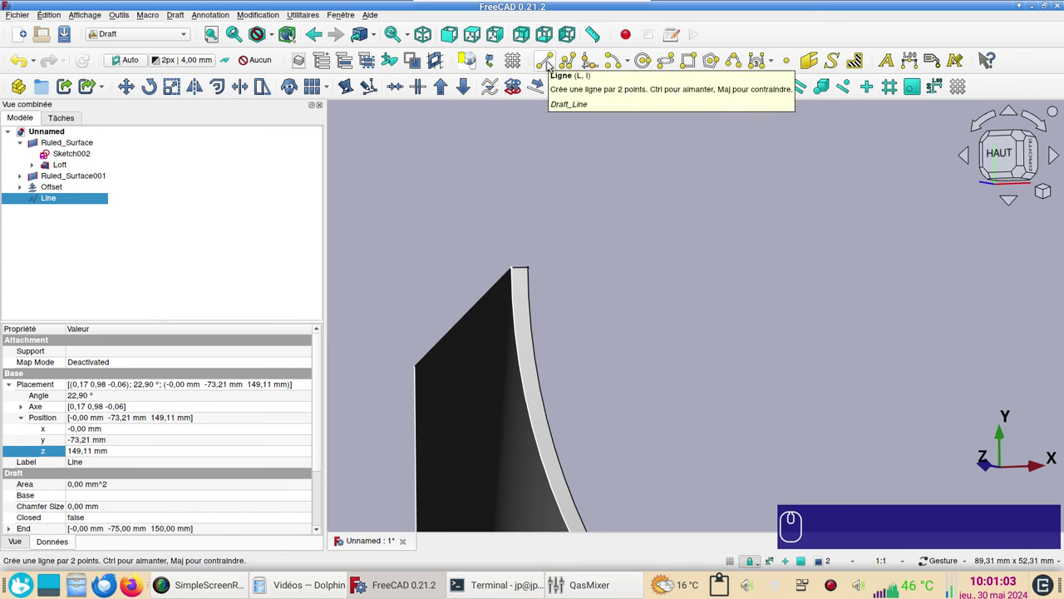
# Draw the second short thickness line (Line001) and return to the Part workbench
pyautogui.click(548, 61)
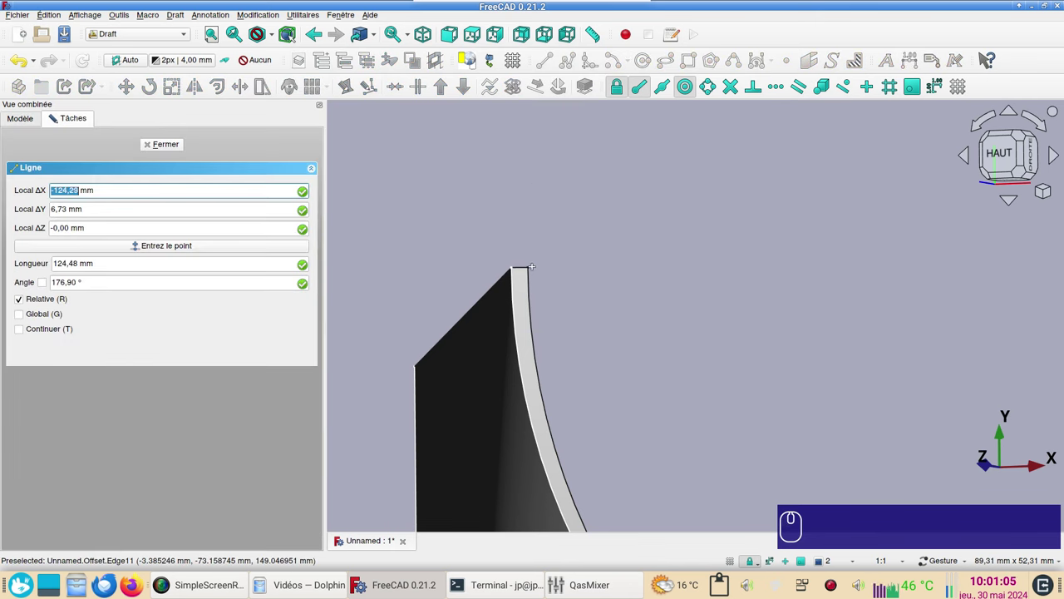
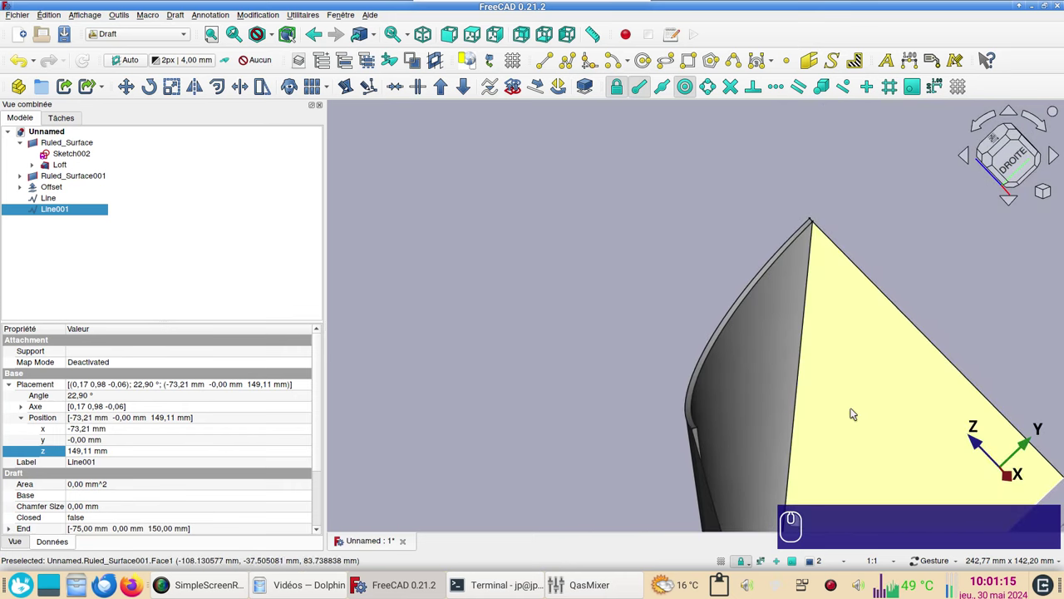
pyautogui.click(862, 409)
pyautogui.click(175, 35)
# Start extruding Ruled_Surface001 with the direction set to Along an edge
pyautogui.click(144, 151)
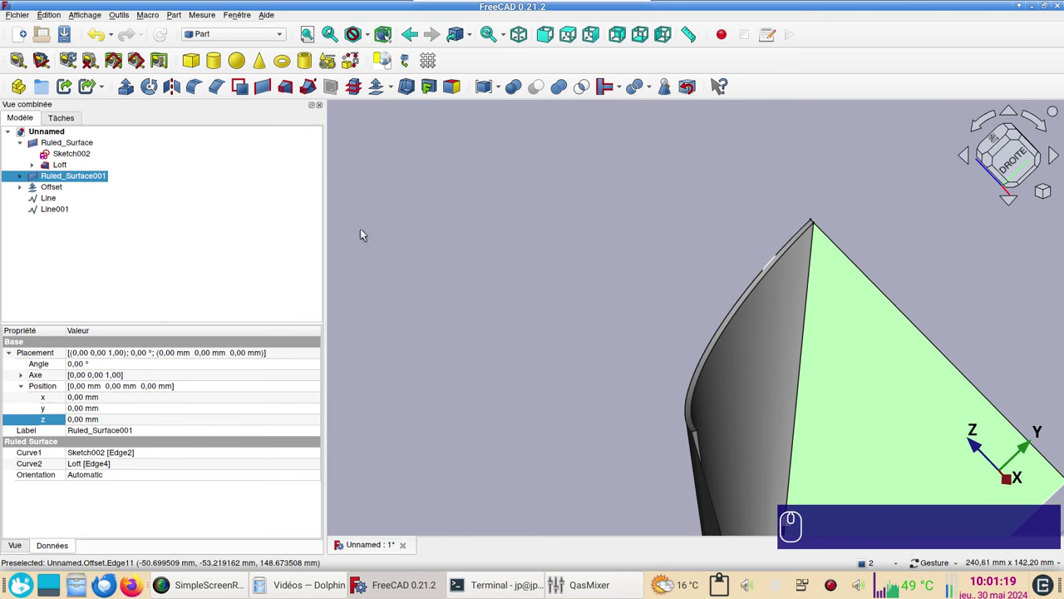
pyautogui.click(131, 94)
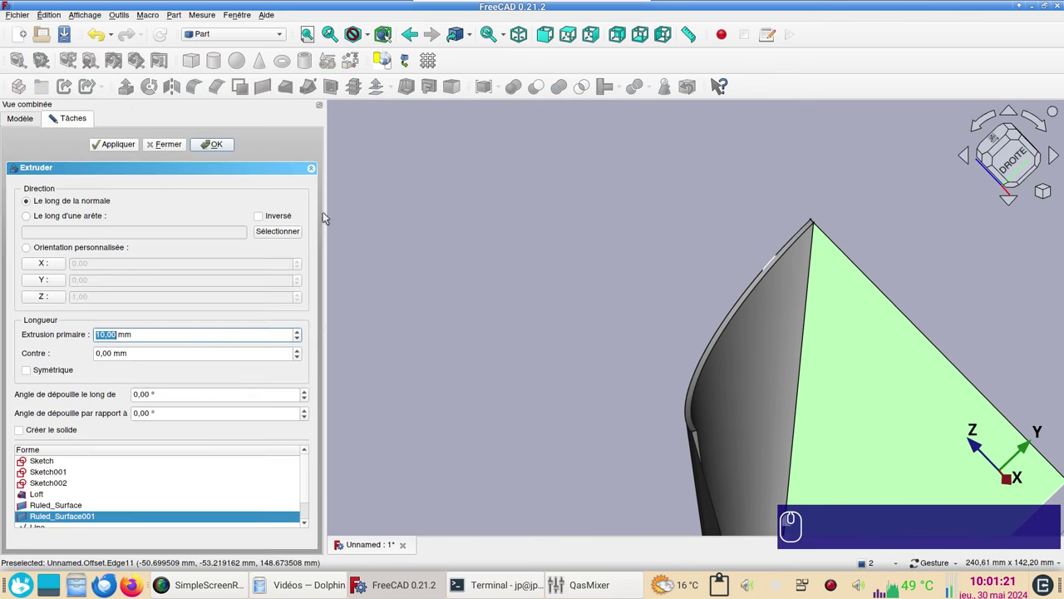
pyautogui.click(522, 311)
pyautogui.scroll(3)
pyautogui.rightClick(651, 226)
pyautogui.rightClick(617, 292)
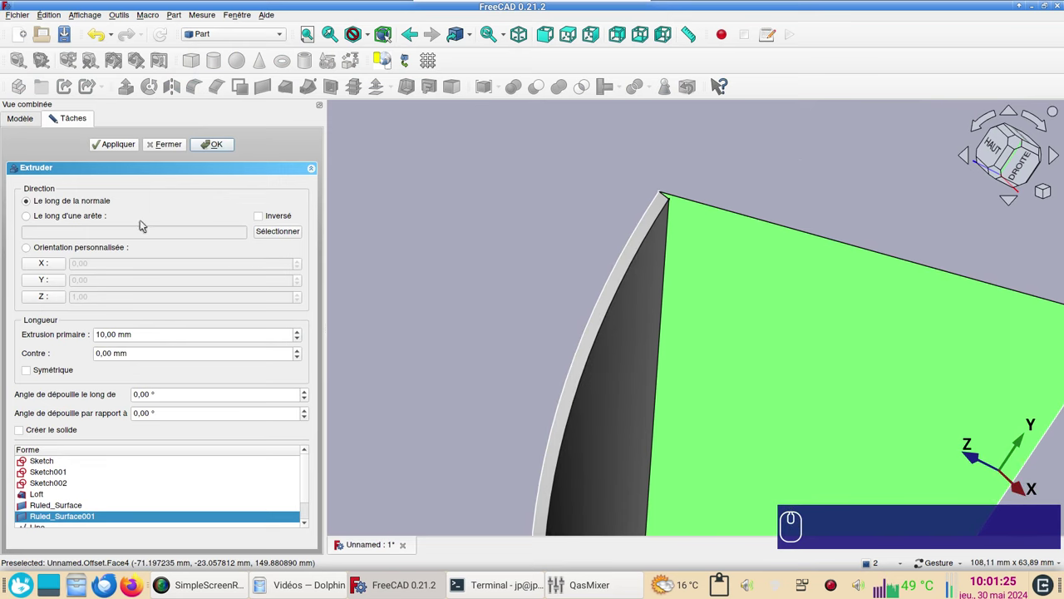
pyautogui.click(90, 219)
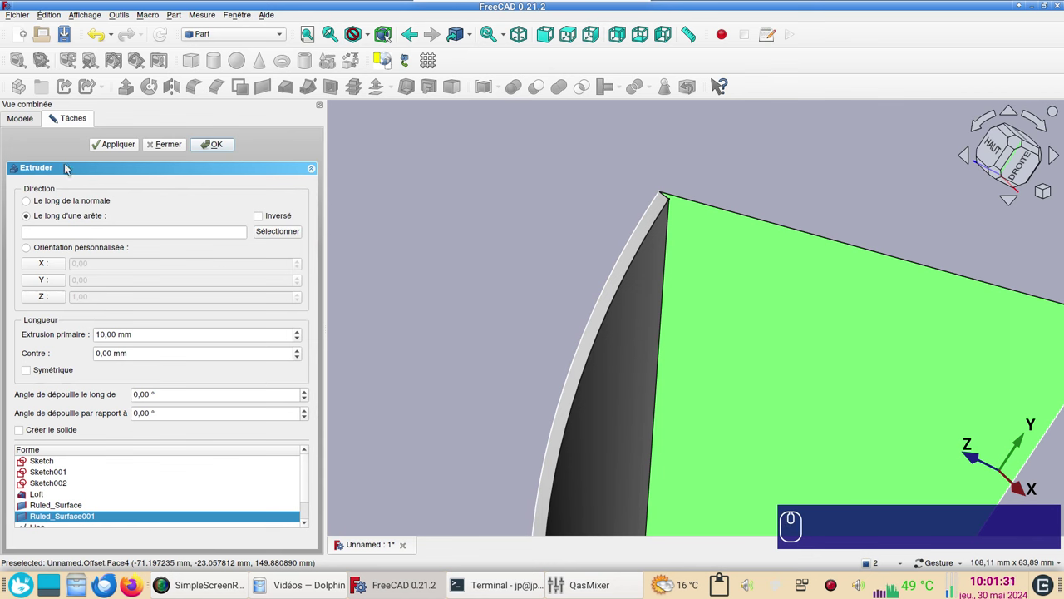
# Hide the surfaces covering Line001 and pick its edge as the extrusion direction
pyautogui.click(623, 445)
pyautogui.press('space')
pyautogui.doubleClick(613, 423)
pyautogui.press('space')
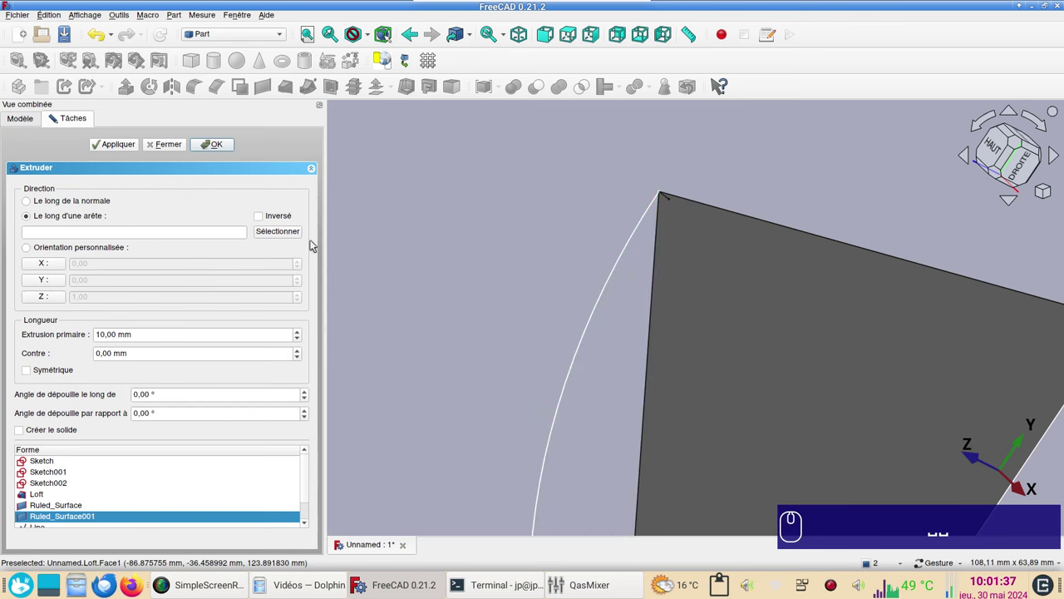
pyautogui.click(277, 237)
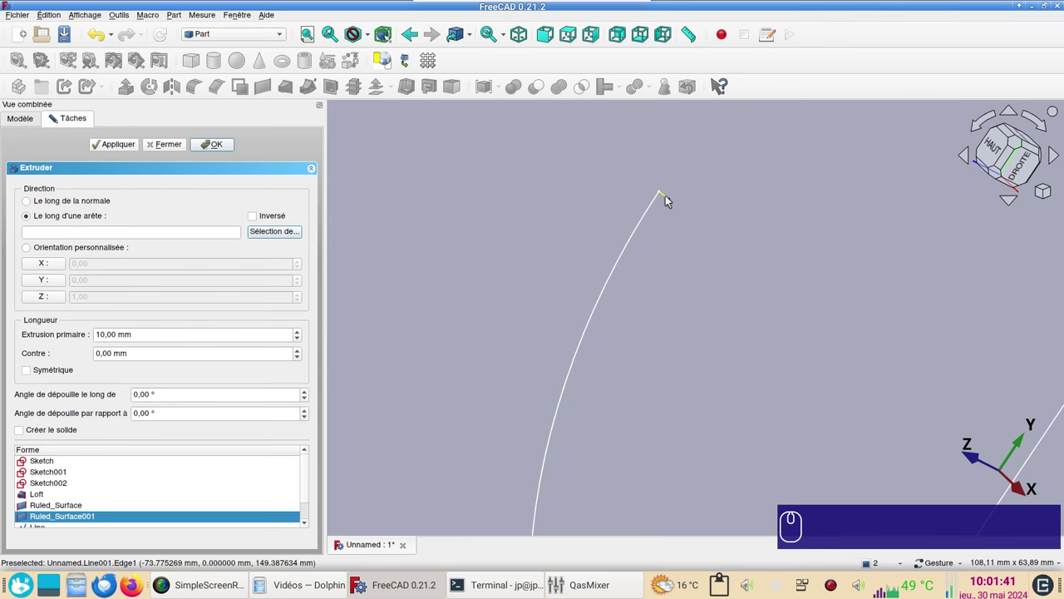
pyautogui.click(672, 199)
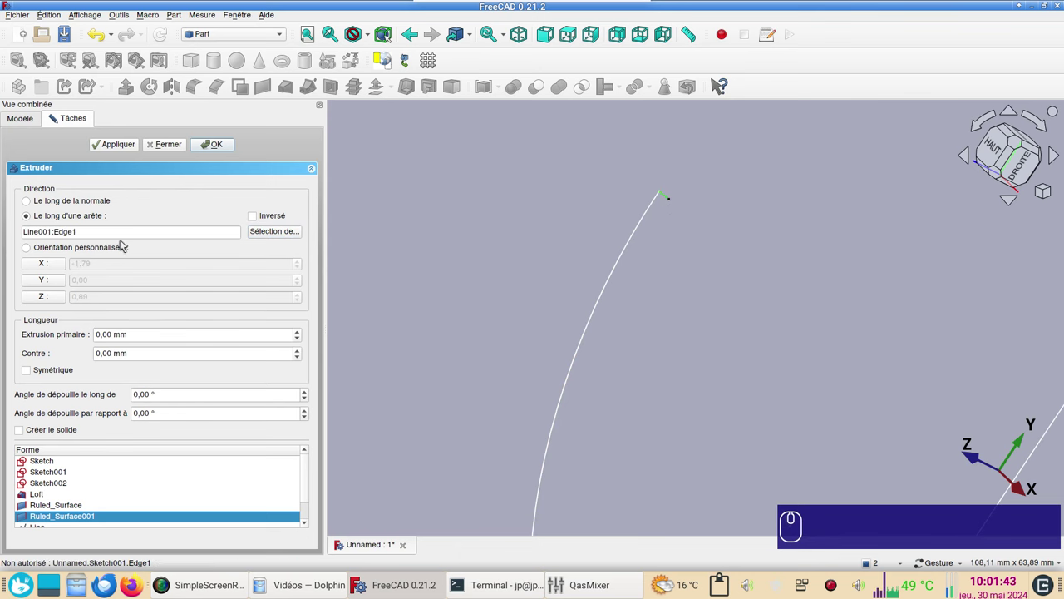
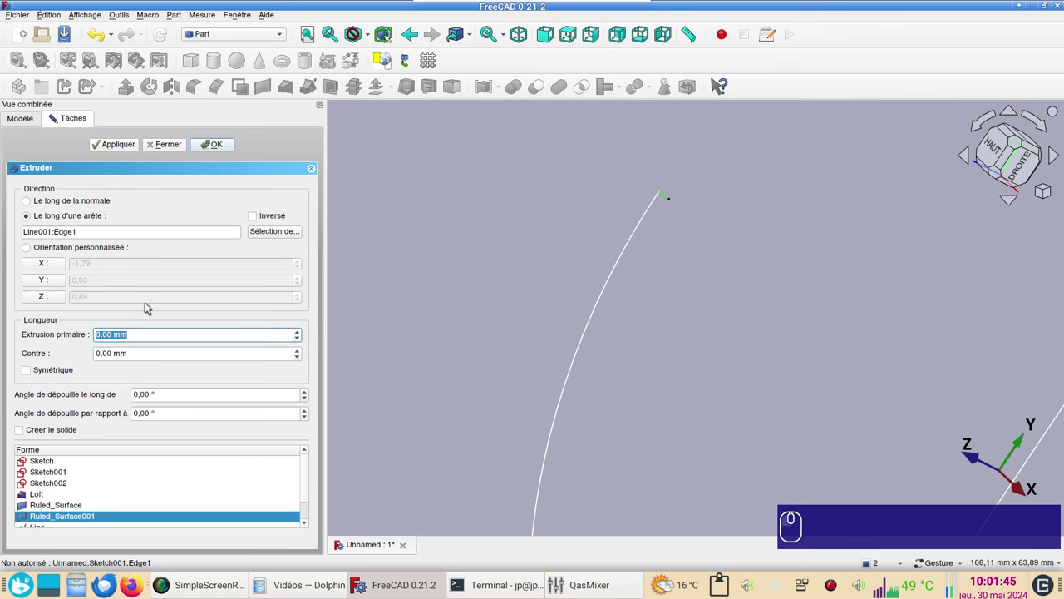
# Extrude the surface 2 mm along Line001 and inspect the new Extrude object
pyautogui.press('KP_2')
pyautogui.press('Return')
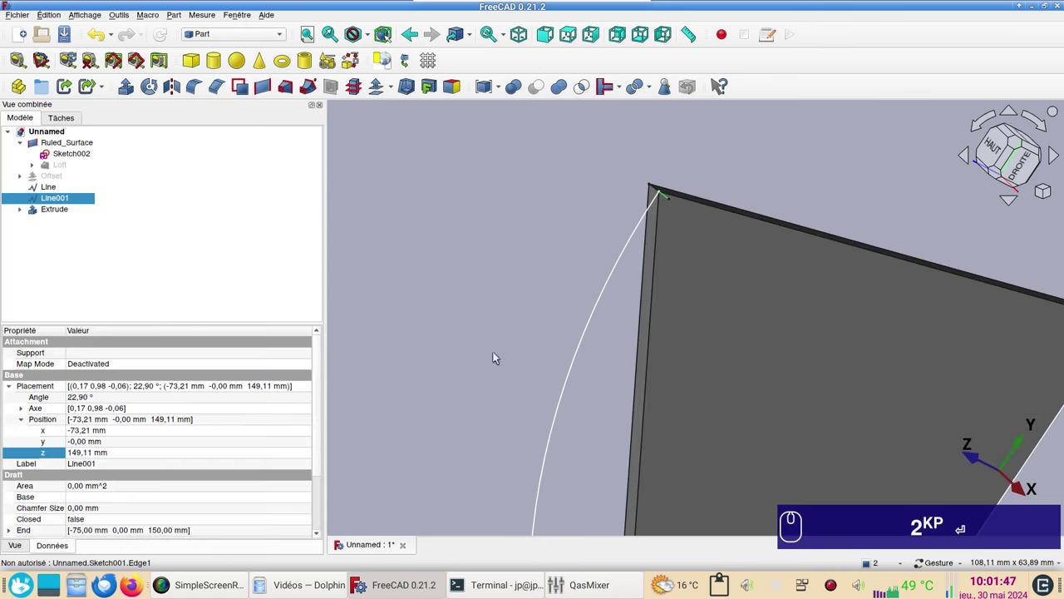
pyautogui.scroll(-3)
pyautogui.moveTo(532, 319); pyautogui.dragTo(328, 246)
pyautogui.click(57, 210)
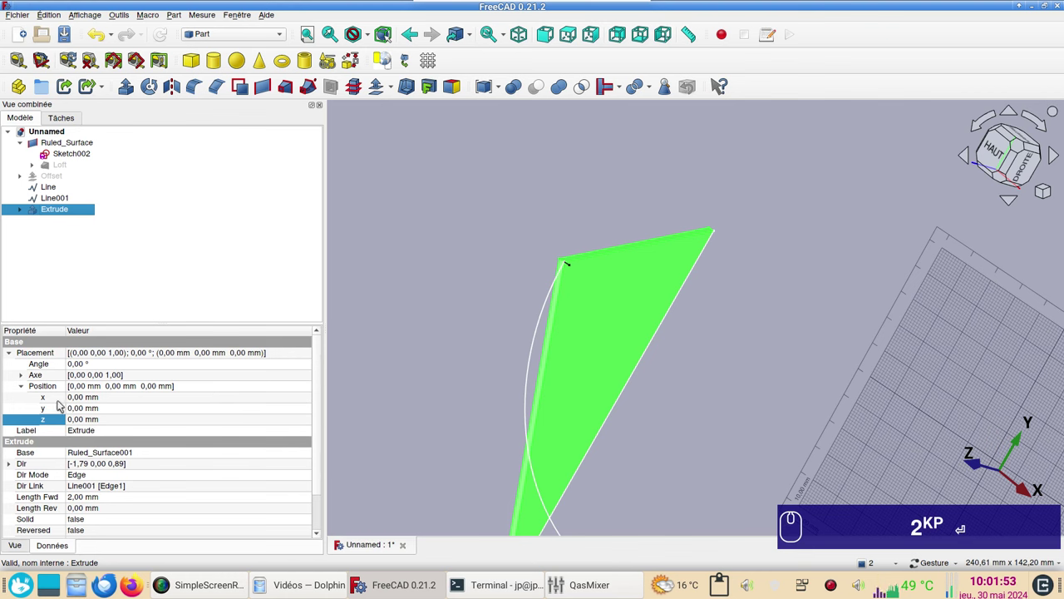
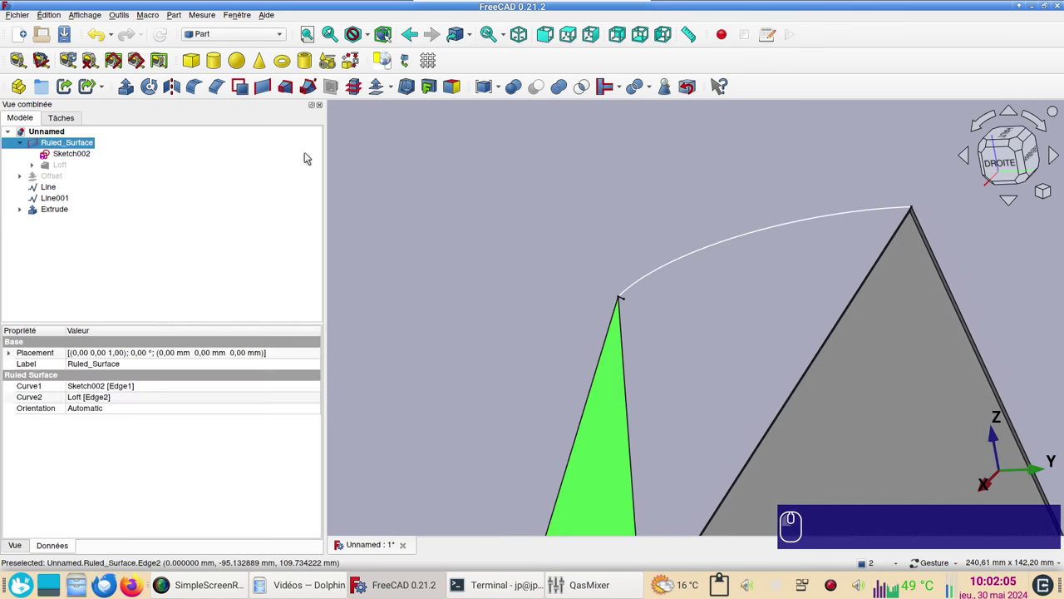
# Extrude Ruled_Surface 2 mm along the other short line's edge, creating Extrude001
pyautogui.click(132, 95)
pyautogui.click(84, 214)
pyautogui.click(285, 235)
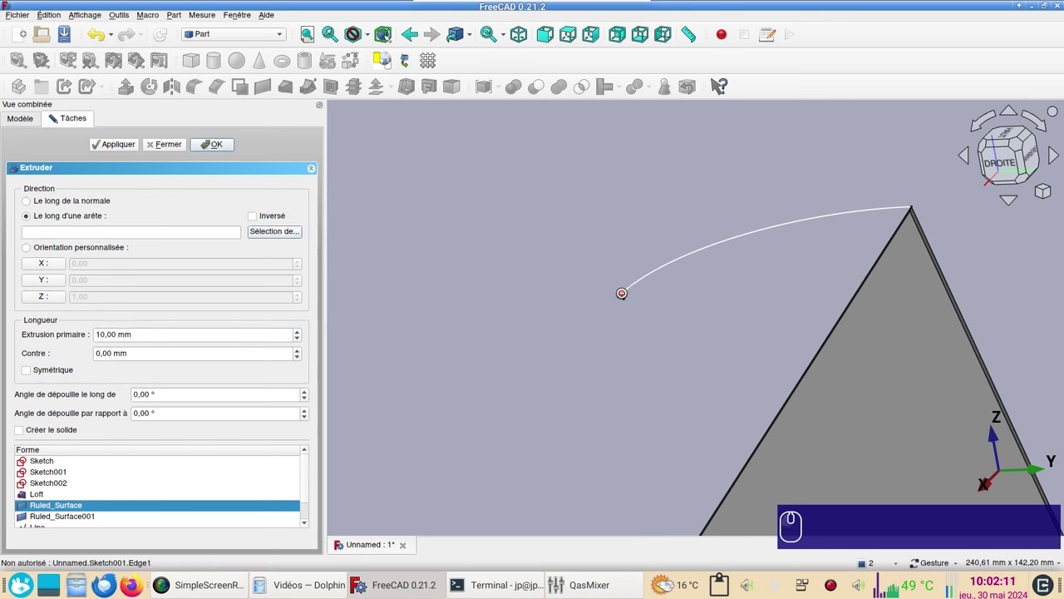
pyautogui.click(627, 301)
pyautogui.click(225, 255)
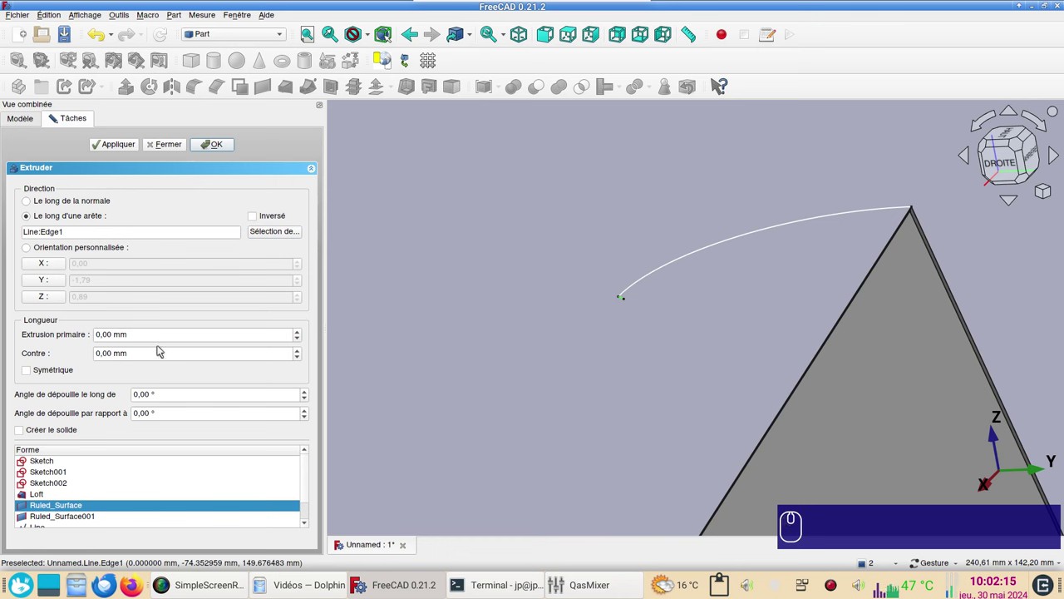
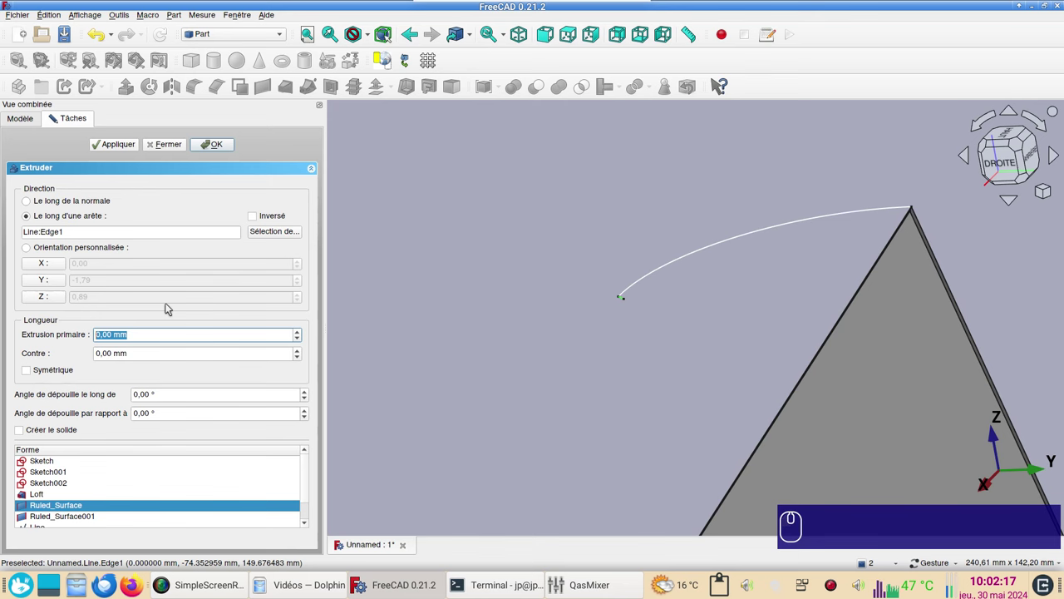
pyautogui.press('KP_2')
pyautogui.press('Return')
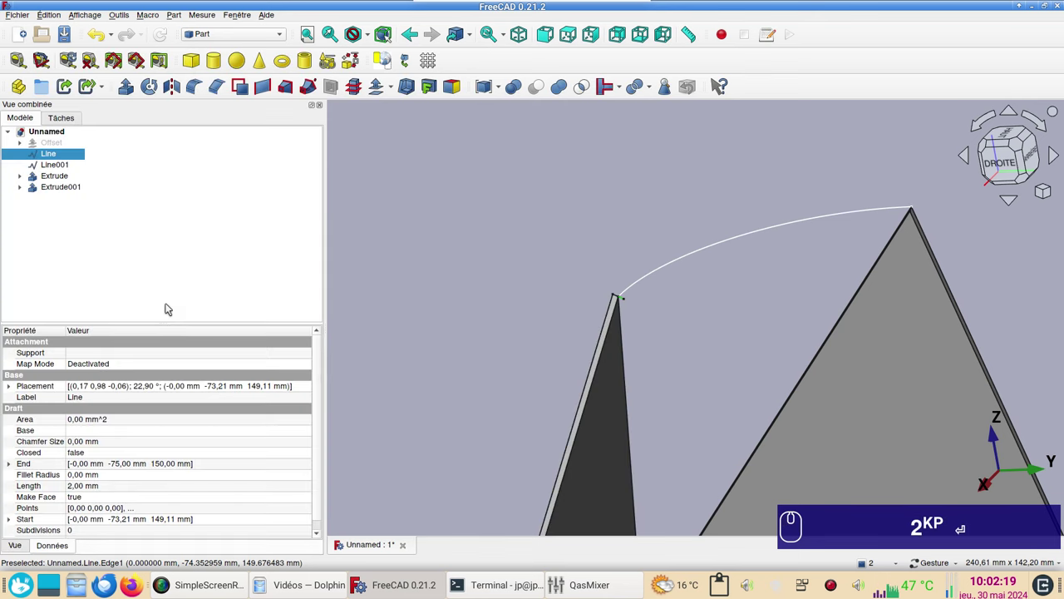
# Set Extrude001's Reversed property to true to flip its direction
pyautogui.click(71, 193)
pyautogui.scroll(-3)
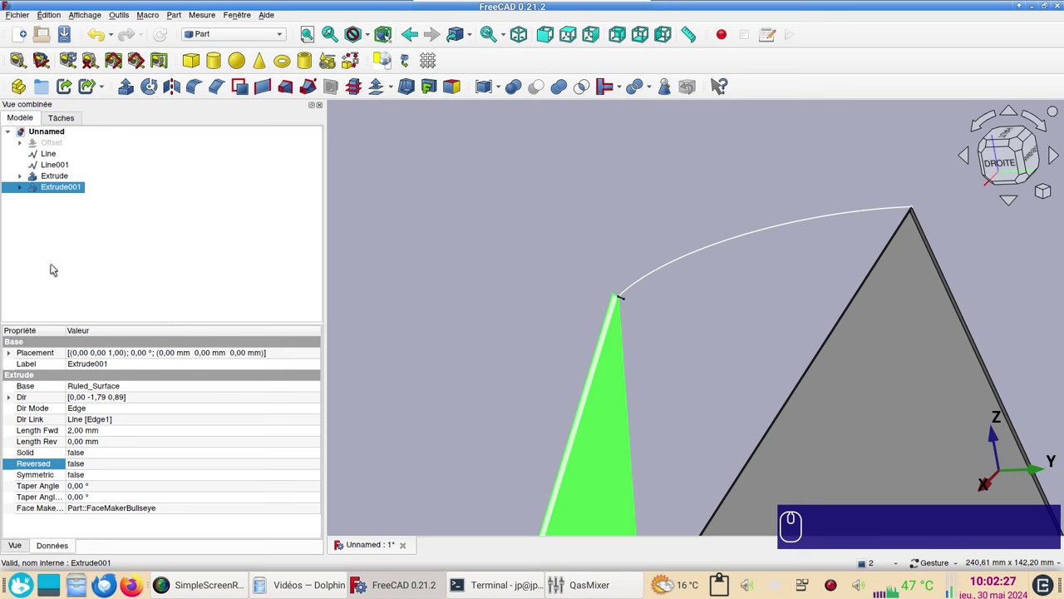
pyautogui.scroll(3)
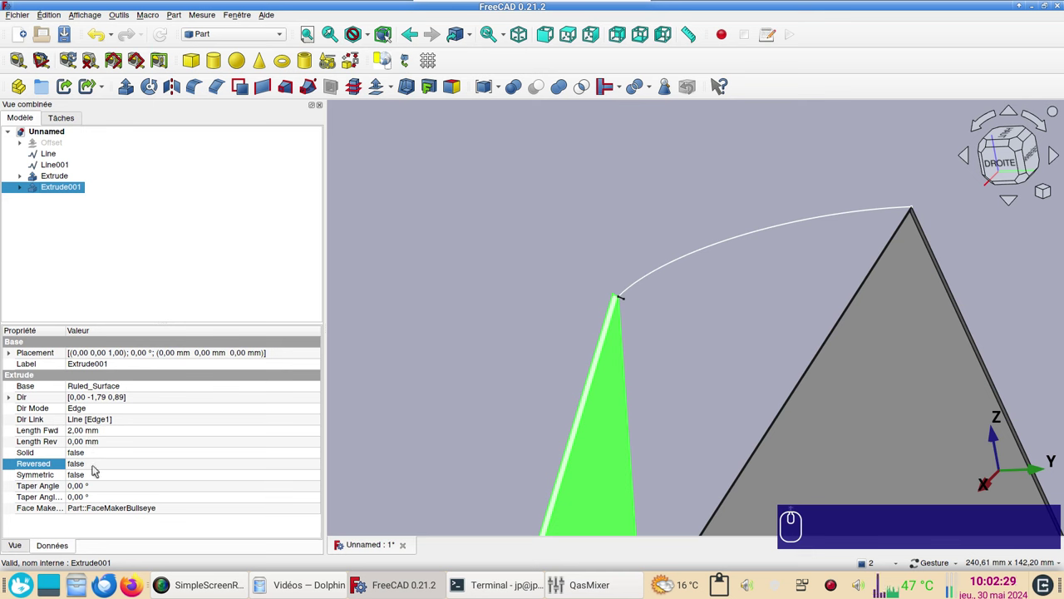
pyautogui.click(99, 468)
pyautogui.click(101, 467)
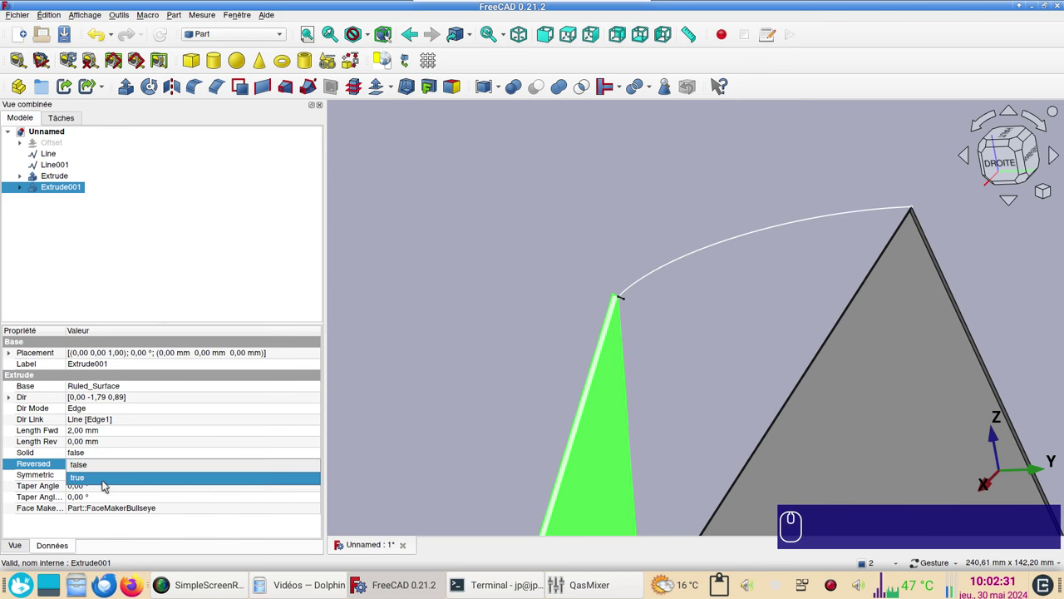
pyautogui.click(109, 483)
pyautogui.click(387, 447)
pyautogui.moveTo(392, 443); pyautogui.dragTo(121, 254)
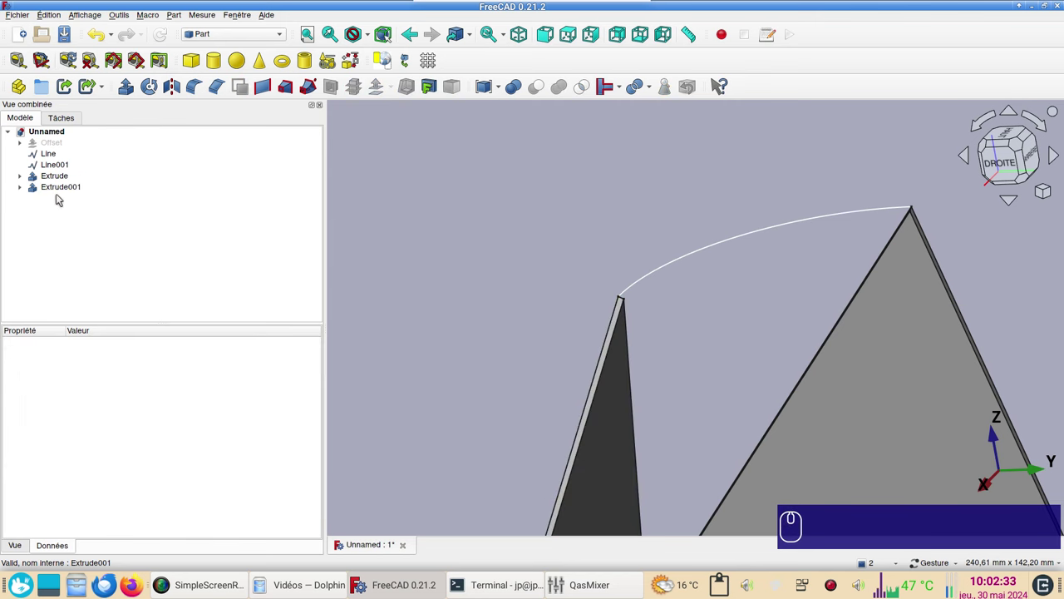
# Show the offset skin and, from the top view, select Offset, Extrude and Extrude001
pyautogui.click(54, 141)
pyautogui.press('space')
pyautogui.scroll(-3)
pyautogui.press('KP_2')
pyautogui.click(560, 421)
pyautogui.moveTo(482, 225); pyautogui.dragTo(68, 180)
pyautogui.moveTo(58, 177); pyautogui.dragTo(189, 56)
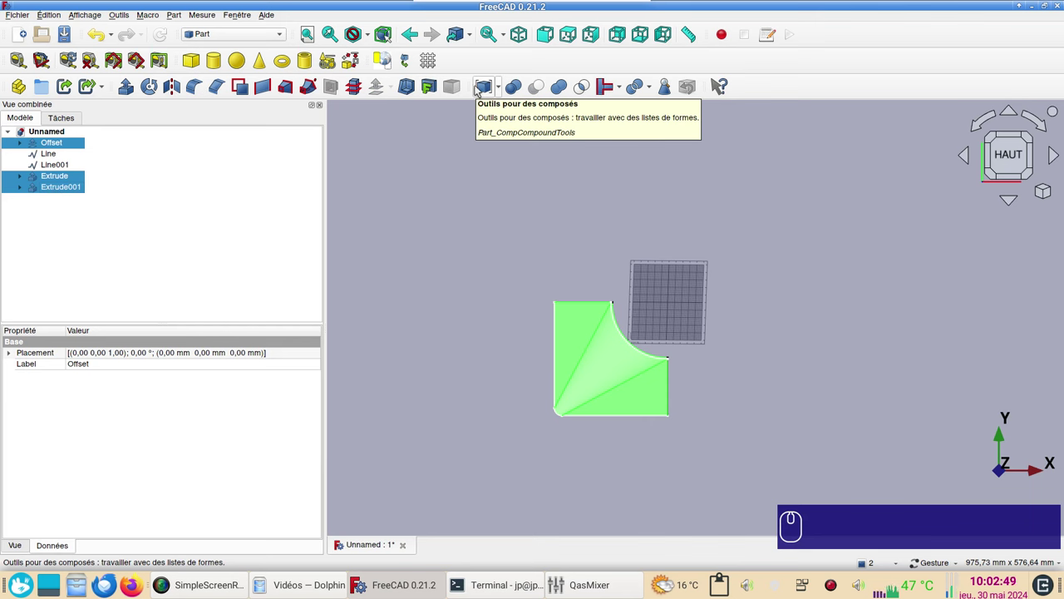
# Make a compound of the offset skin and both extruded triangles
pyautogui.click(504, 91)
pyautogui.click(503, 112)
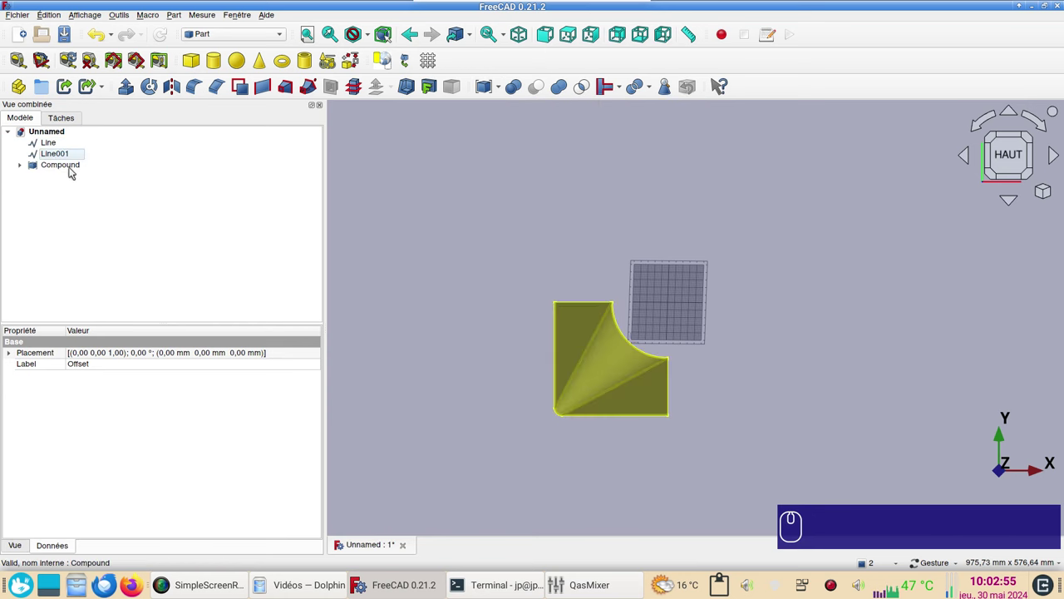
pyautogui.moveTo(76, 171); pyautogui.dragTo(267, 38)
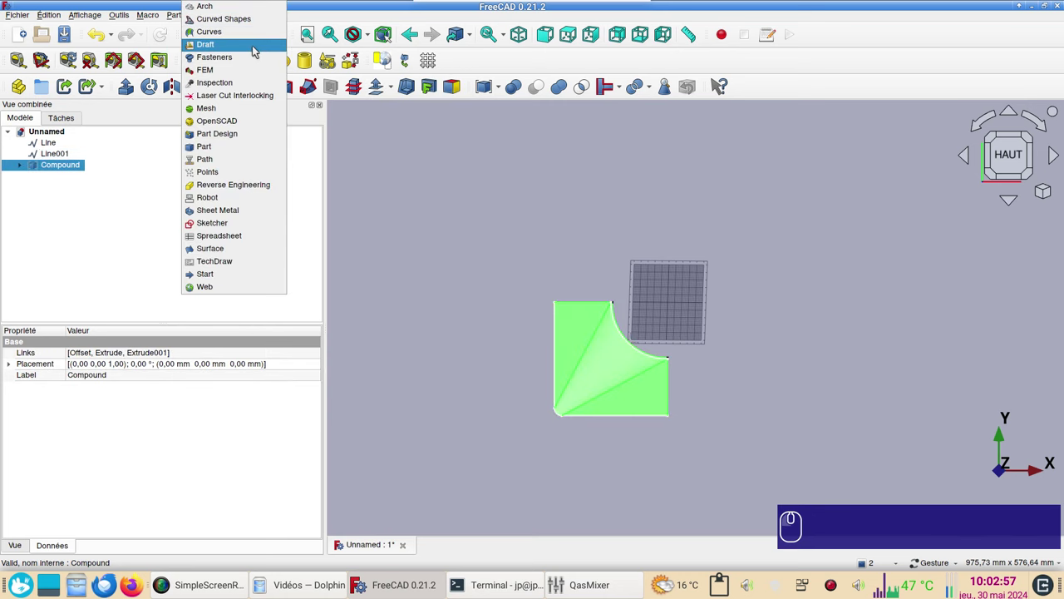
# Polar-array the Compound 360° about the origin (centre 0,0,0) to form the full hopper
pyautogui.click(260, 50)
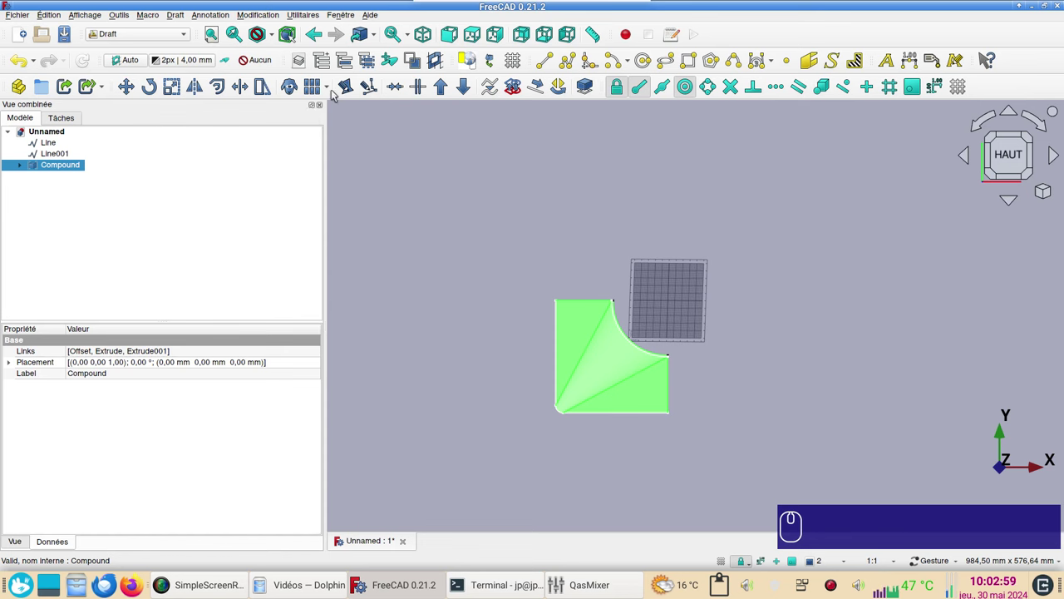
pyautogui.moveTo(326, 88); pyautogui.dragTo(334, 114)
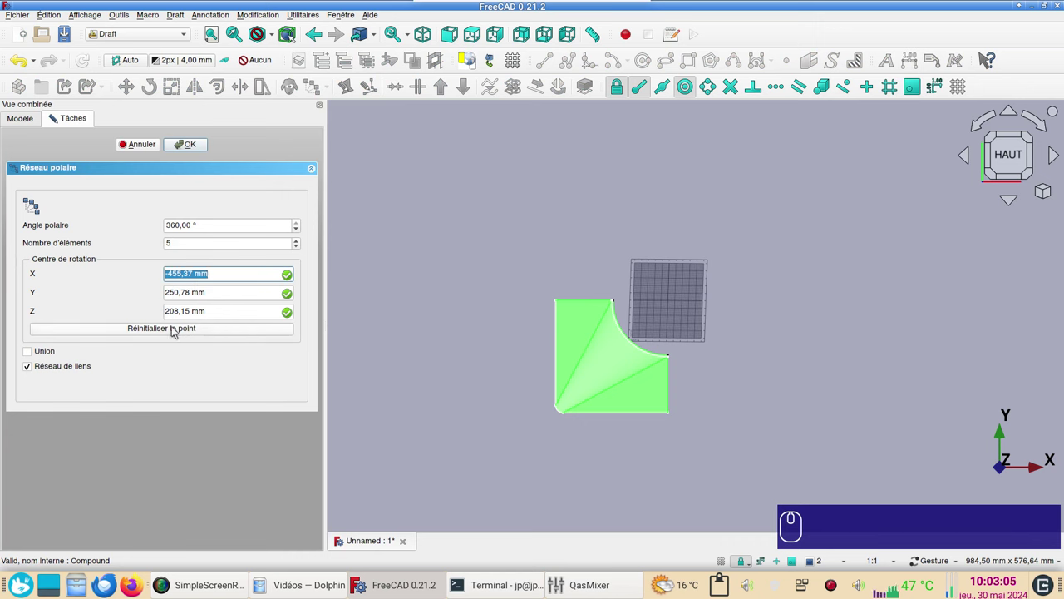
pyautogui.click(178, 332)
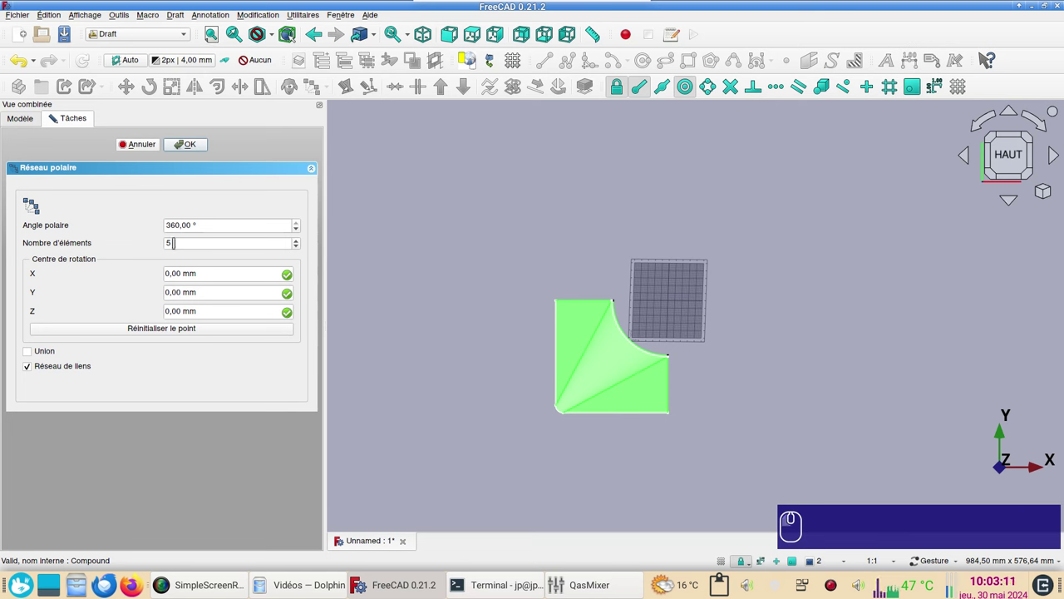
pyautogui.scroll(-3)
pyautogui.click(191, 142)
pyautogui.click(411, 325)
# Expand the Array tree down through Compound and Offset to reveal the source sketches
pyautogui.moveTo(648, 470); pyautogui.dragTo(599, 401)
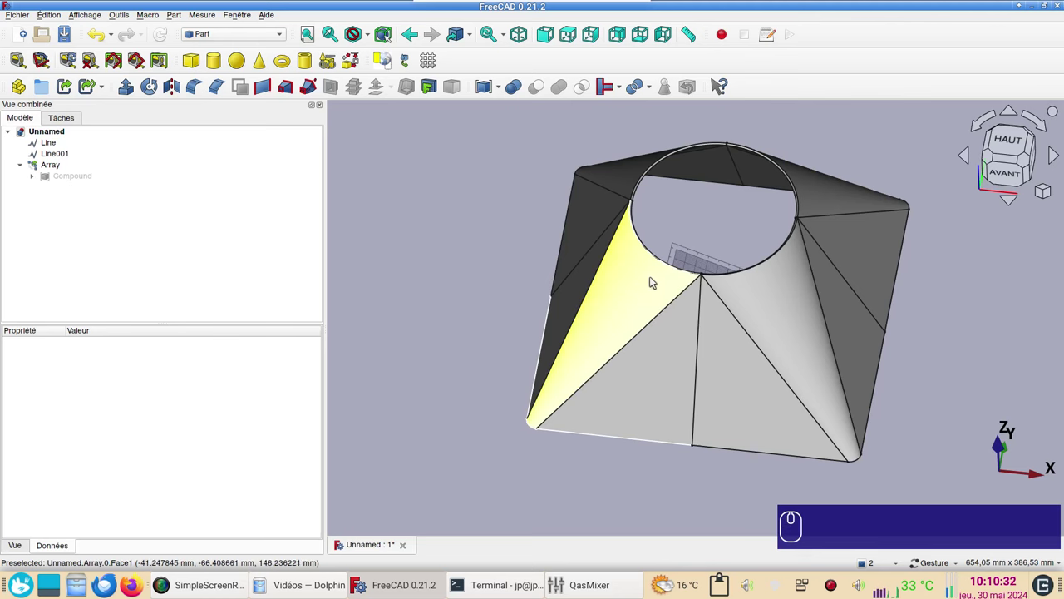
pyautogui.click(33, 176)
pyautogui.click(47, 190)
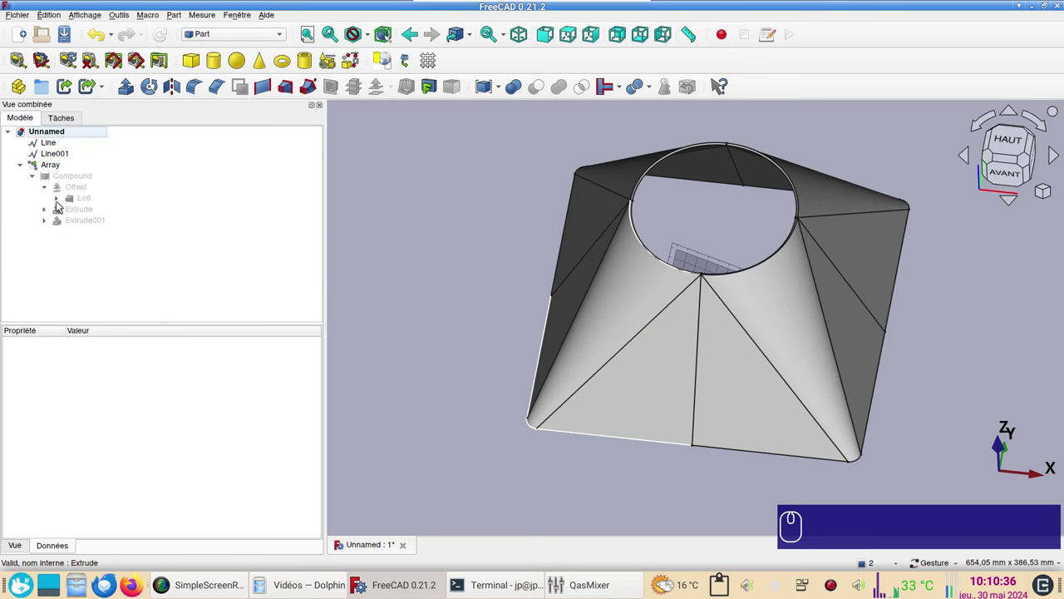
pyautogui.click(58, 202)
pyautogui.click(44, 233)
# Select Sketch, Sketch001 and Sketch002 together and copy them
pyautogui.click(112, 214)
pyautogui.click(119, 222)
pyautogui.click(127, 257)
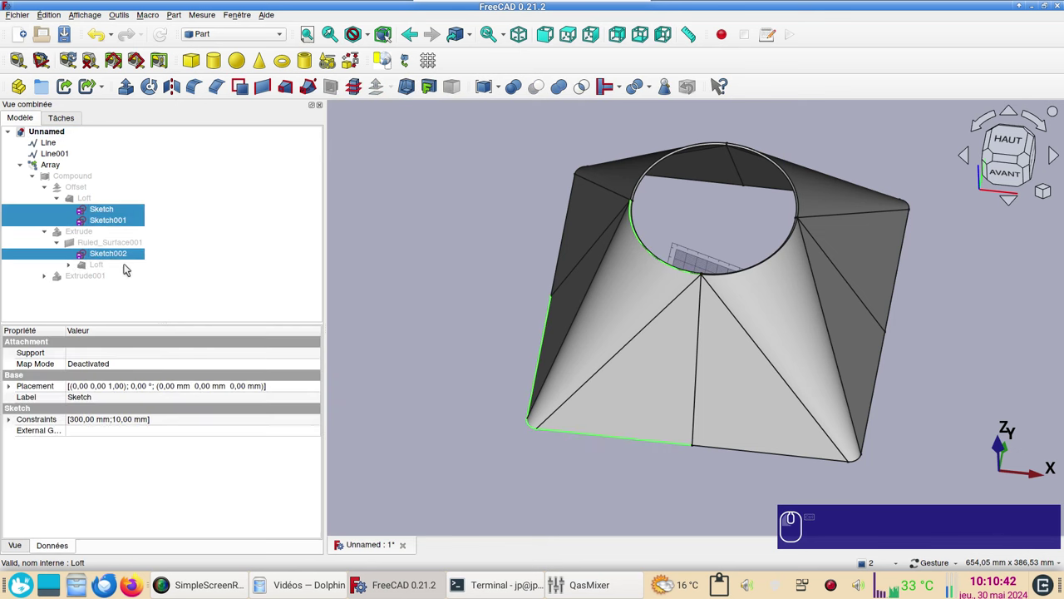
pyautogui.press('ctrl+c')
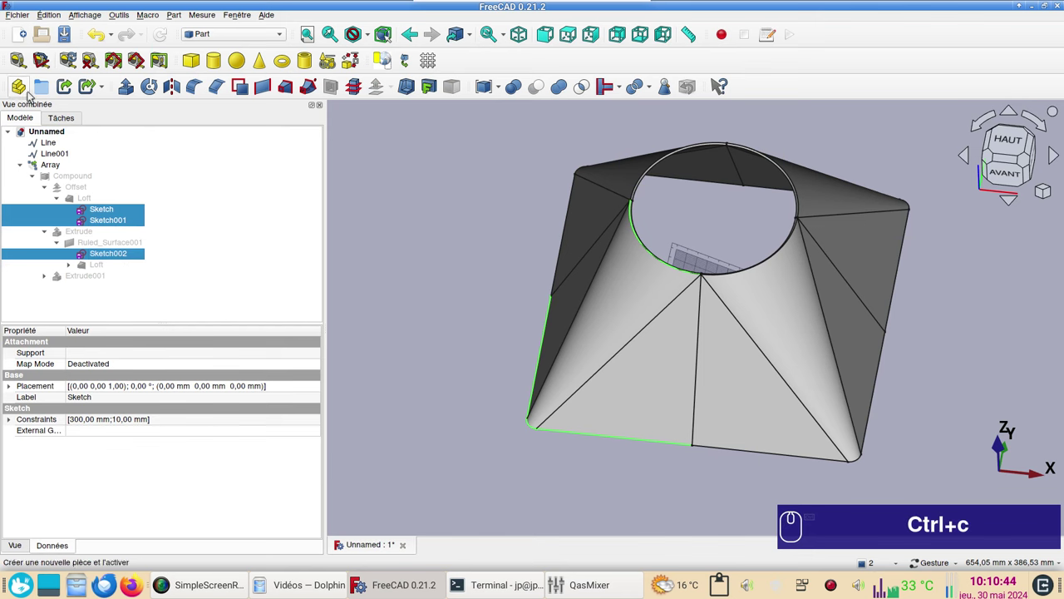
# Create a new document, paste the three sketches into it and fit them in view
pyautogui.click(22, 30)
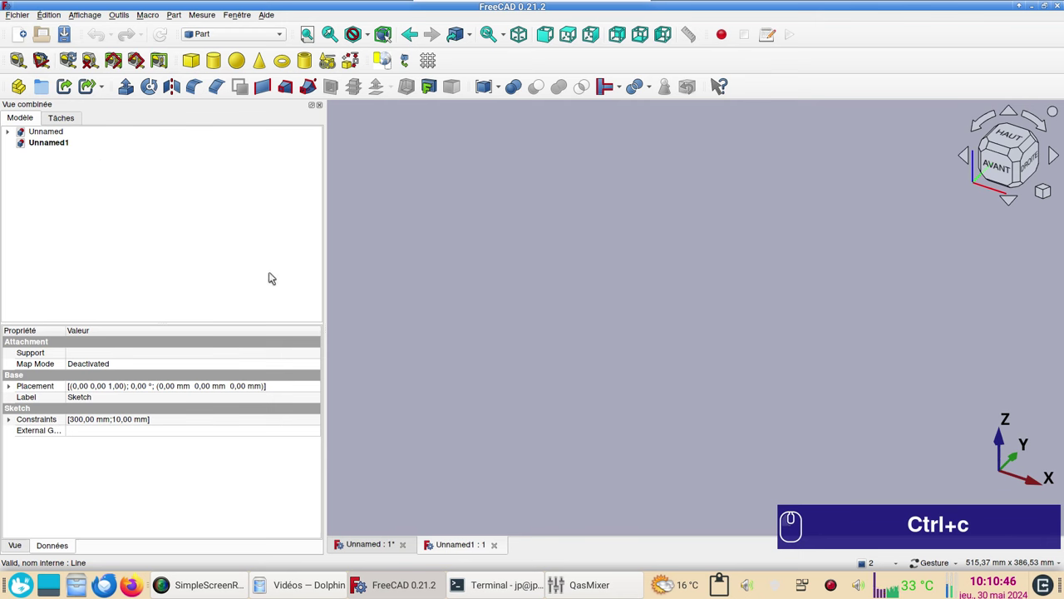
pyautogui.press('ctrl+v')
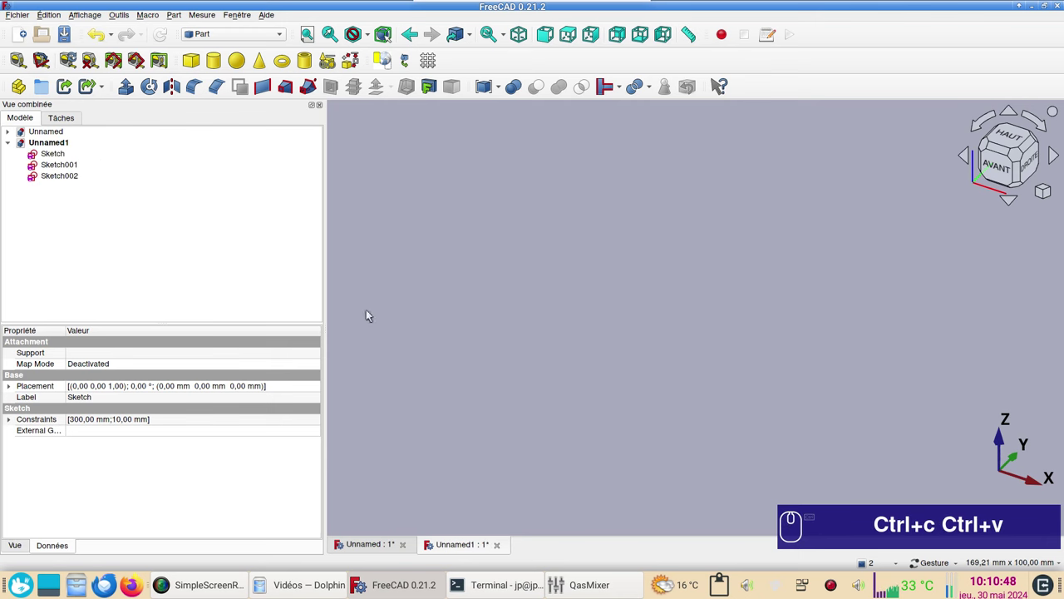
pyautogui.click(316, 34)
pyautogui.scroll(-3)
pyautogui.click(591, 255)
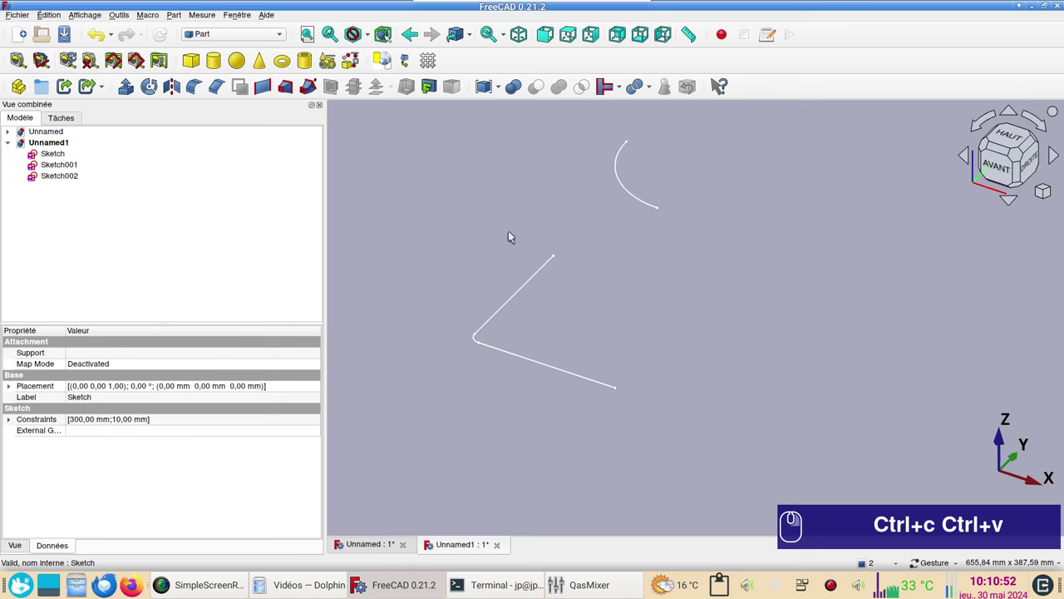
# Switch the new document to the Draft workbench
pyautogui.click(259, 38)
pyautogui.click(242, 45)
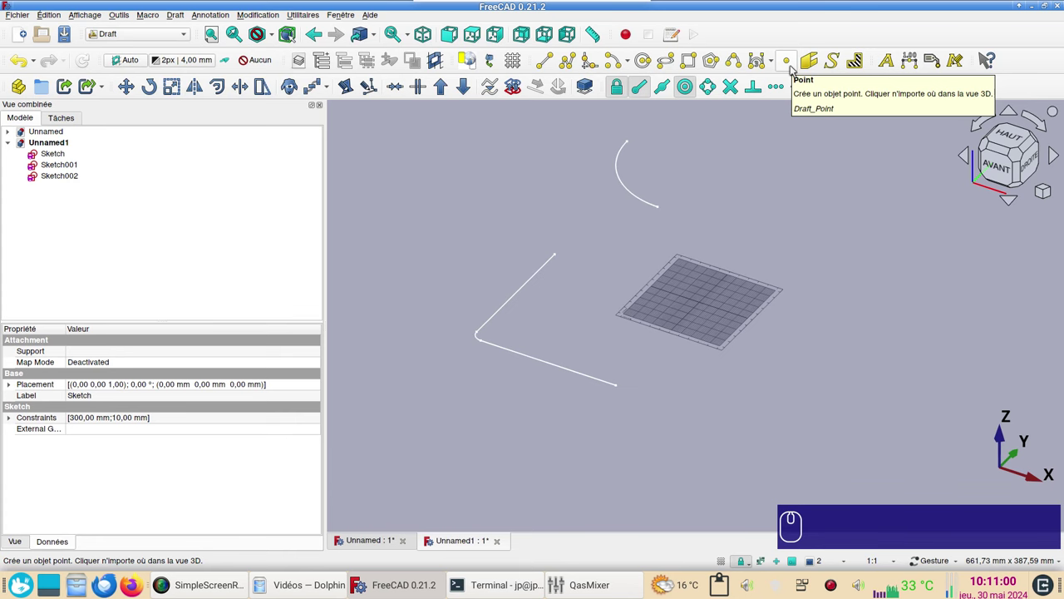
# Place Draft points snapped to the arc's end and the bent line's corner
pyautogui.click(797, 69)
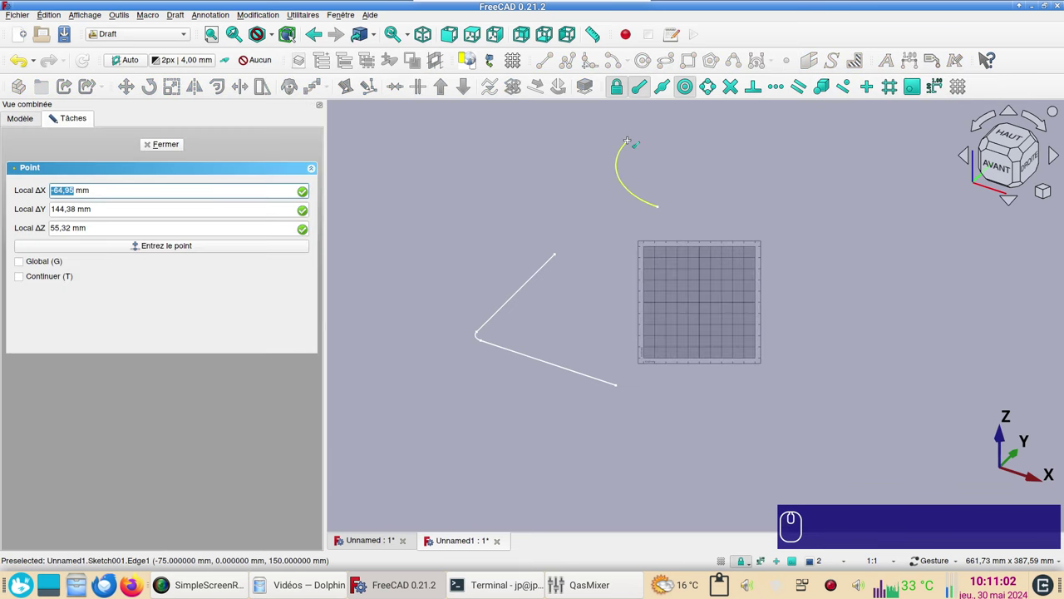
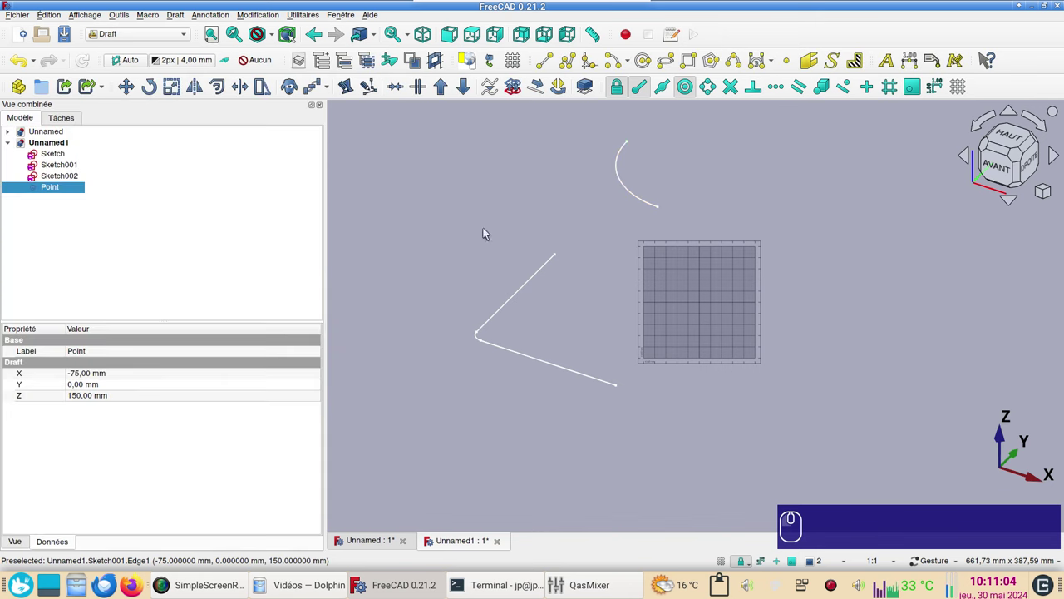
pyautogui.click(793, 63)
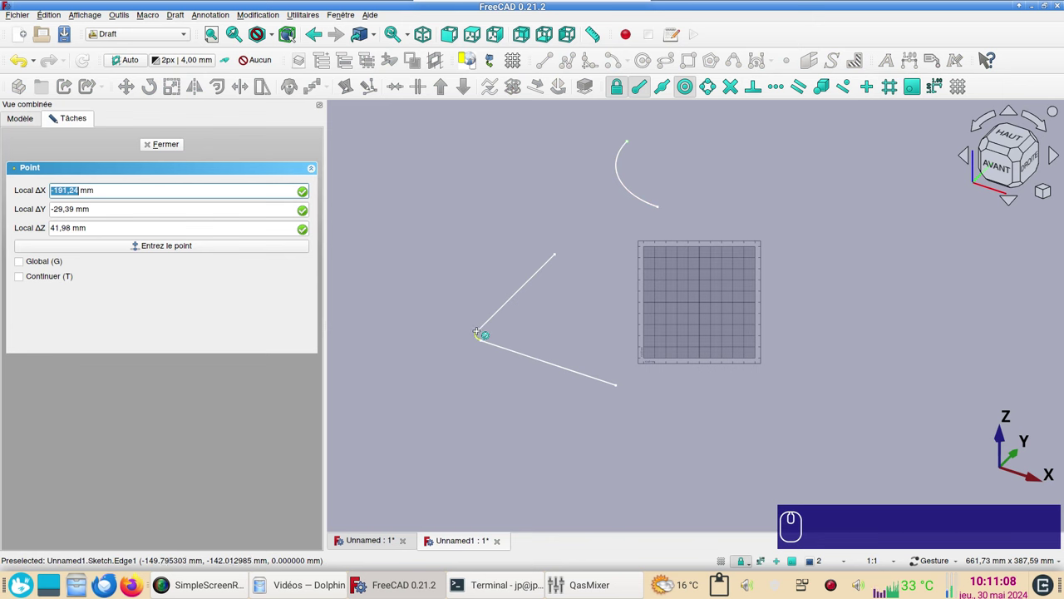
pyautogui.scroll(3)
pyautogui.click(699, 96)
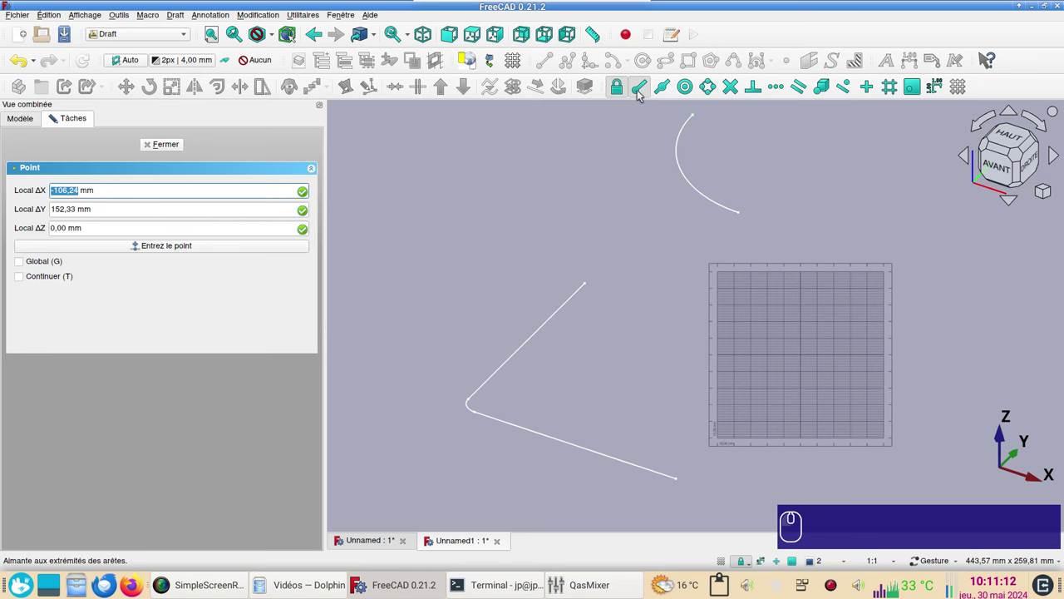
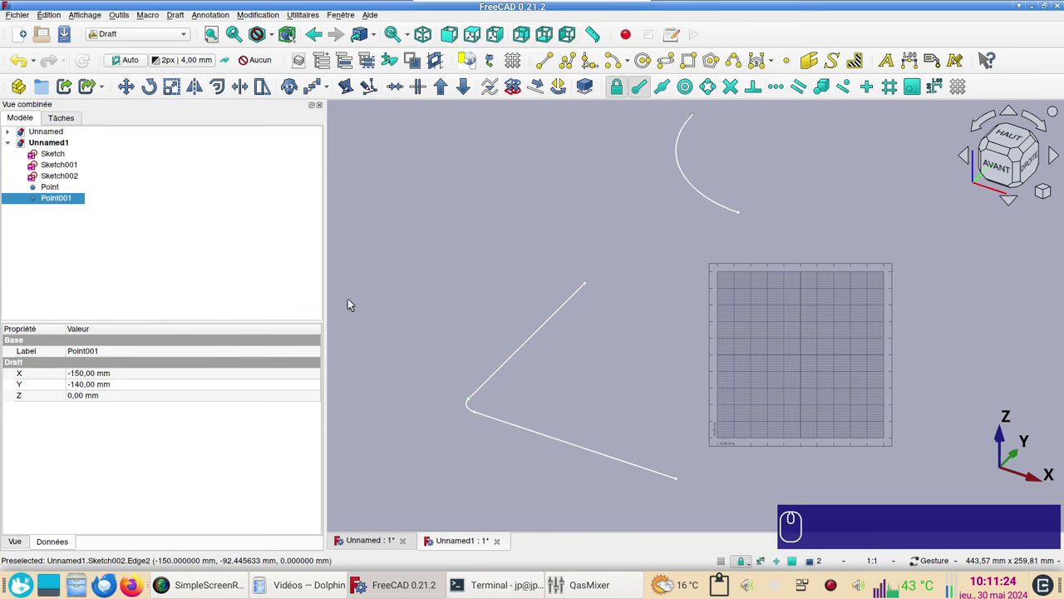
pyautogui.click(58, 187)
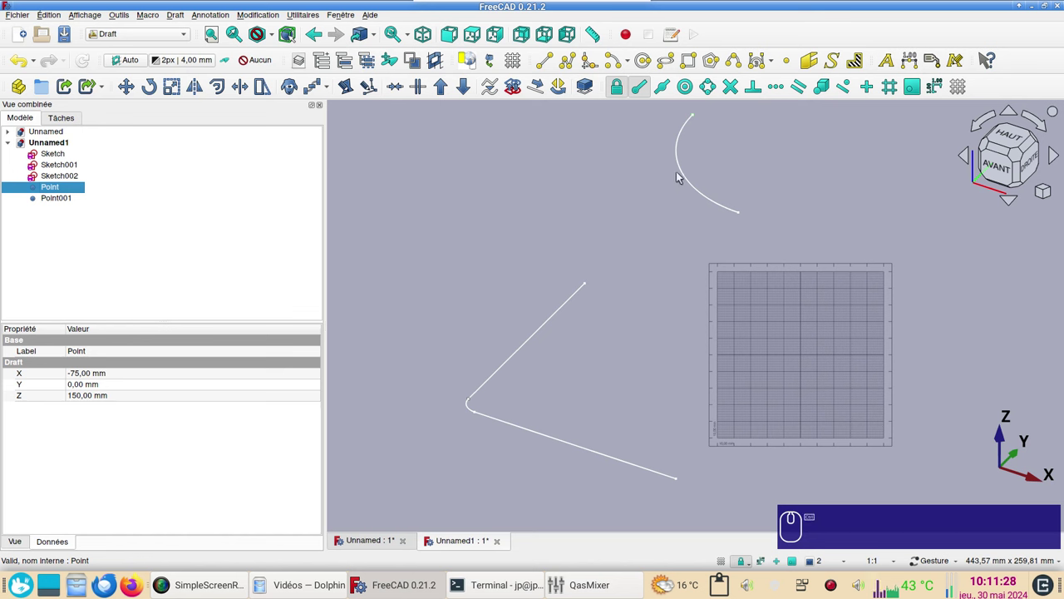
# Path-array Point along Sketch001's arc
pyautogui.click(682, 171)
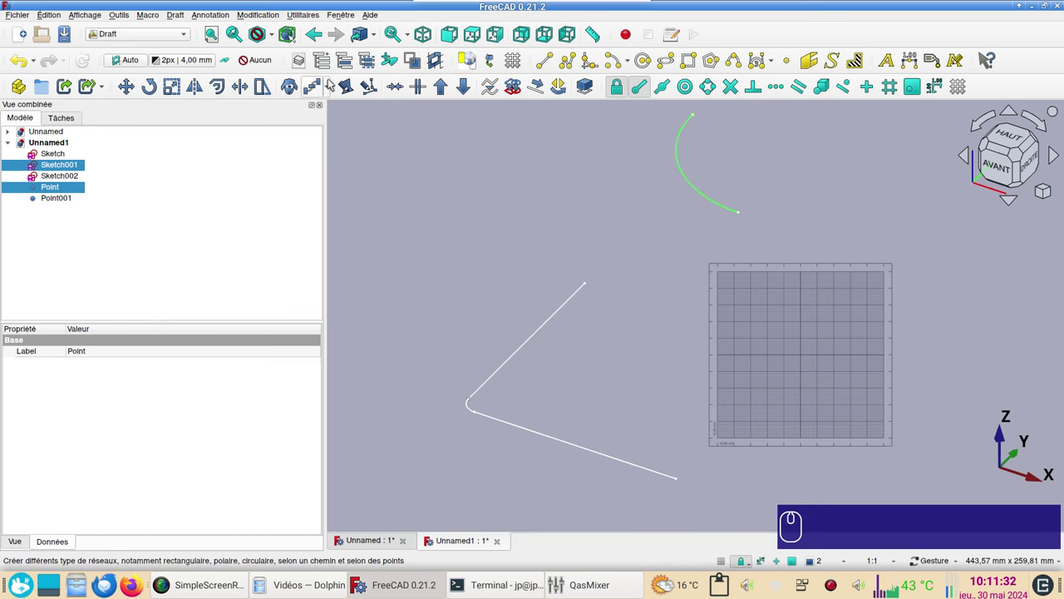
pyautogui.moveTo(331, 87); pyautogui.dragTo(613, 211)
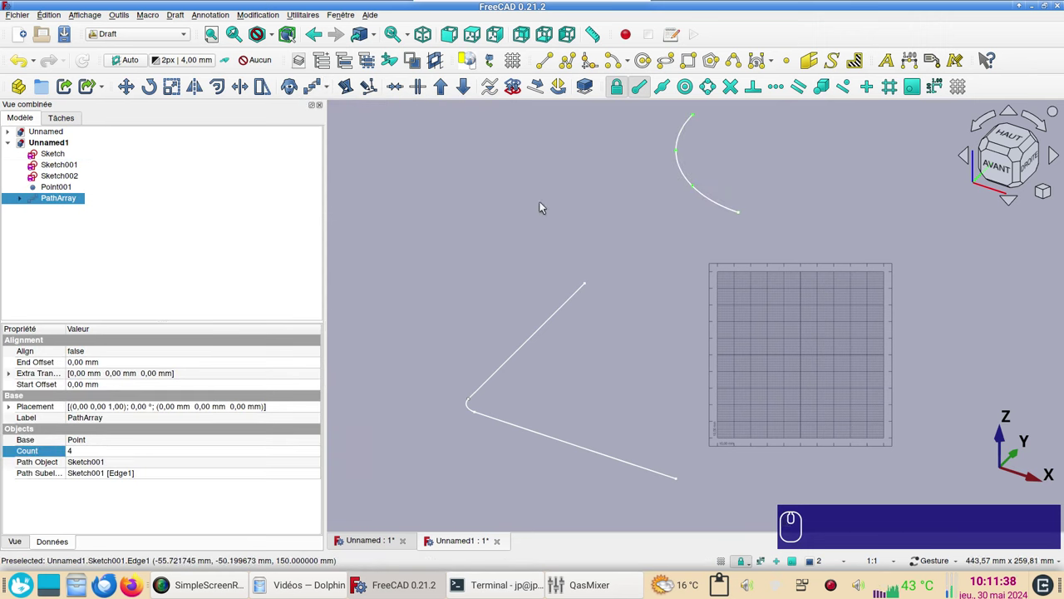
pyautogui.click(463, 223)
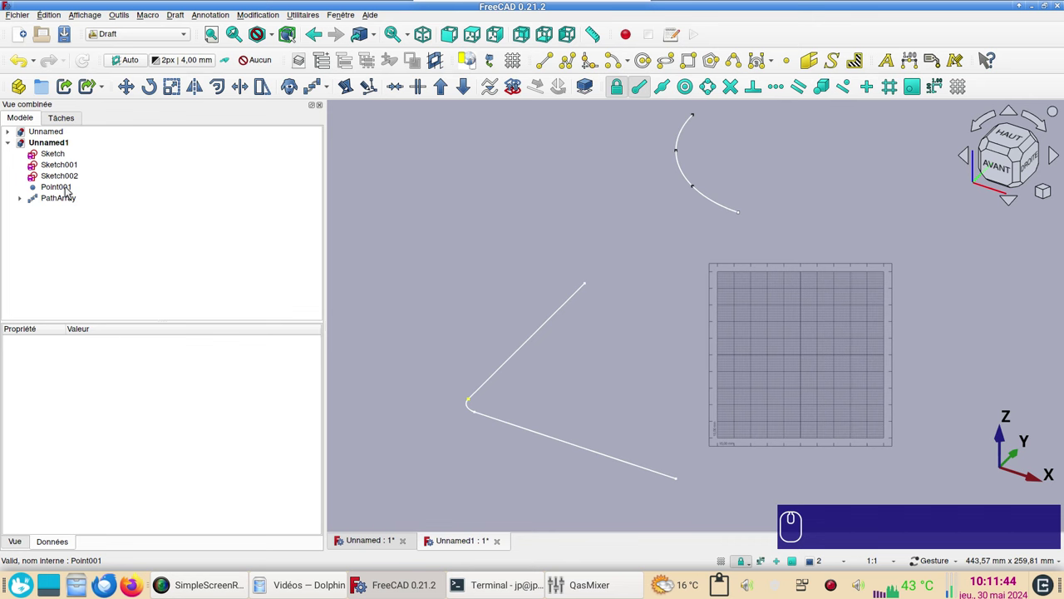
# Path-array Point001 along Sketch's rounded corner edge
pyautogui.click(69, 188)
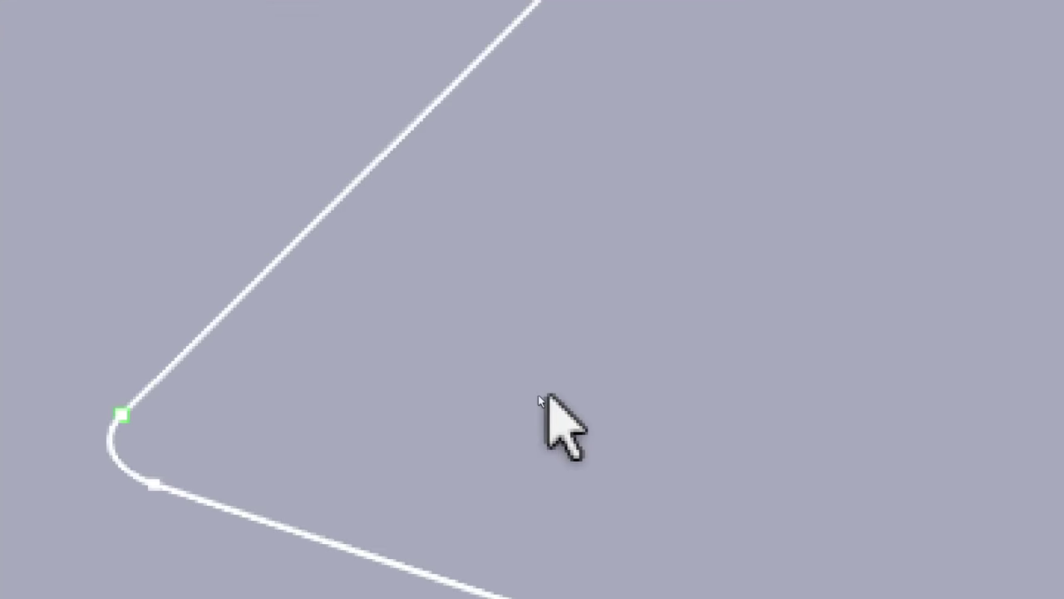
pyautogui.scroll(-3)
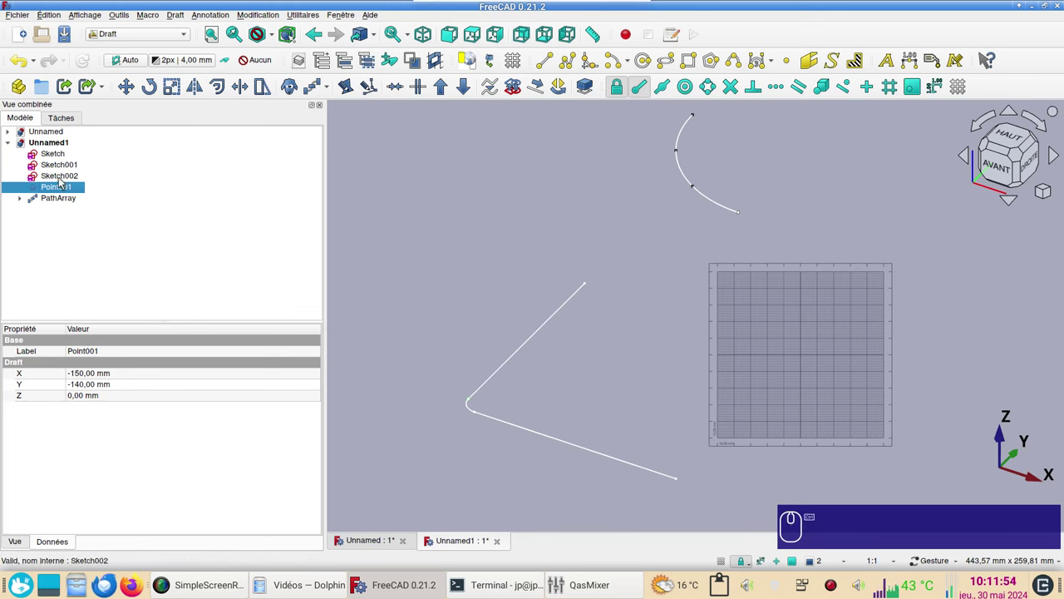
pyautogui.click(475, 408)
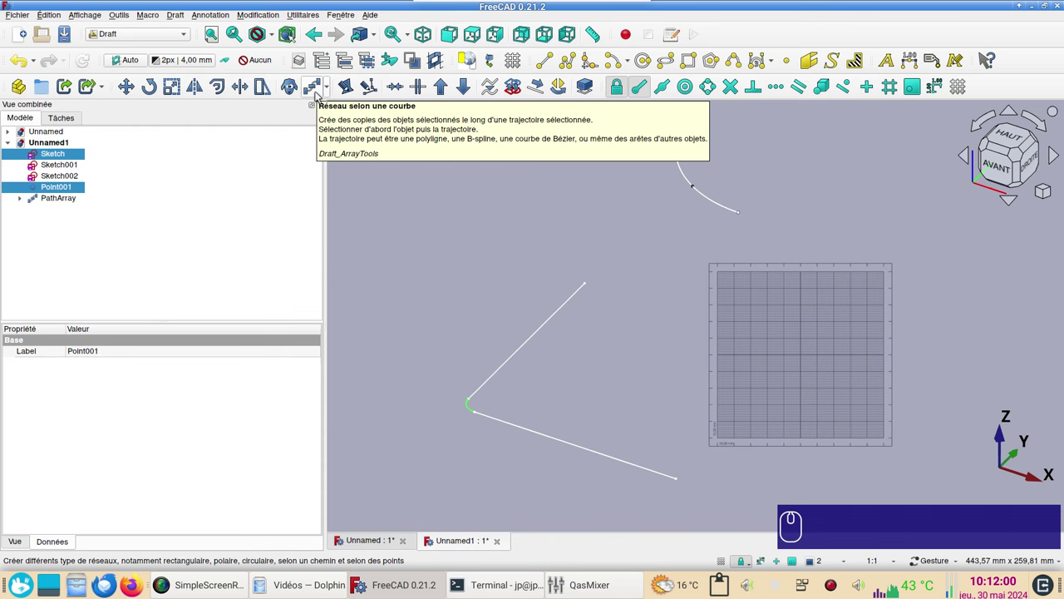
pyautogui.click(322, 94)
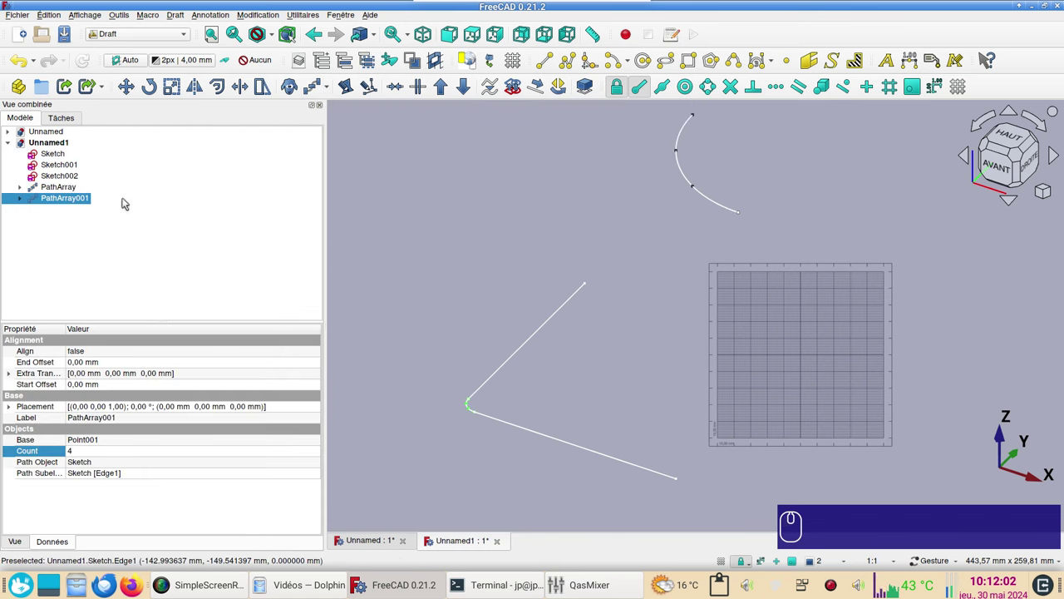
# Set the Count of both path arrays to 8
pyautogui.click(79, 187)
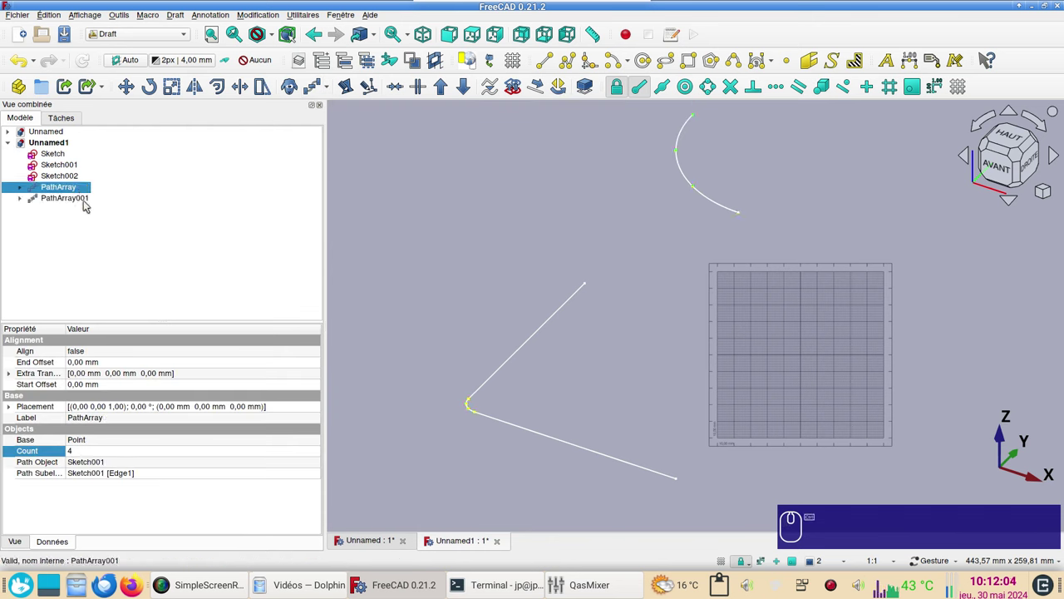
pyautogui.click(90, 204)
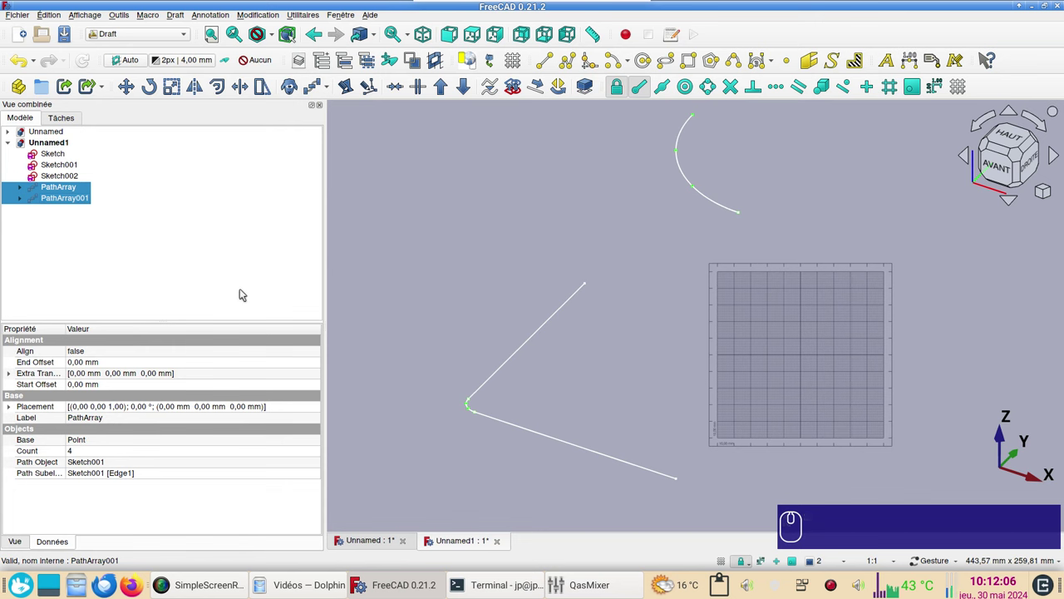
pyautogui.click(104, 452)
pyautogui.press('KP_8')
pyautogui.press('Return')
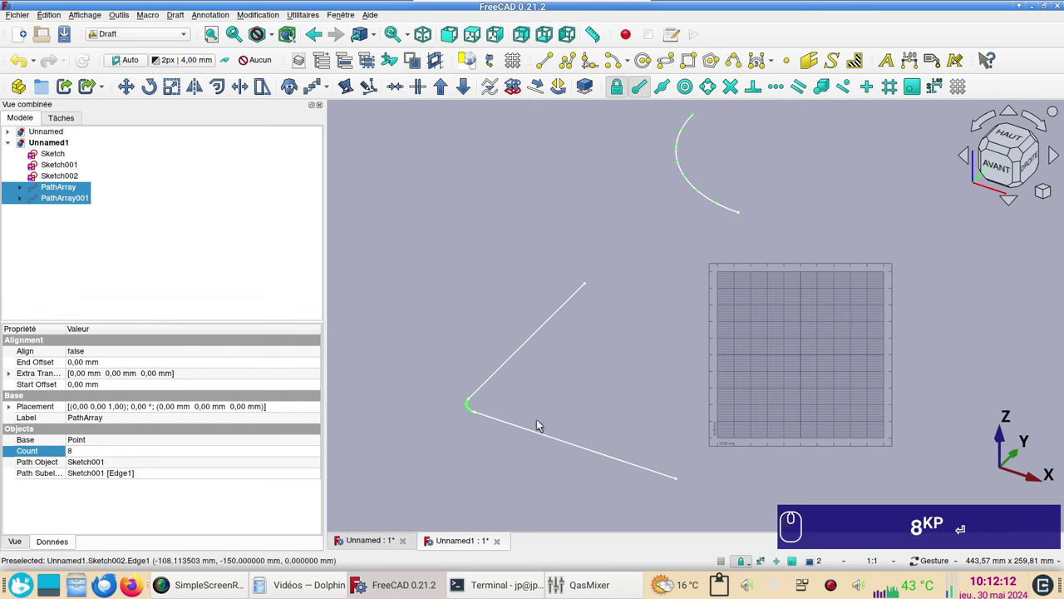
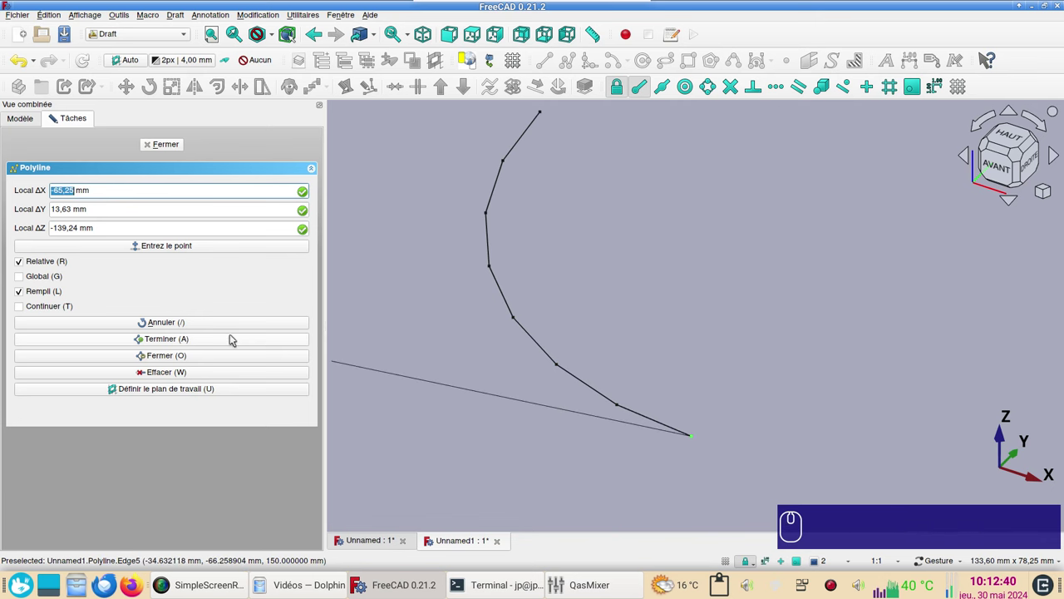
# Finish Wire001 through the corner points, then select PathArray and PathArray001 to hide the first
pyautogui.press('a')
pyautogui.scroll(-3)
pyautogui.rightClick(476, 411)
pyautogui.scroll(3)
pyautogui.rightClick(474, 460)
pyautogui.rightClick(558, 324)
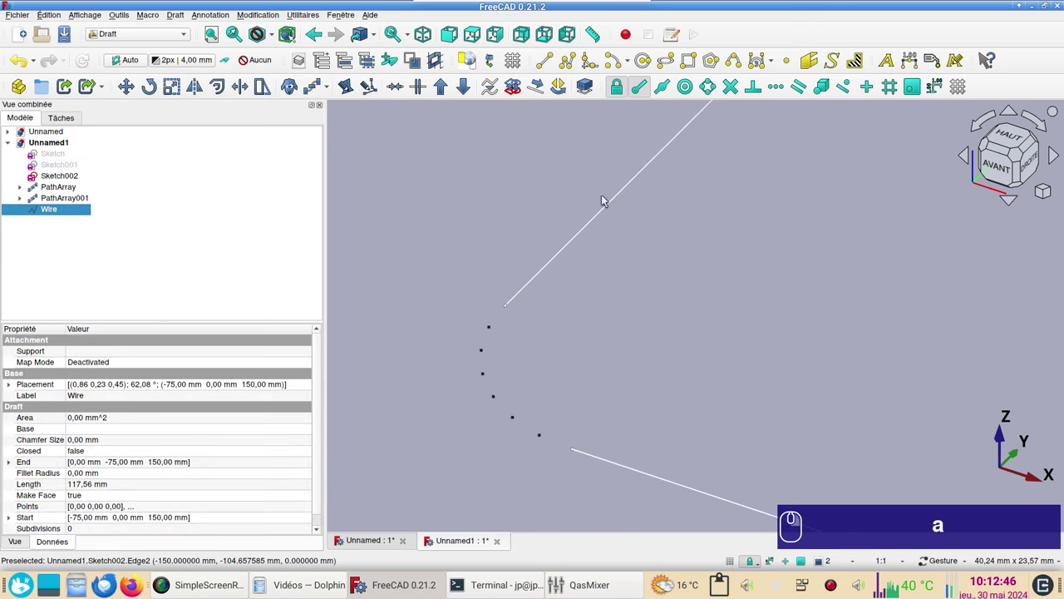
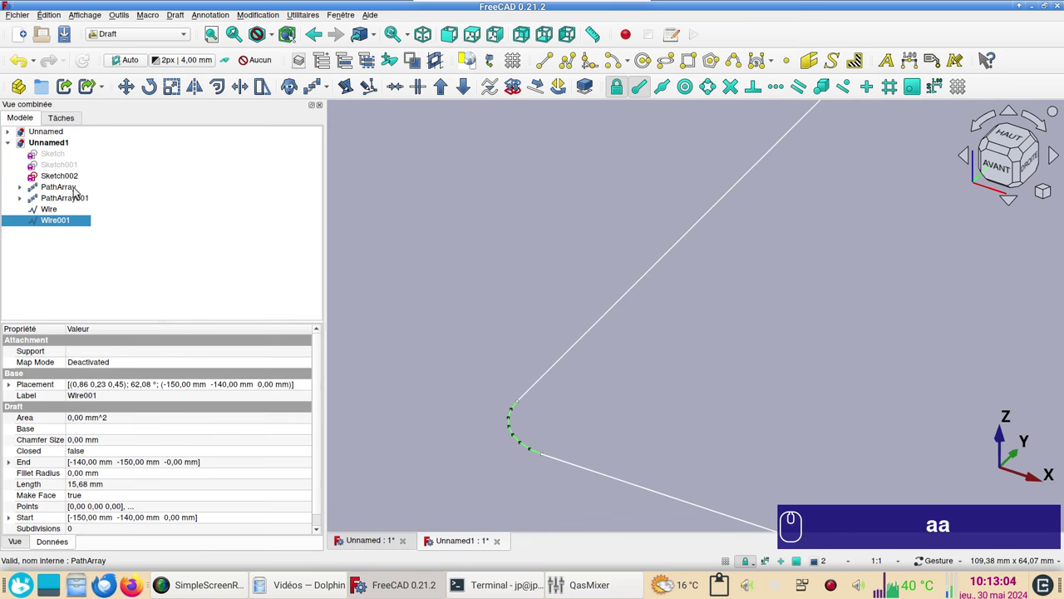
pyautogui.click(77, 189)
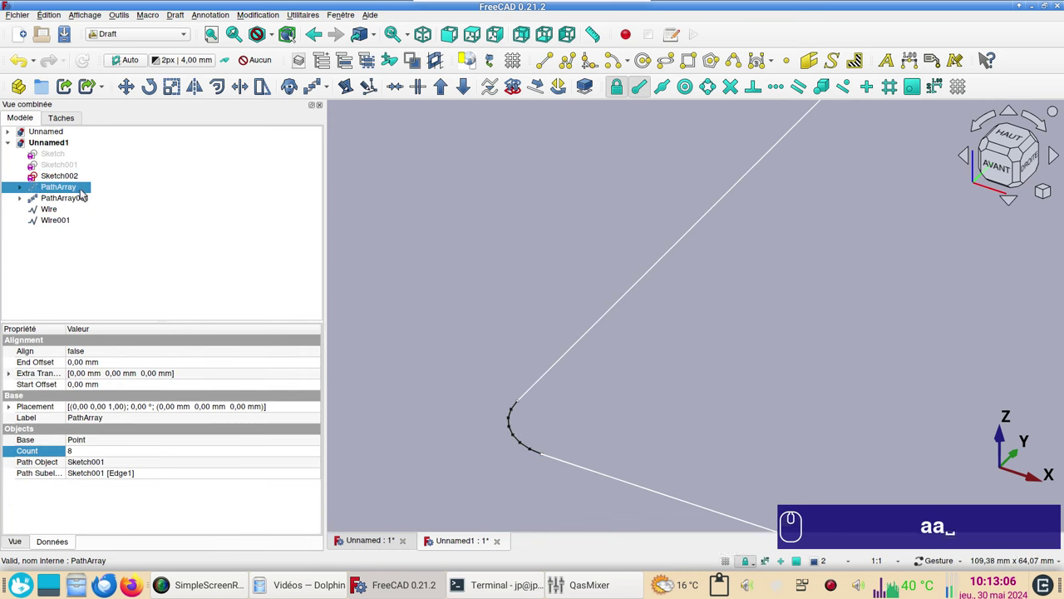
pyautogui.click(84, 199)
# Switch to the Part workbench for solid modelling
pyautogui.scroll(-3)
pyautogui.rightClick(708, 272)
pyautogui.scroll(-3)
pyautogui.click(150, 38)
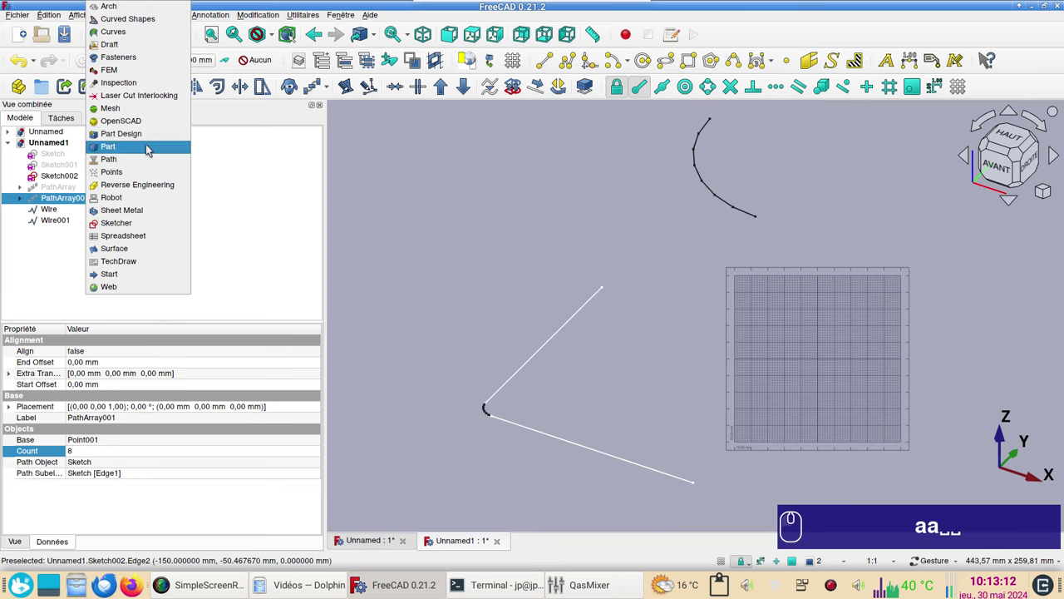
pyautogui.click(148, 146)
# Loft a curved surface between sections Wire and Wire001 and confirm it
pyautogui.click(287, 91)
pyautogui.click(59, 250)
pyautogui.click(169, 232)
pyautogui.doubleClick(62, 251)
pyautogui.click(189, 143)
pyautogui.moveTo(630, 374); pyautogui.dragTo(849, 350)
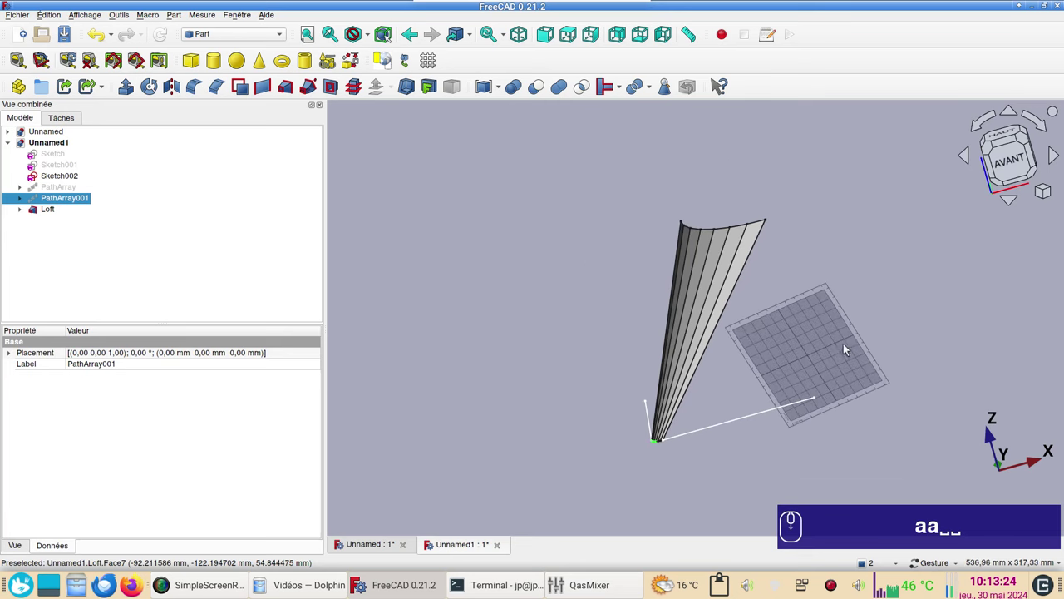
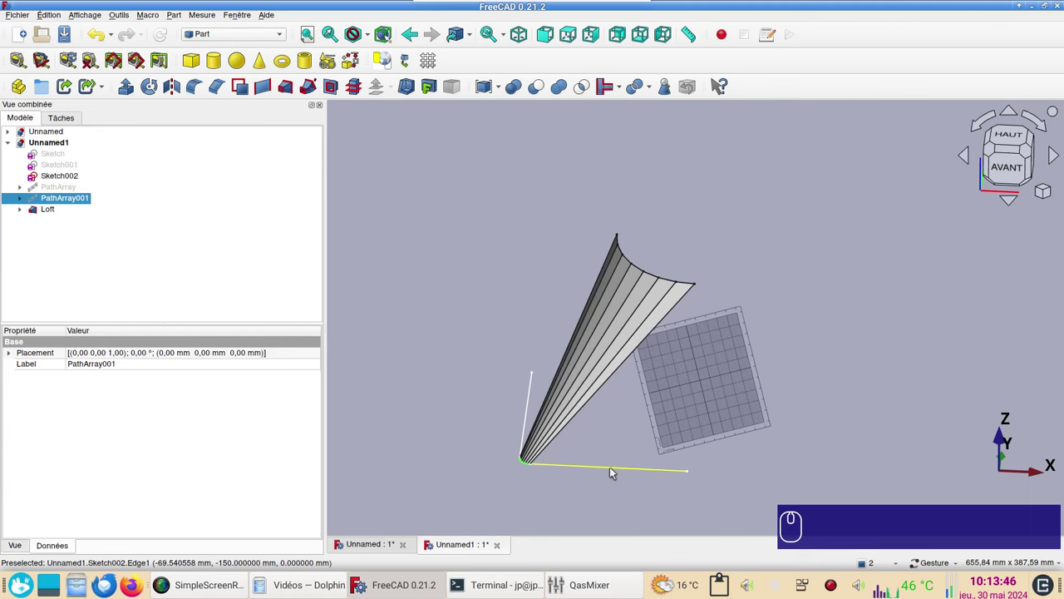
# Create Ruled_Surface and Ruled_Surface001 between the Sketch002 lines and the loft's straight edges
pyautogui.click(614, 468)
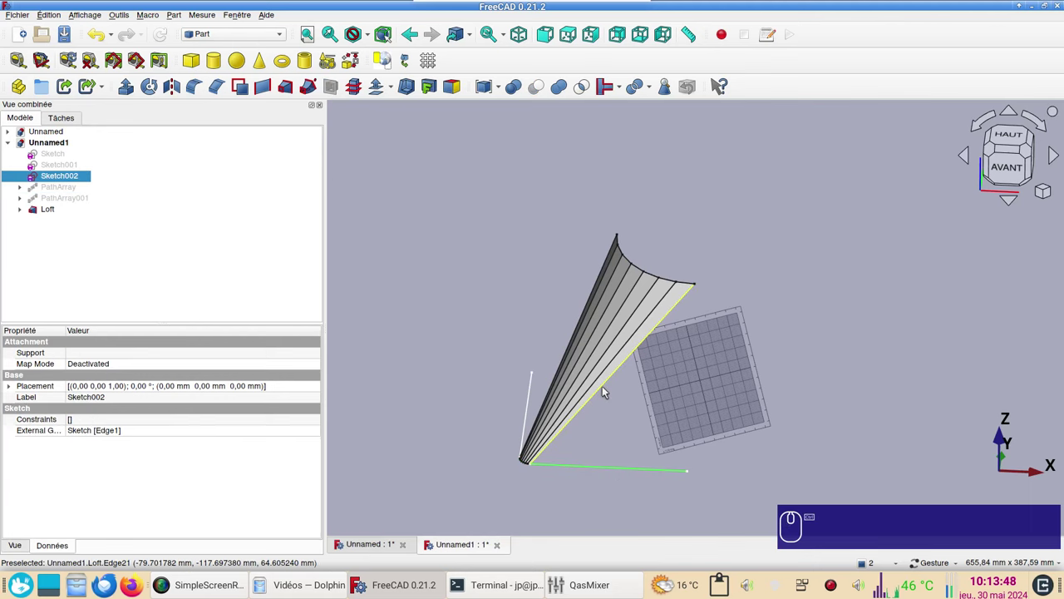
pyautogui.click(606, 388)
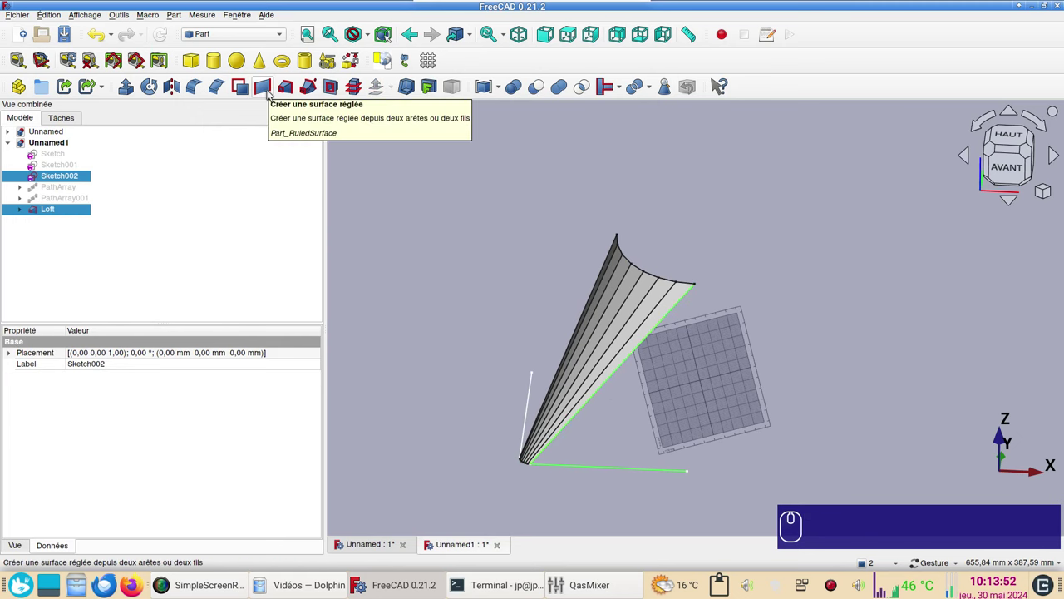
pyautogui.click(273, 95)
pyautogui.click(398, 337)
pyautogui.click(609, 484)
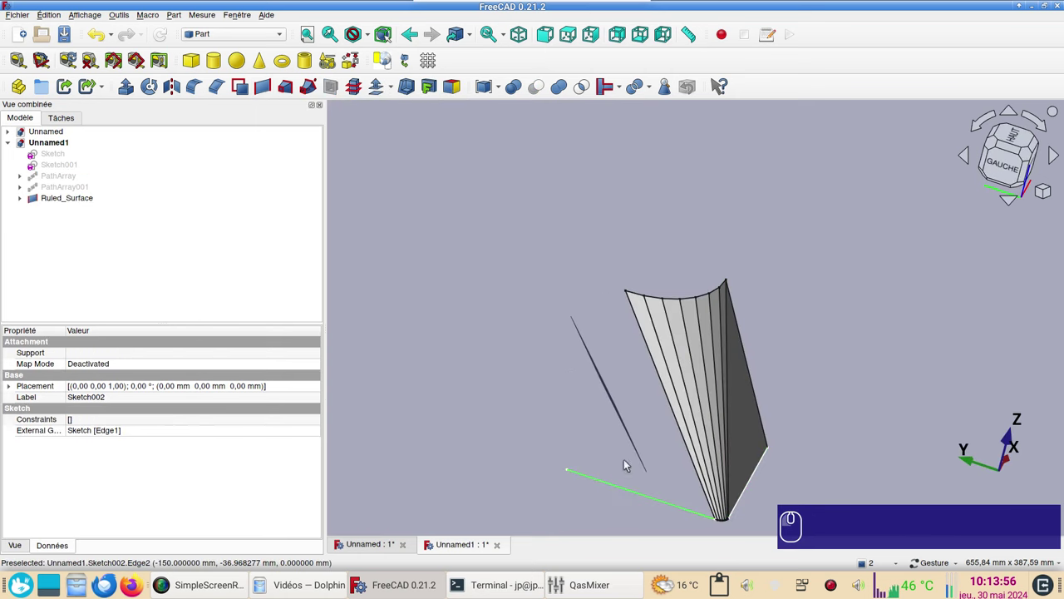
pyautogui.click(676, 419)
pyautogui.click(267, 90)
pyautogui.click(826, 348)
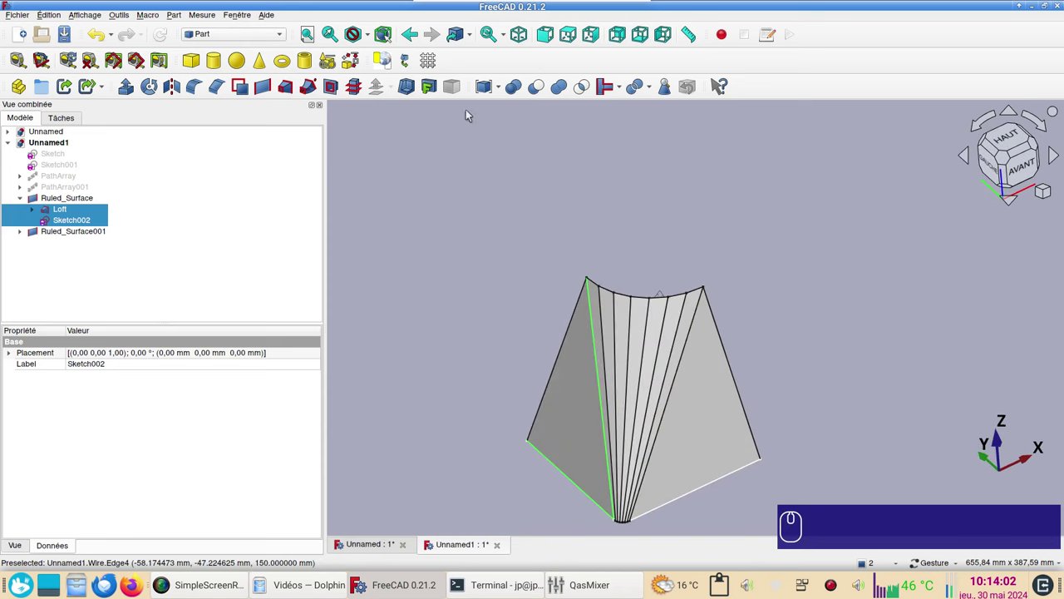
# Orbit the corner piece from above and around to inspect the flat faces and loft
pyautogui.click(572, 36)
pyautogui.scroll(3)
pyautogui.scroll(-3)
pyautogui.click(808, 374)
pyautogui.rightClick(765, 373)
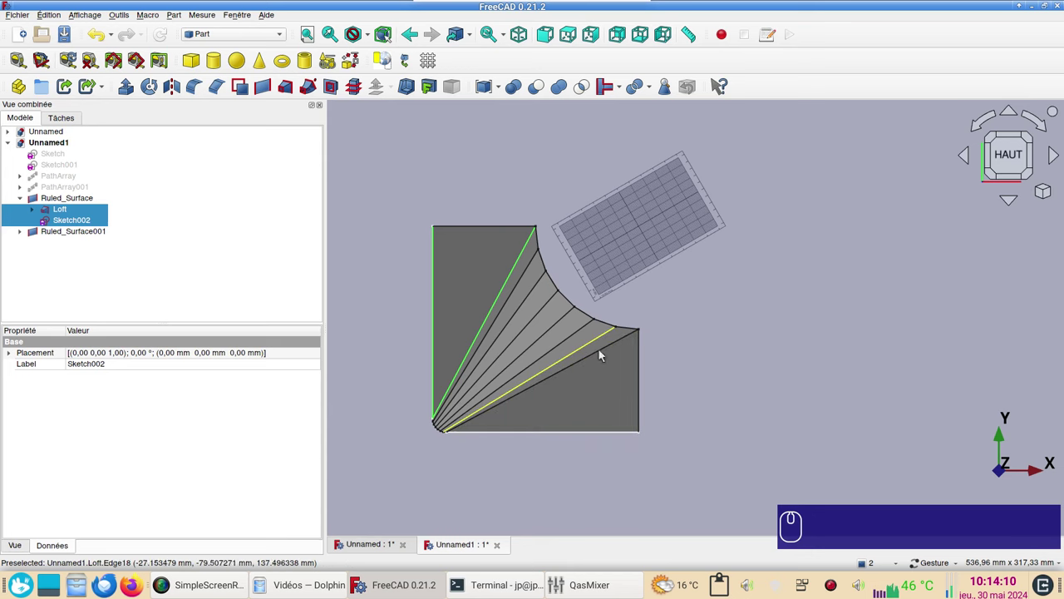
pyautogui.moveTo(698, 441); pyautogui.dragTo(668, 318)
pyautogui.press('KP_2')
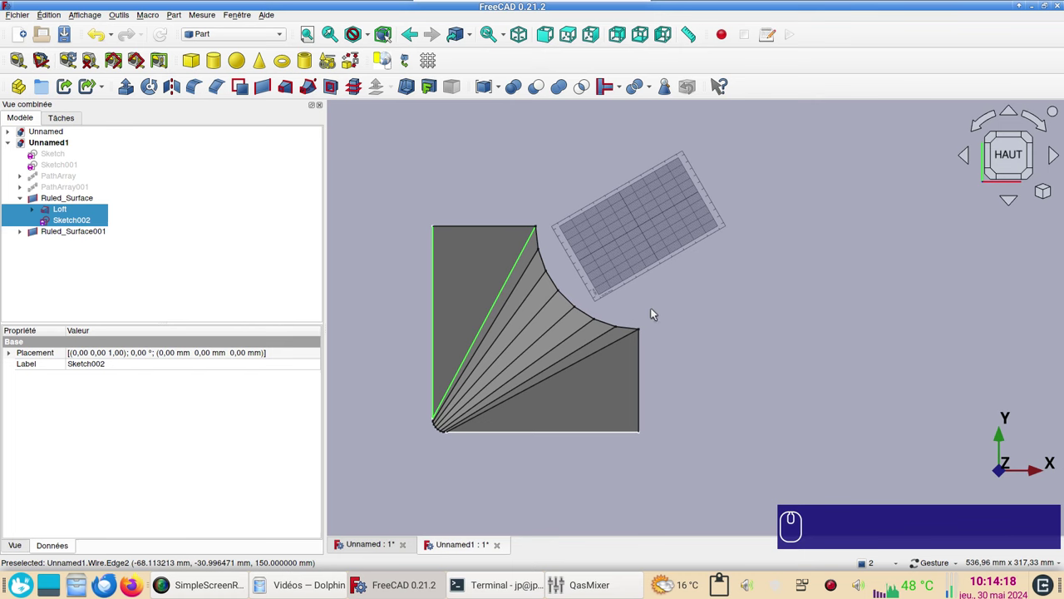
pyautogui.moveTo(734, 384); pyautogui.dragTo(742, 437)
pyautogui.scroll(-3)
pyautogui.scroll(3)
pyautogui.moveTo(739, 419); pyautogui.dragTo(893, 380)
pyautogui.moveTo(882, 365); pyautogui.dragTo(662, 377)
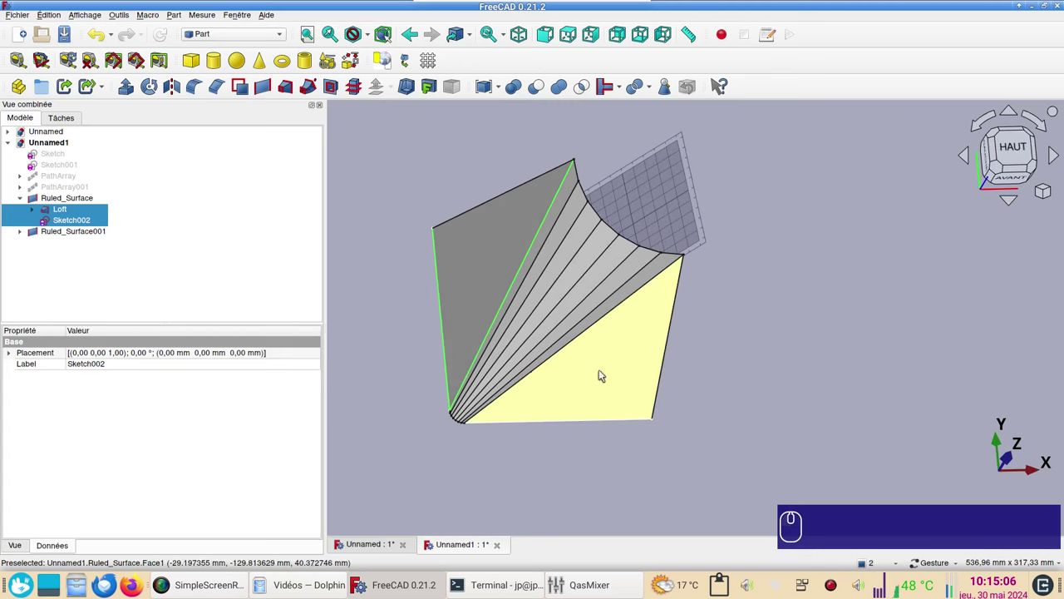
pyautogui.moveTo(797, 366); pyautogui.dragTo(714, 386)
pyautogui.moveTo(796, 367); pyautogui.dragTo(711, 375)
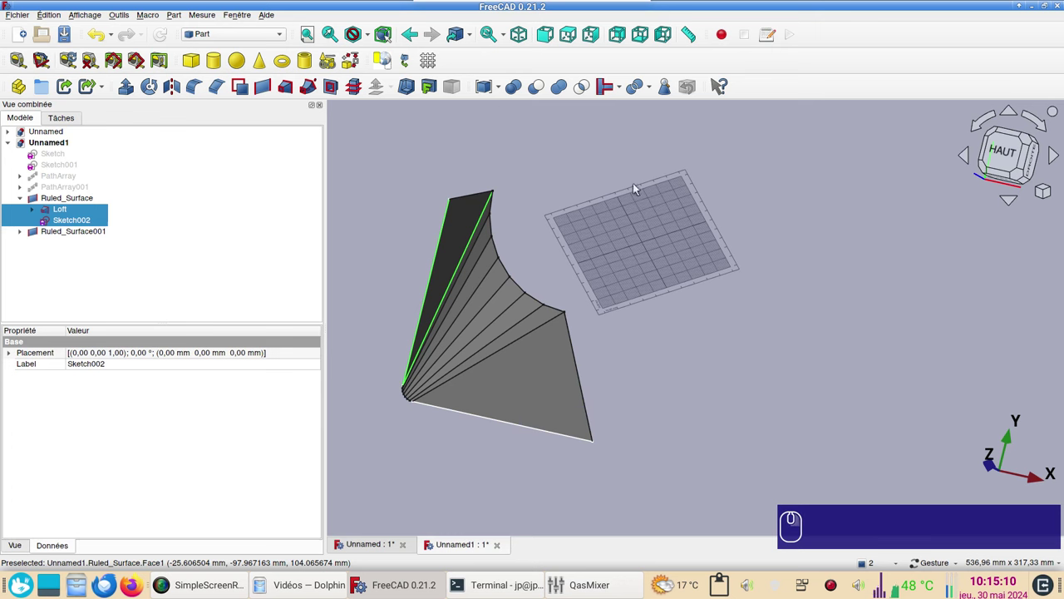
pyautogui.moveTo(700, 377); pyautogui.dragTo(895, 320)
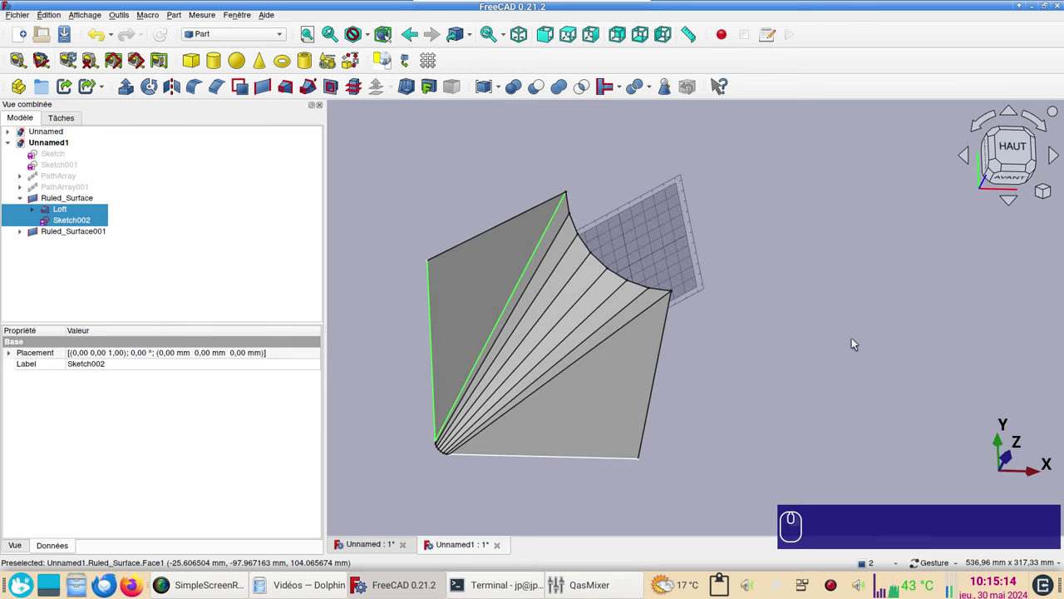
pyautogui.moveTo(889, 340); pyautogui.dragTo(847, 318)
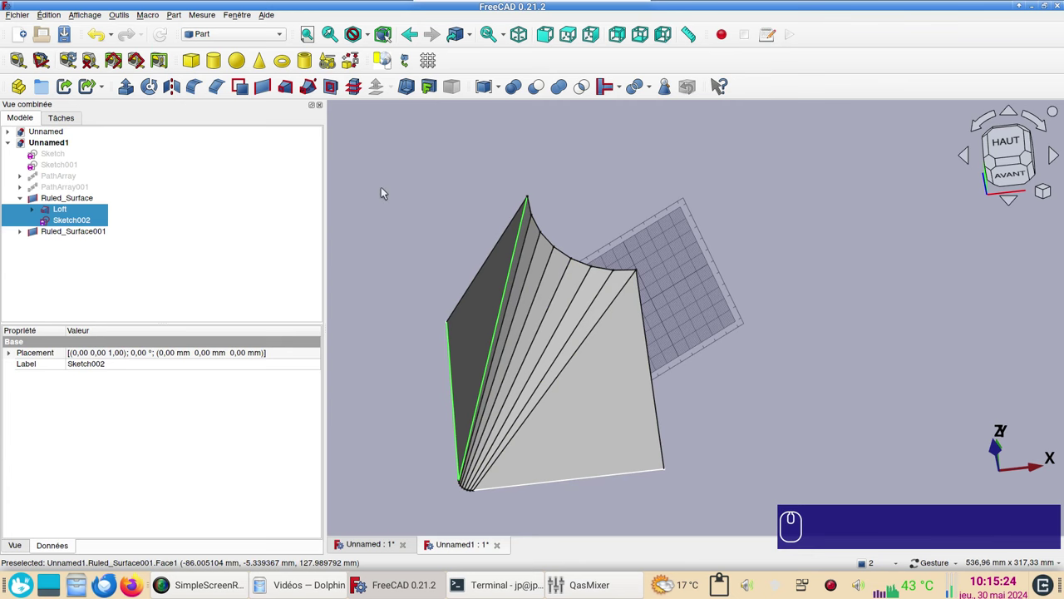
# Switch to the Mesh workbench and create a mesh from the Loft shape
pyautogui.click(254, 35)
pyautogui.click(253, 105)
pyautogui.moveTo(244, 105); pyautogui.dragTo(216, 130)
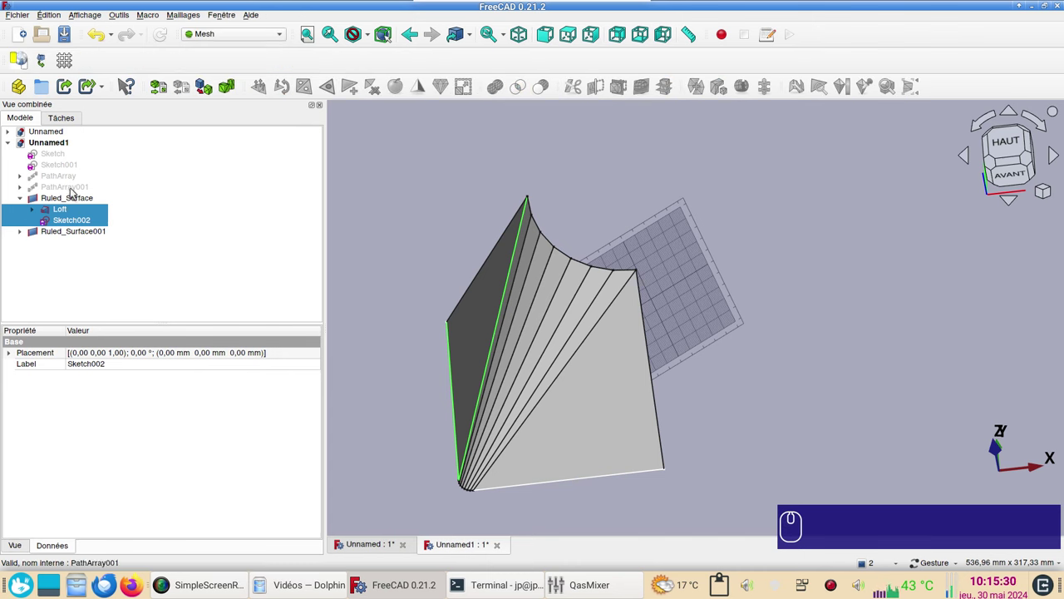
pyautogui.click(83, 210)
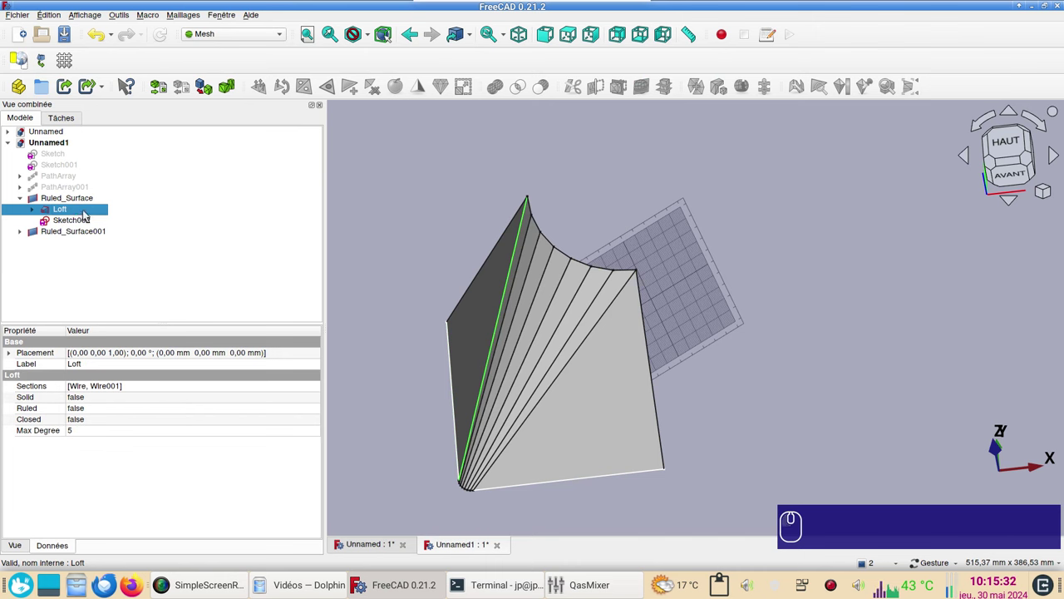
pyautogui.click(407, 247)
pyautogui.click(61, 208)
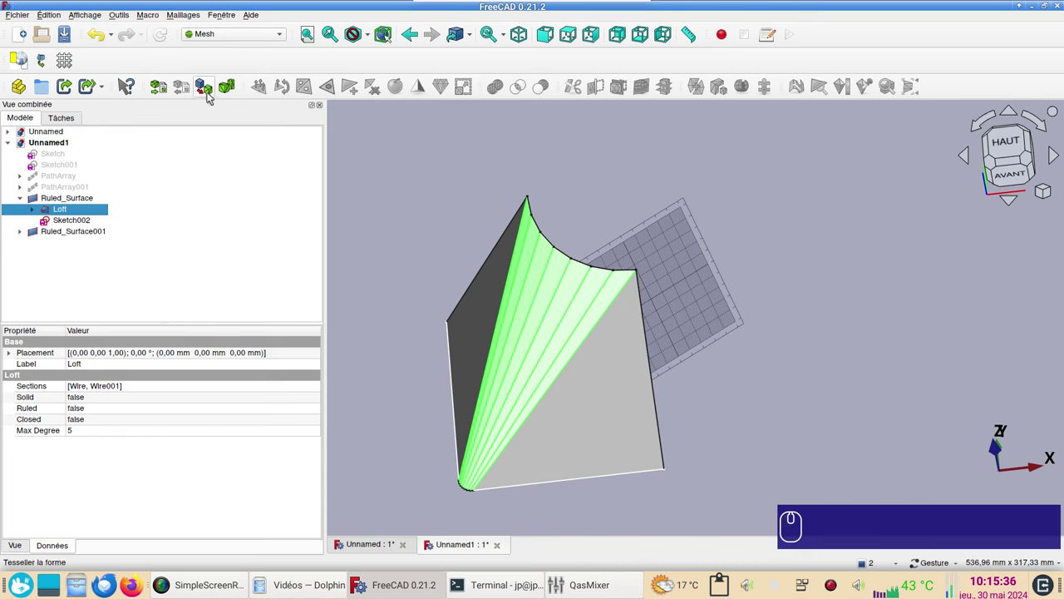
pyautogui.click(208, 93)
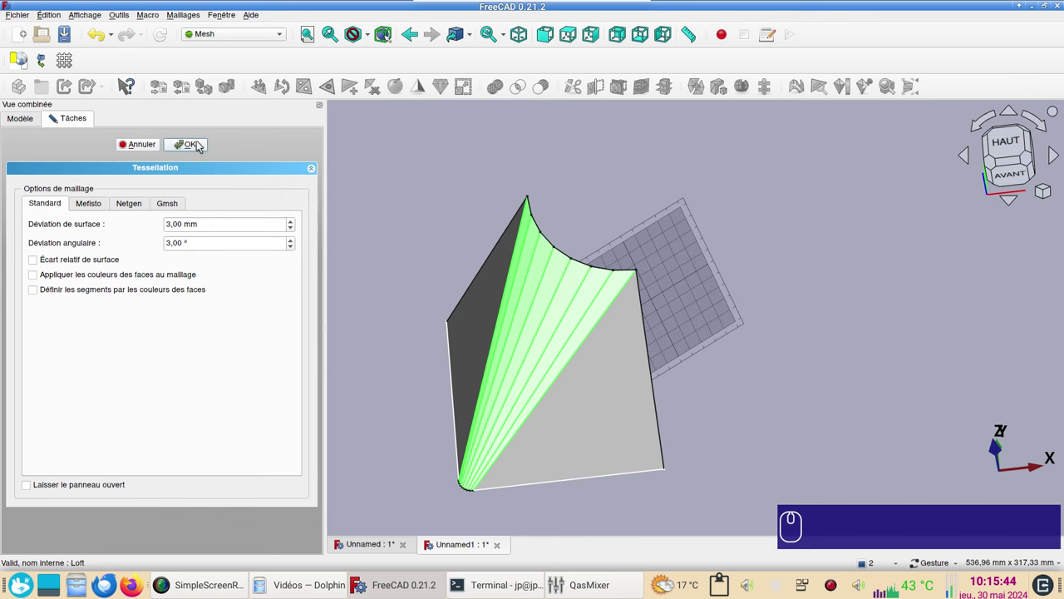
pyautogui.click(202, 146)
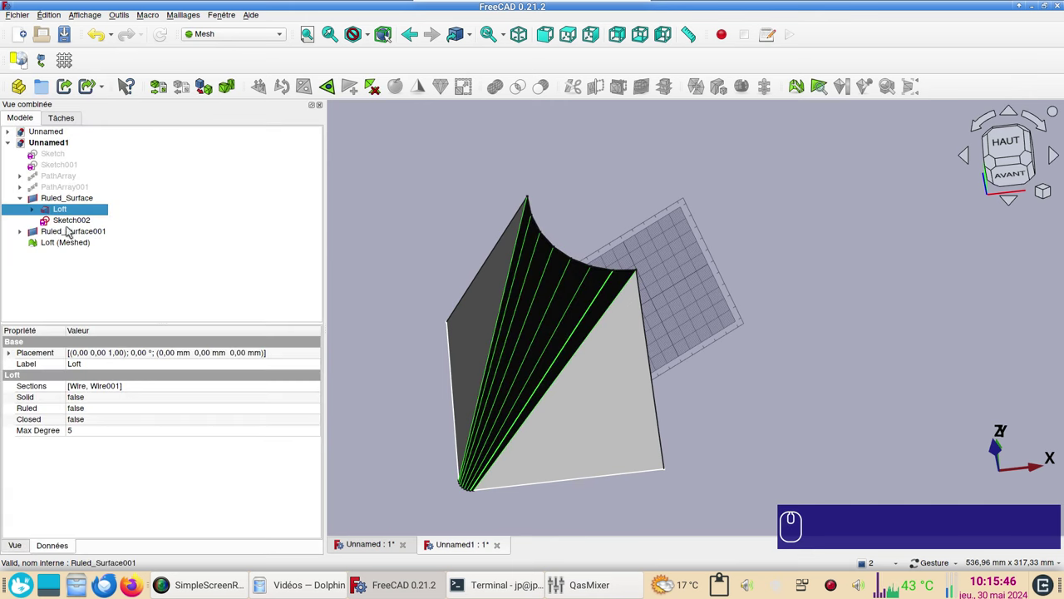
# Create a mesh from Ruled_Surface001 and select Loft (Meshed)
pyautogui.click(478, 311)
pyautogui.click(208, 95)
pyautogui.click(196, 144)
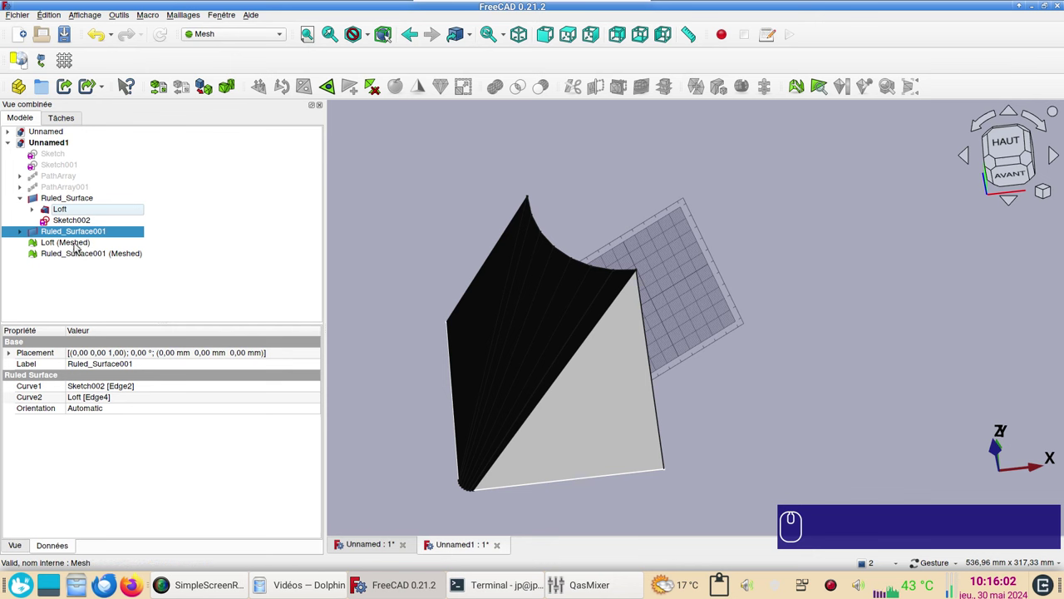
pyautogui.click(80, 246)
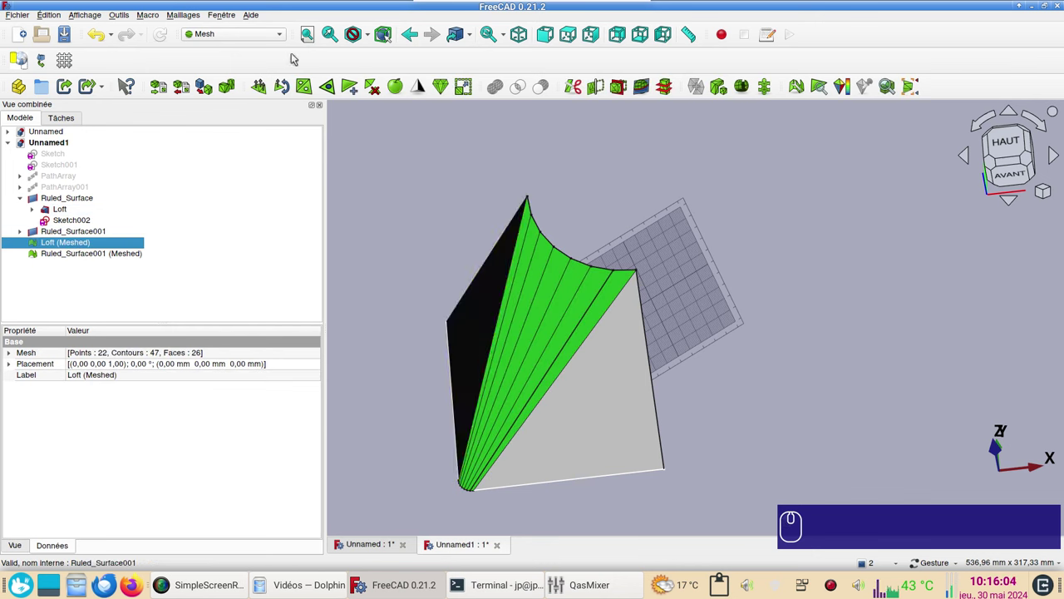
# Unwrap Loft (Meshed) into a flat outline, then select Ruled_Surface001 (Meshed) to unwrap it
pyautogui.click(178, 18)
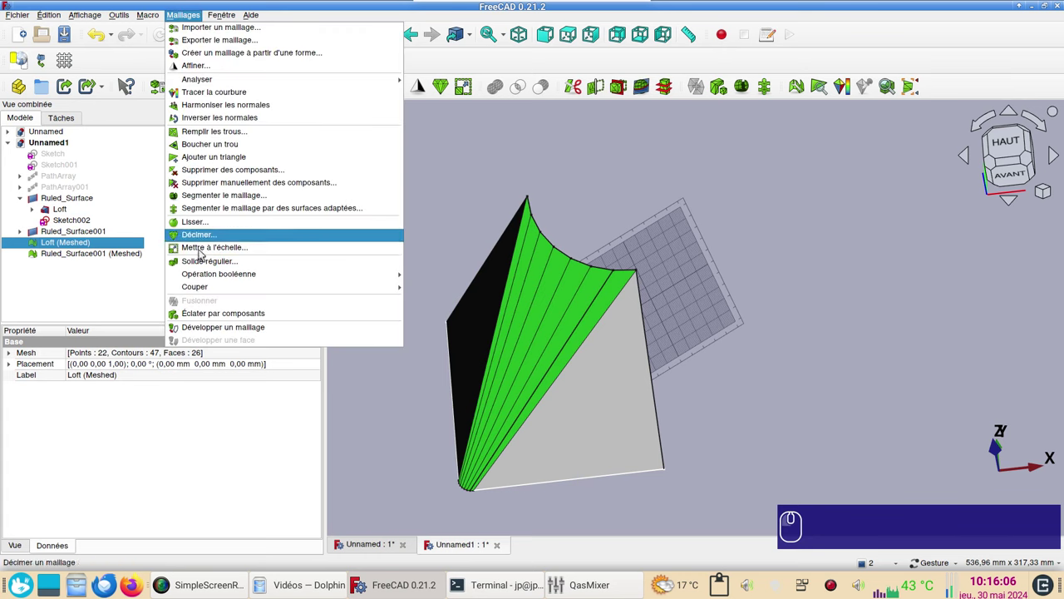
pyautogui.click(219, 323)
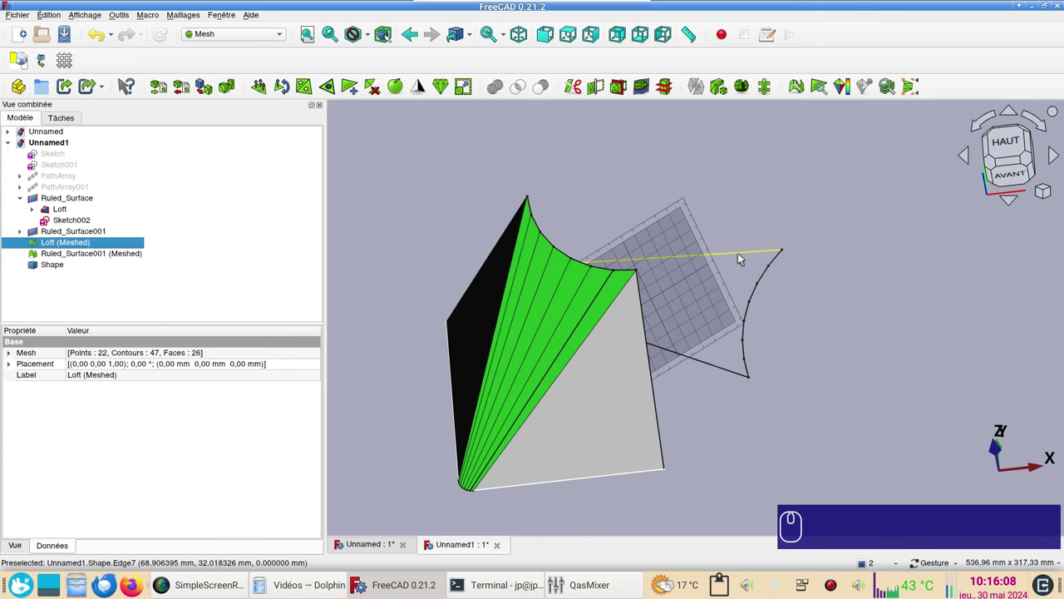
pyautogui.moveTo(865, 405); pyautogui.dragTo(831, 415)
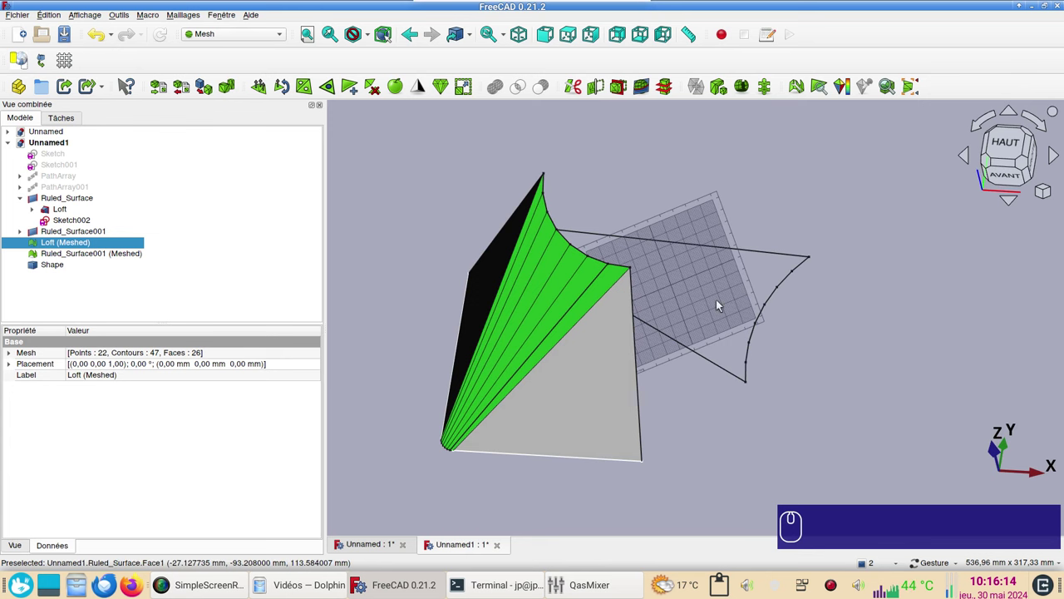
pyautogui.click(82, 258)
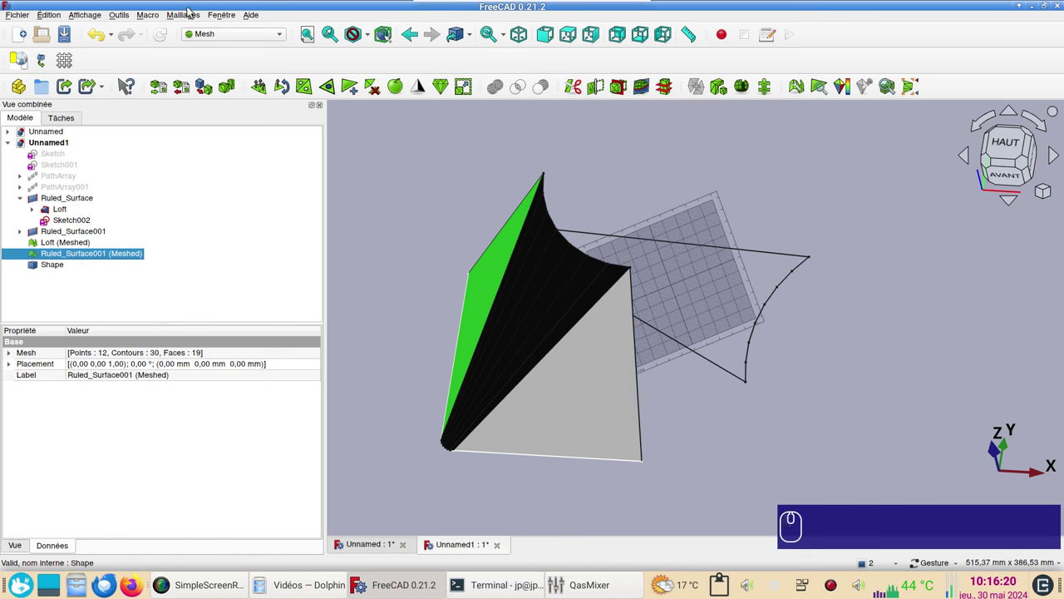
pyautogui.click(192, 15)
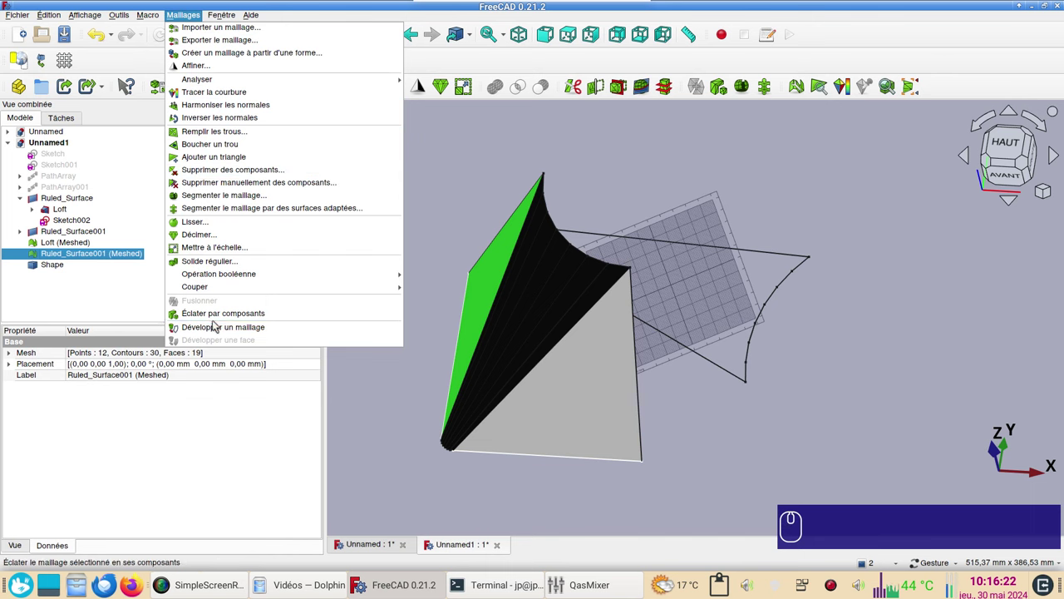
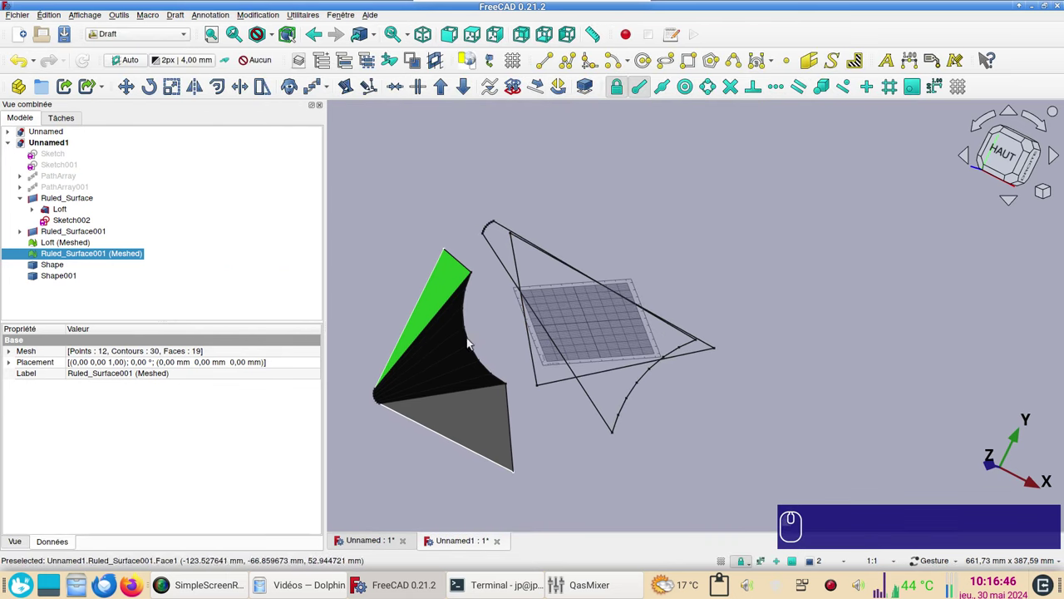
# Rotate the second flattened outline with Draft Rotate, confirming the angle
pyautogui.click(556, 381)
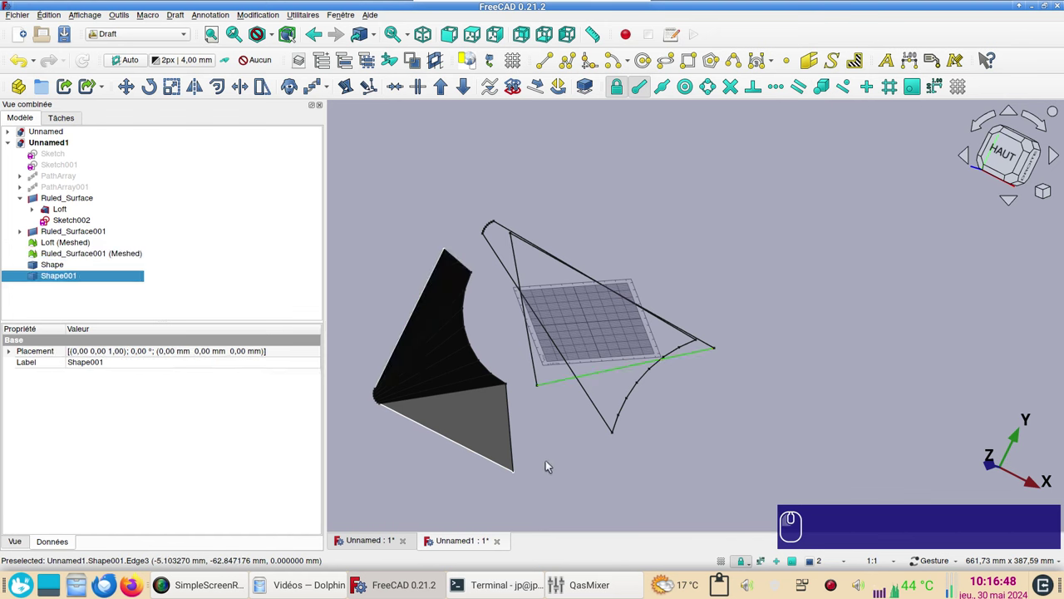
pyautogui.press('KP_2')
pyautogui.rightClick(725, 439)
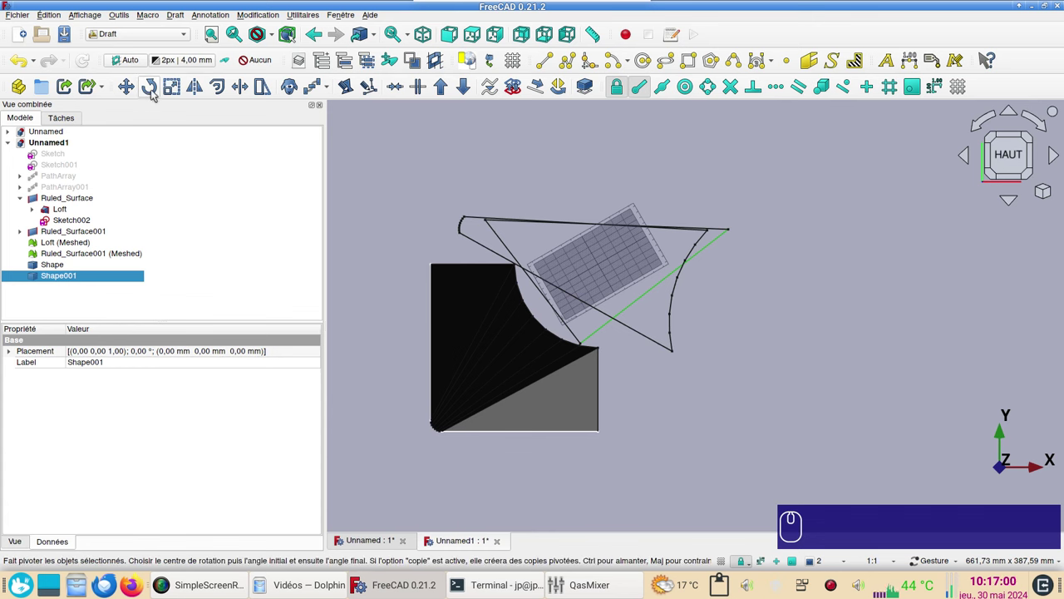
pyautogui.click(155, 91)
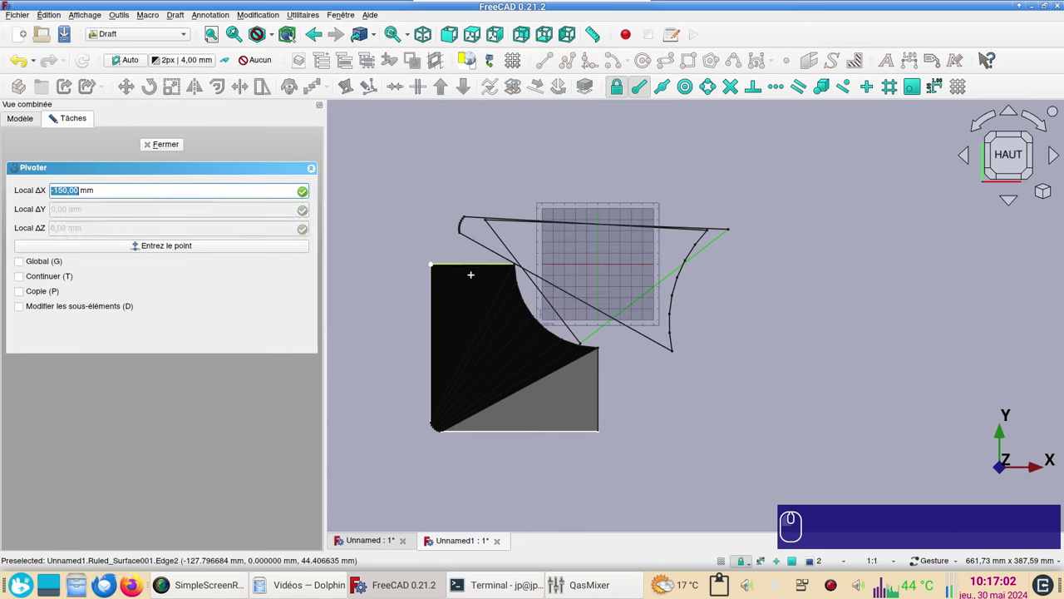
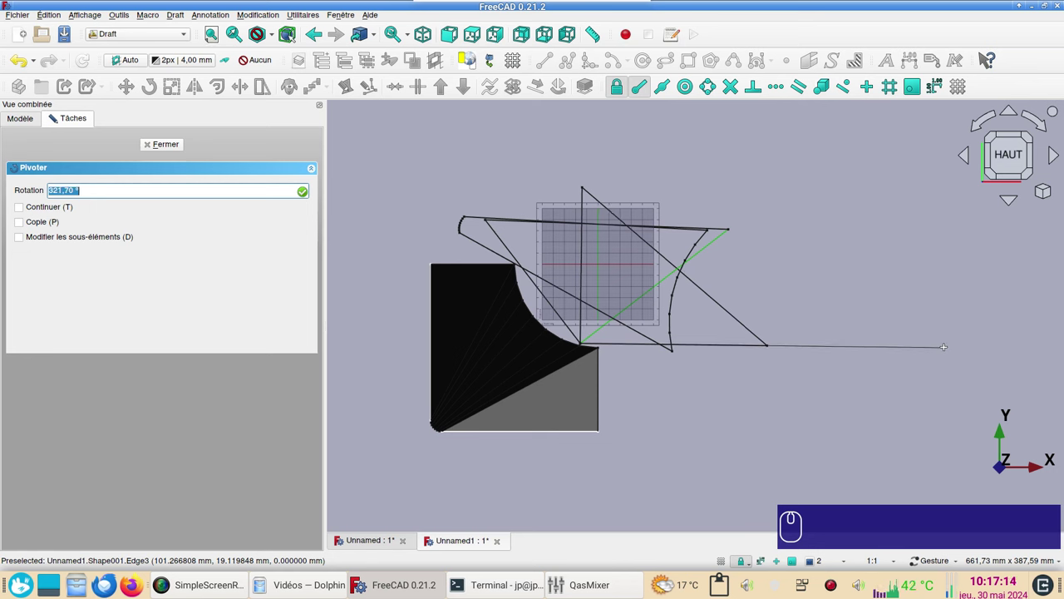
pyautogui.press('x')
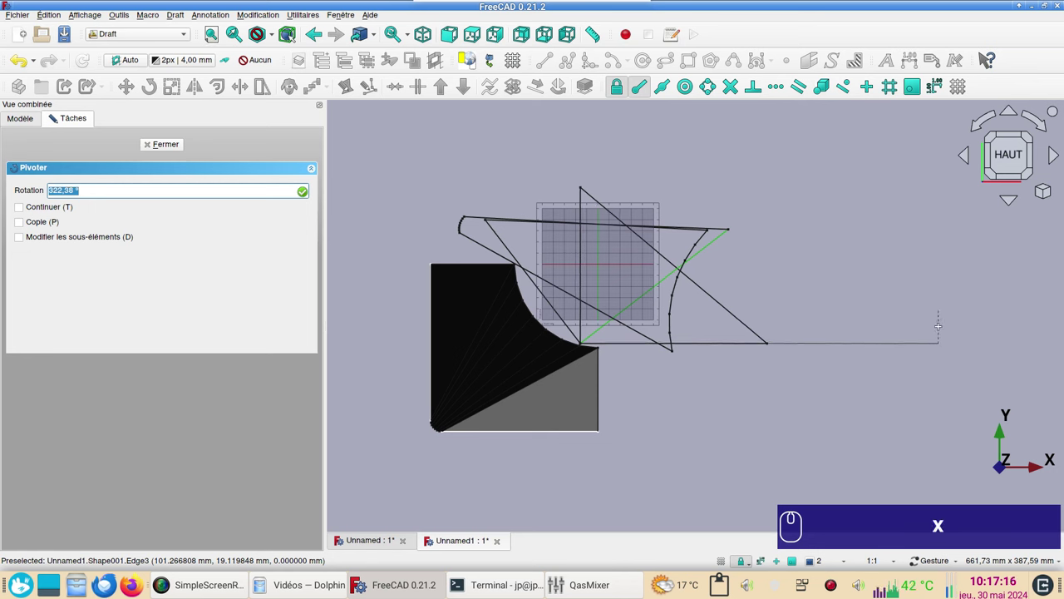
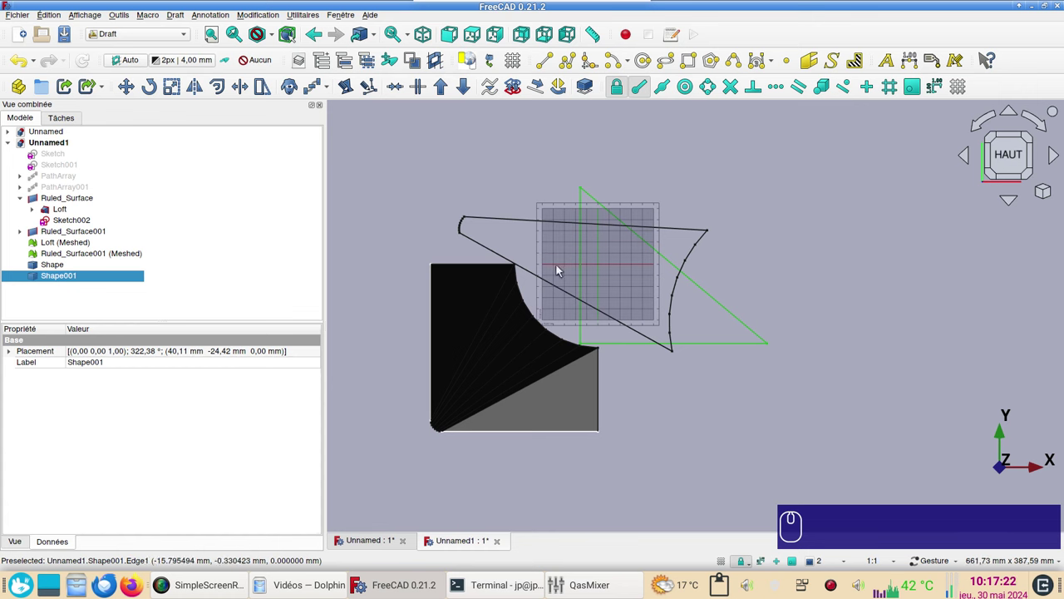
# Move Shape onto Shape001's shared edge and begin rotating it into alignment
pyautogui.click(542, 278)
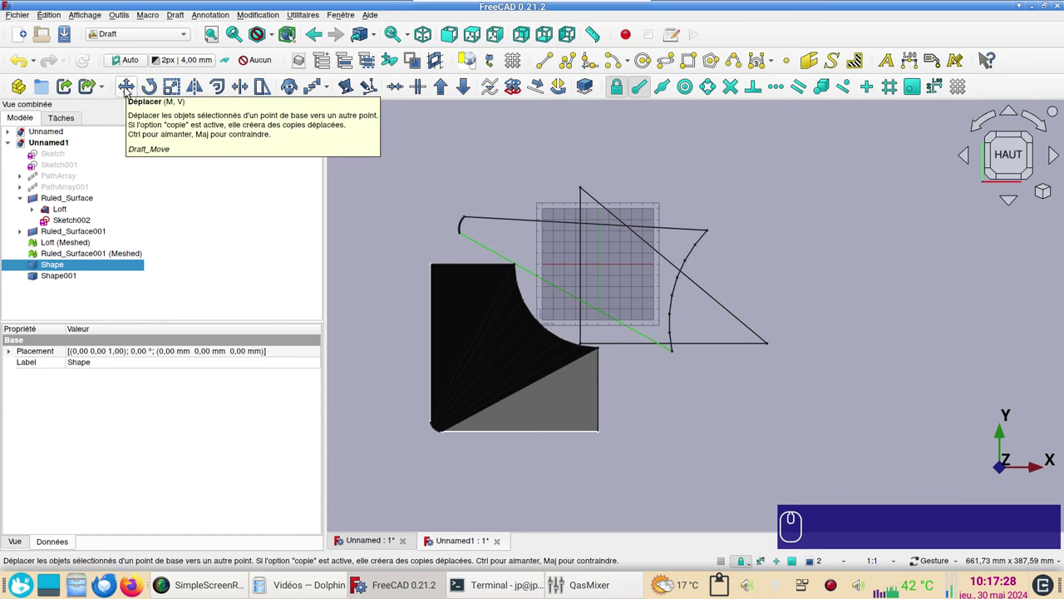
pyautogui.click(128, 88)
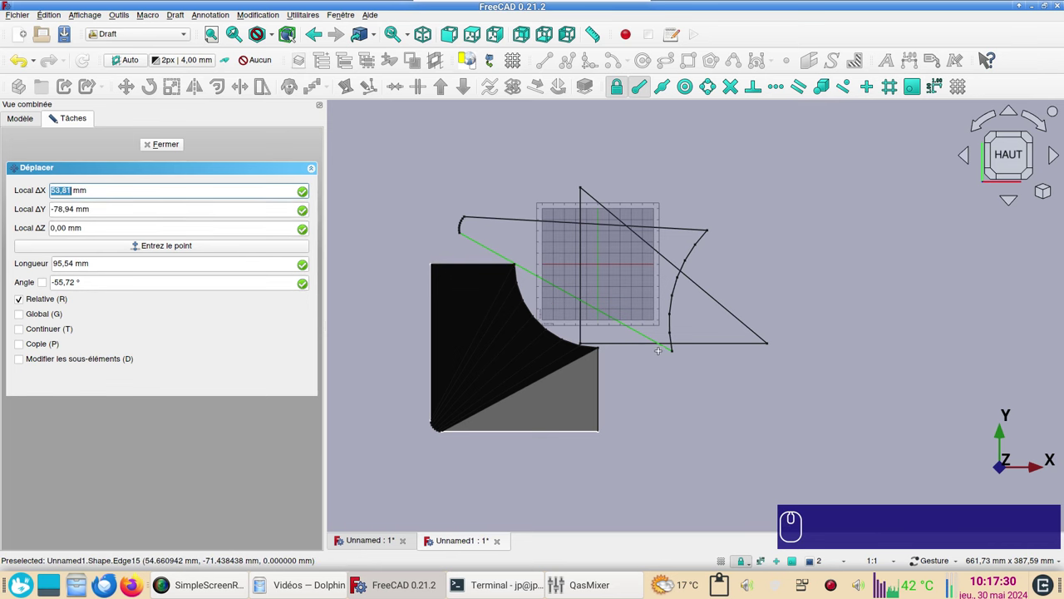
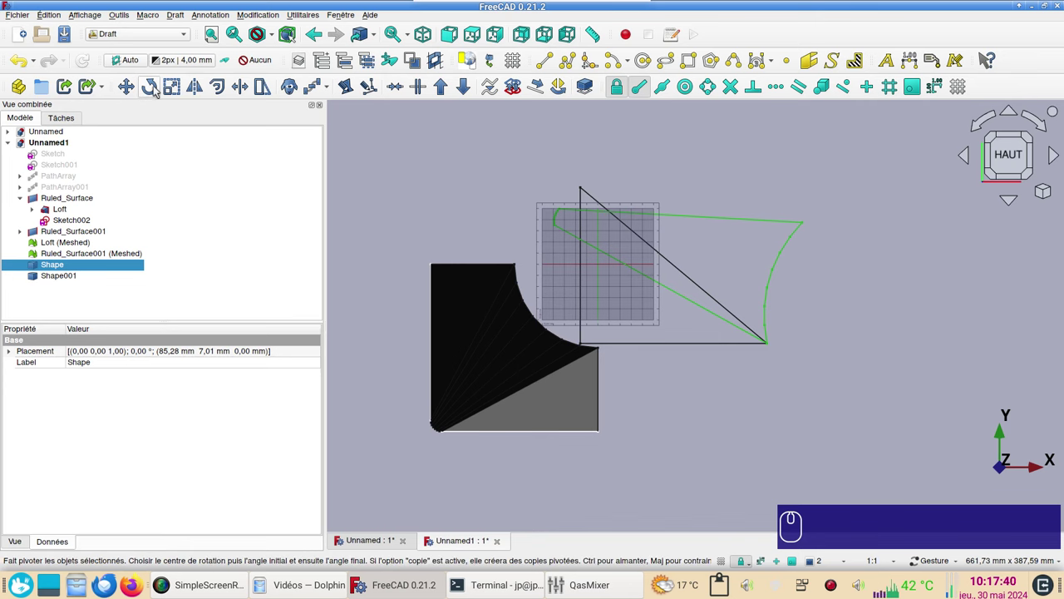
pyautogui.click(157, 88)
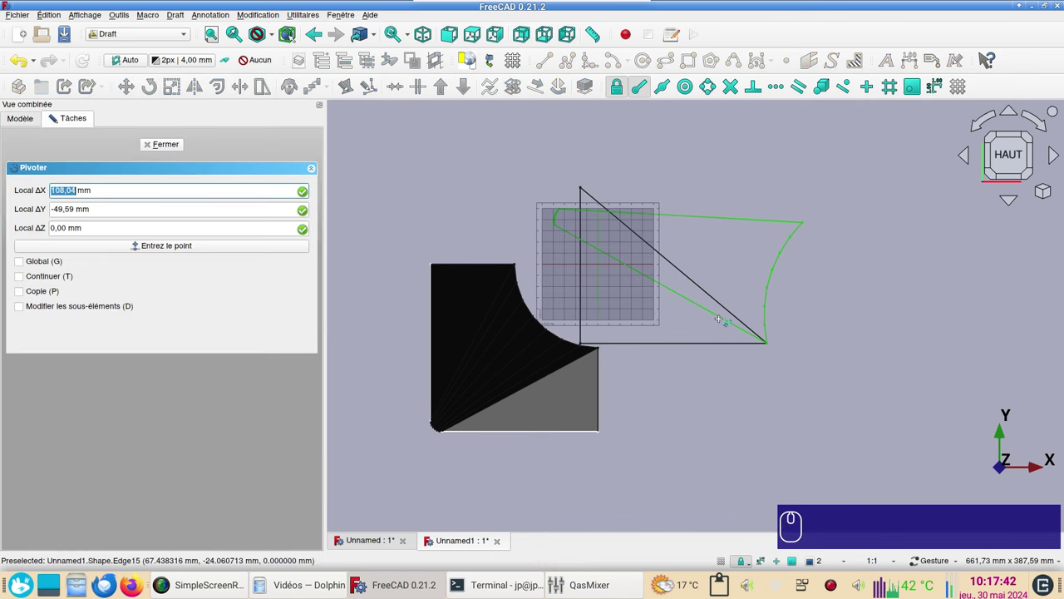
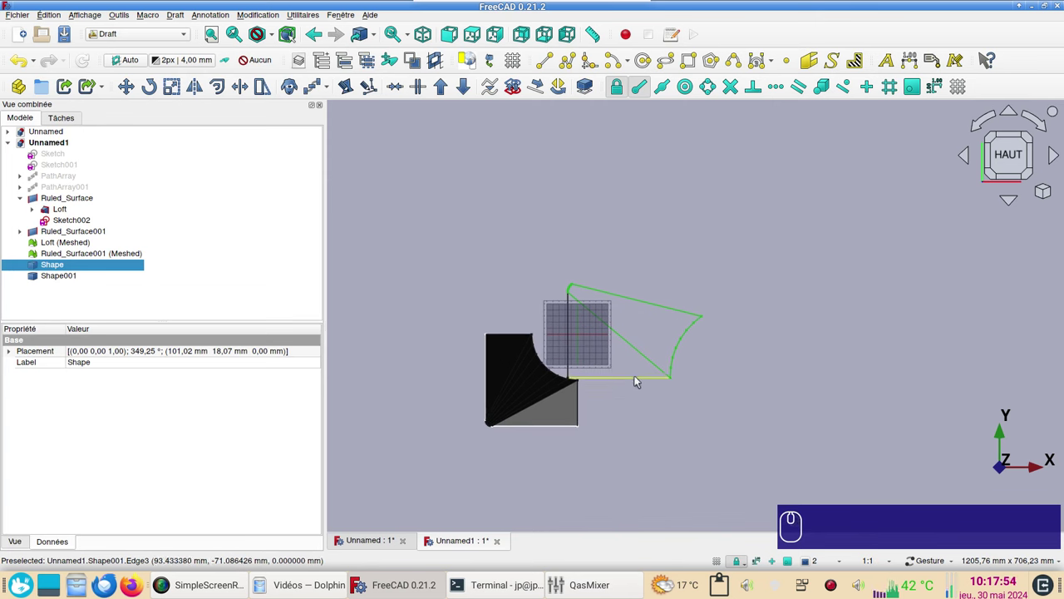
# Mirror Shape001, then move and rotate the copy 25.89° against the pattern's outer edge
pyautogui.click(636, 376)
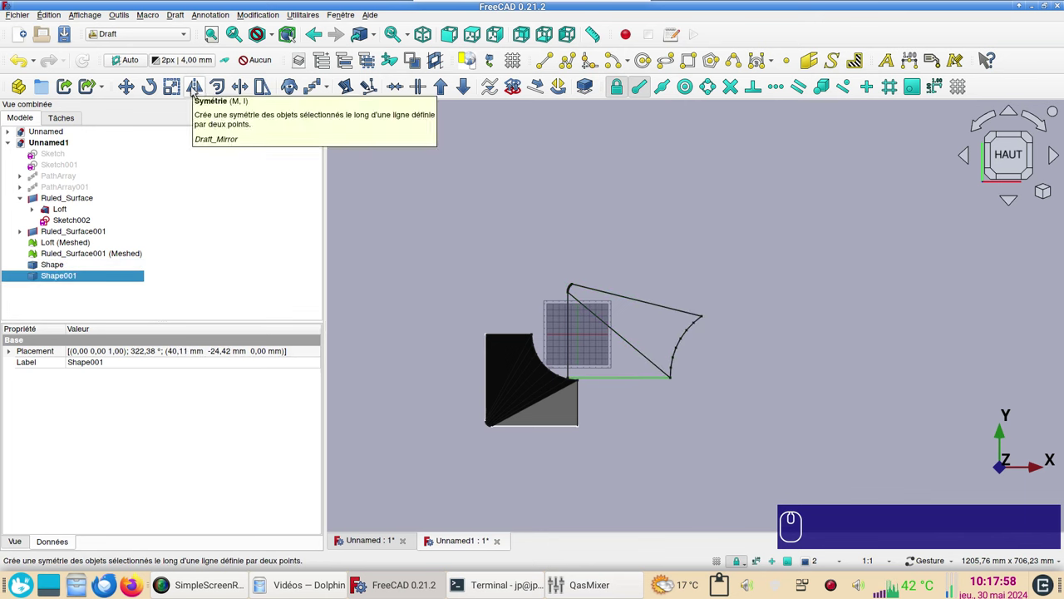
pyautogui.click(194, 87)
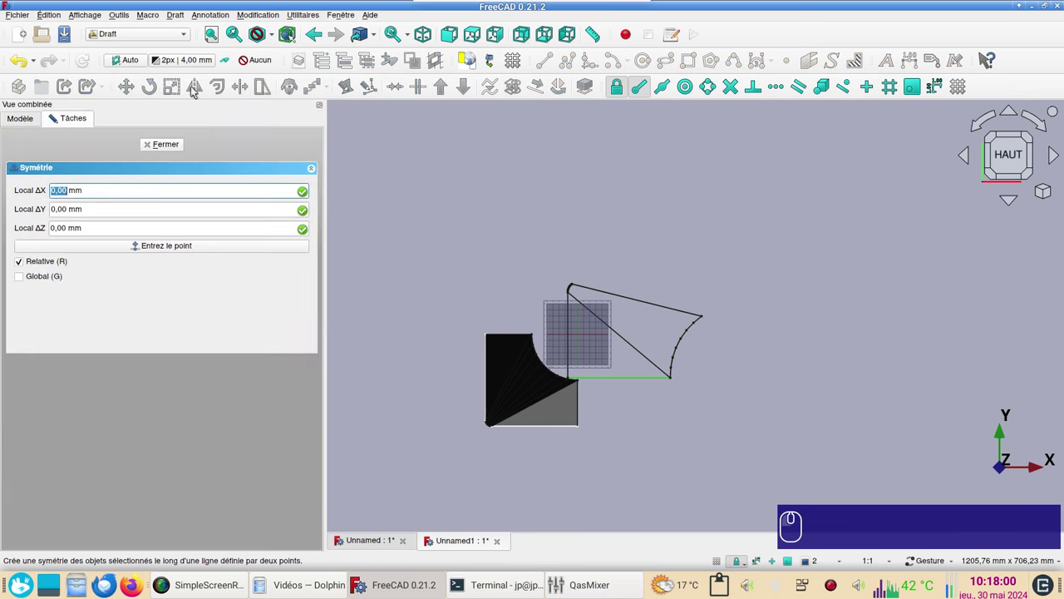
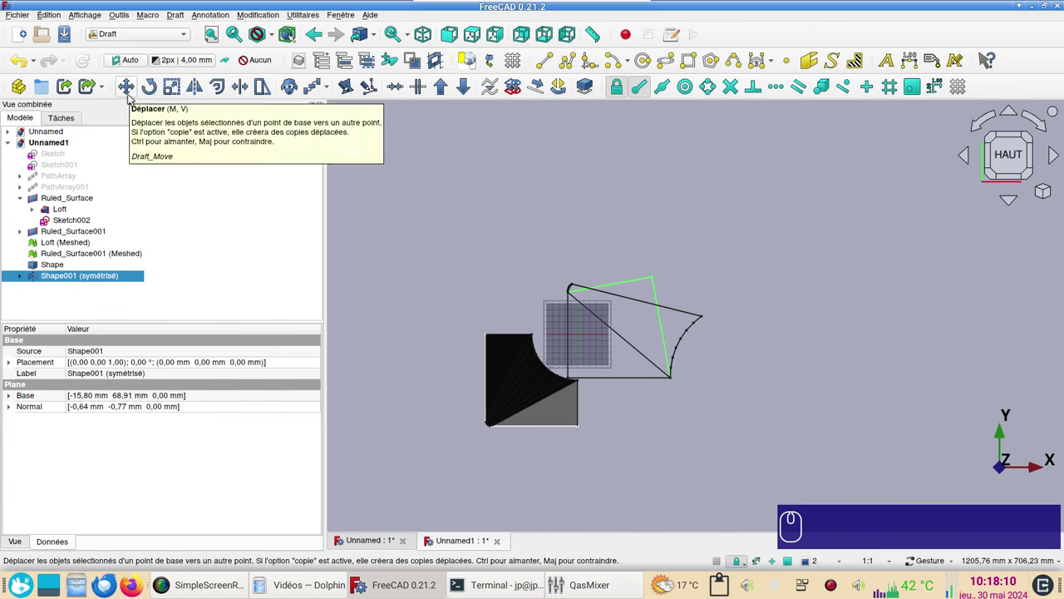
pyautogui.click(134, 100)
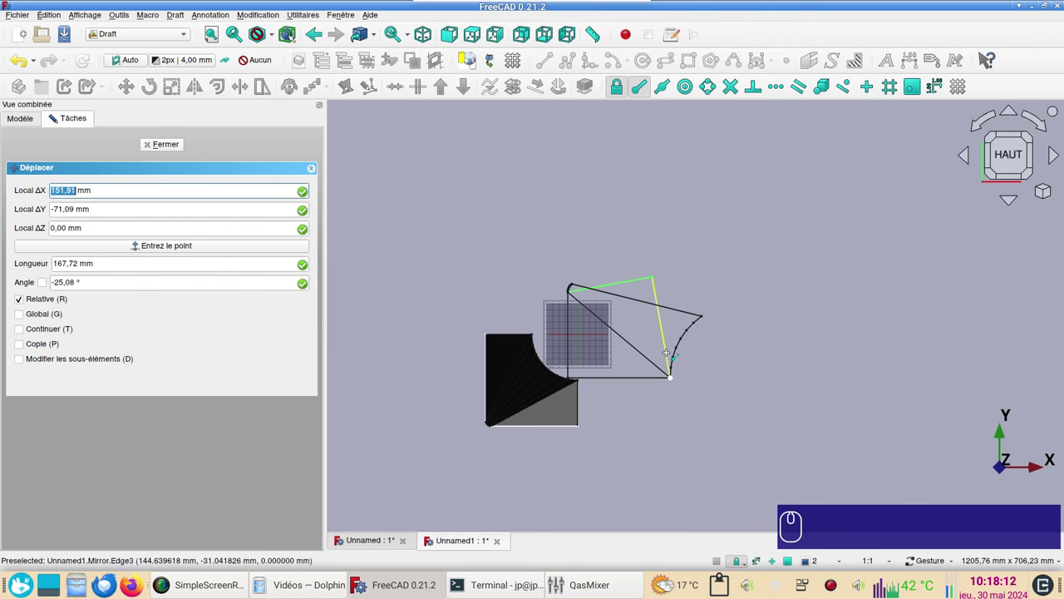
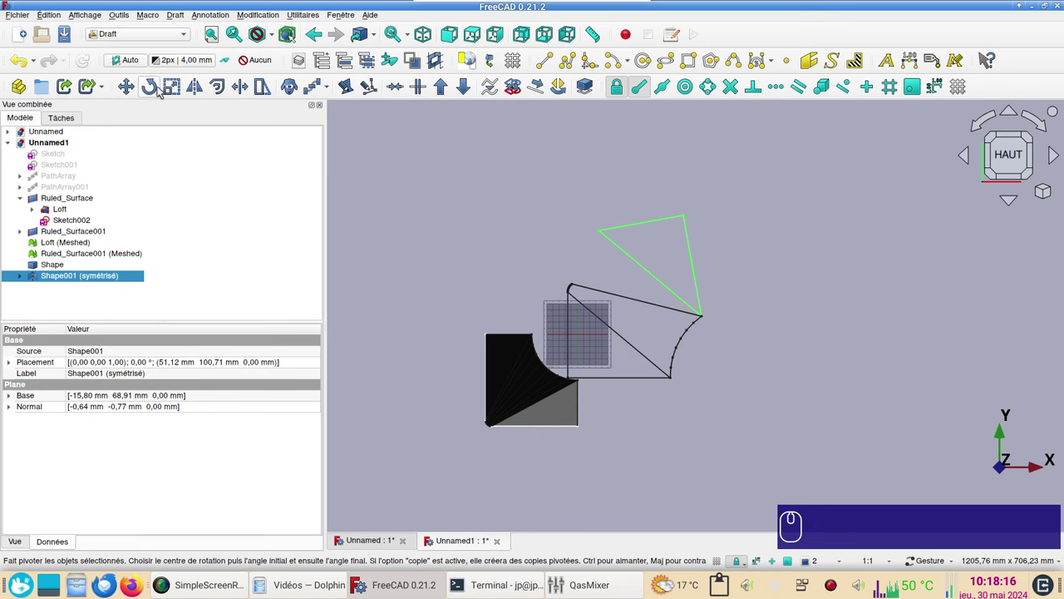
pyautogui.click(152, 88)
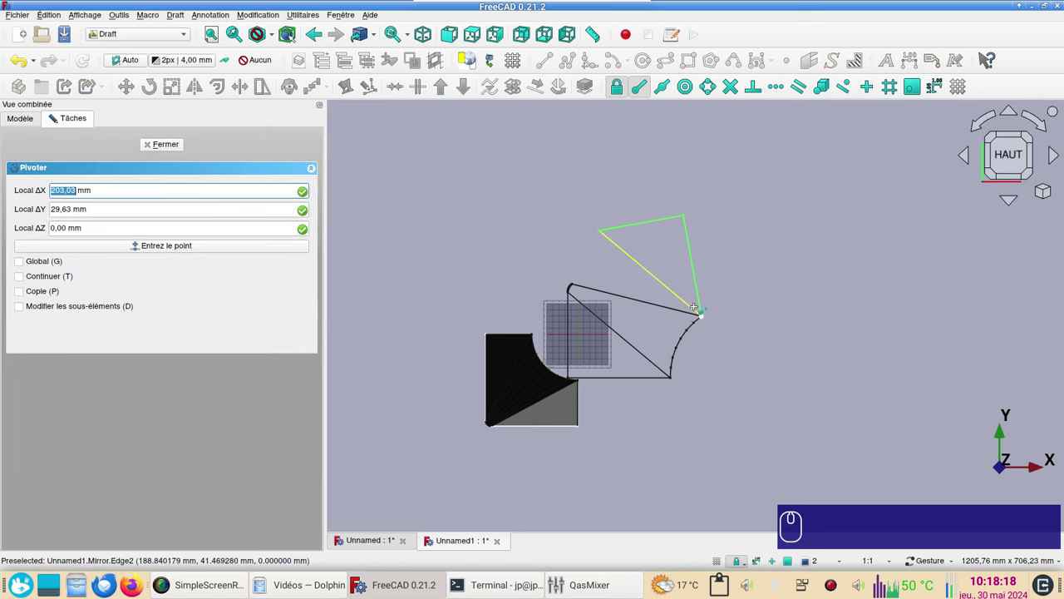
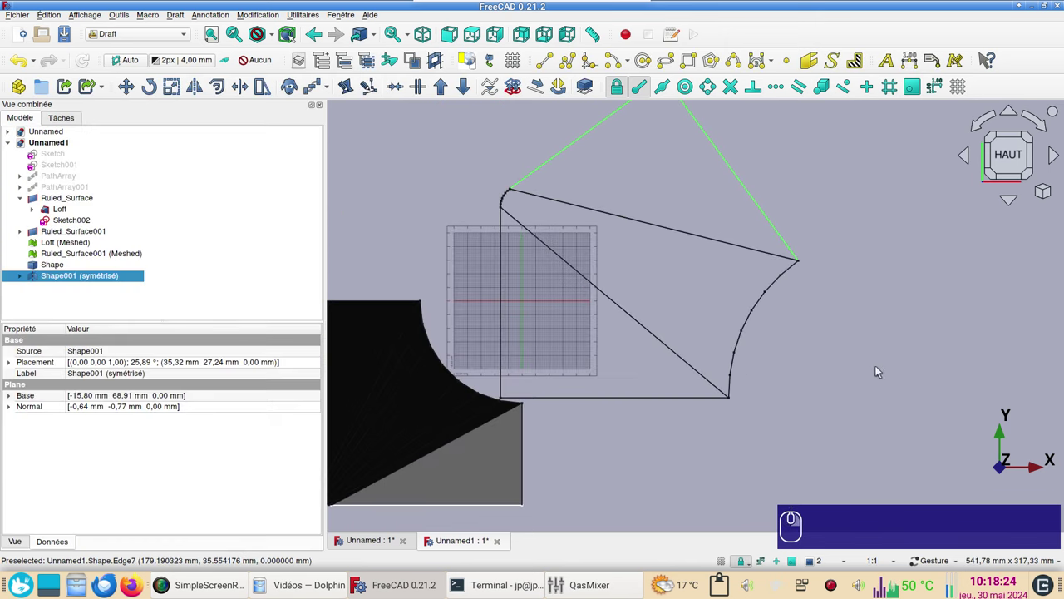
pyautogui.scroll(-3)
# Hide the meshed loft and meshed ruled surface with Space
pyautogui.click(883, 302)
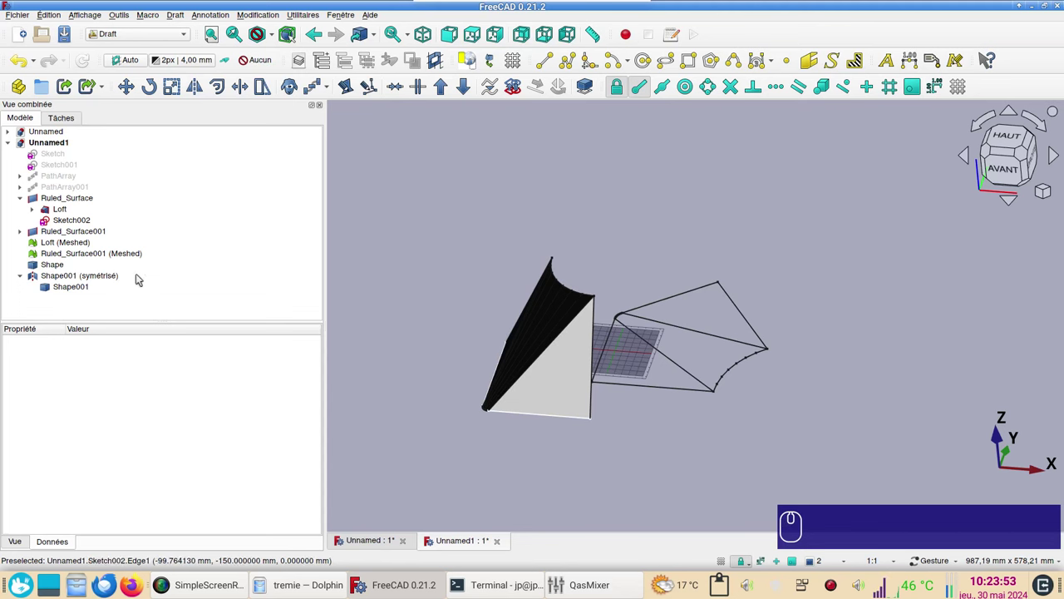
pyautogui.click(92, 247)
pyautogui.press('space')
pyautogui.click(97, 255)
pyautogui.click(104, 253)
pyautogui.press('space')
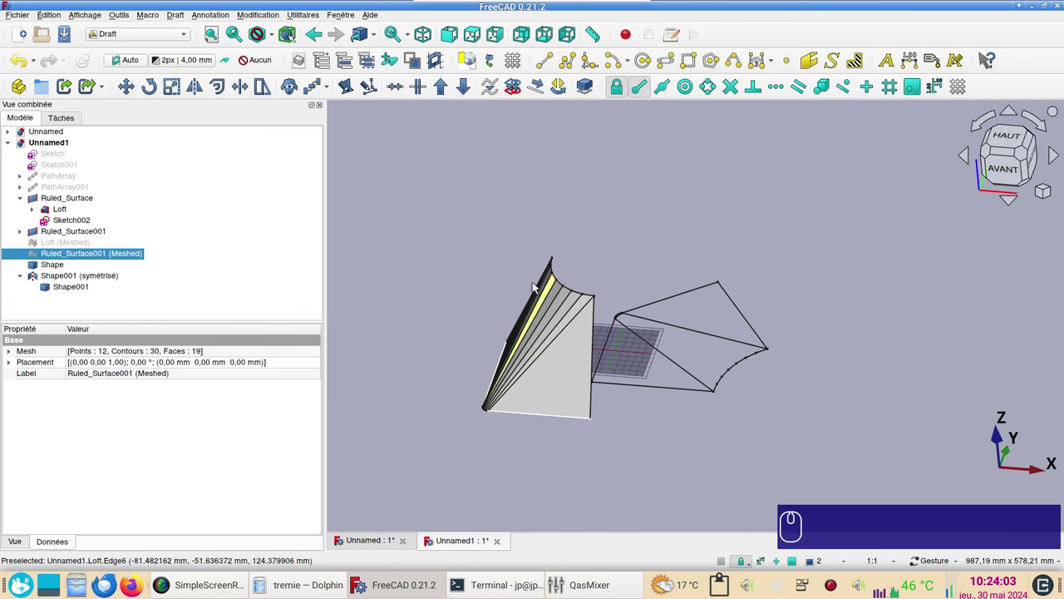
# Show the flat pattern centred from the Top view with the Draft grid toggled off (G R)
pyautogui.click(475, 31)
pyautogui.scroll(3)
pyautogui.moveTo(563, 380); pyautogui.dragTo(598, 333)
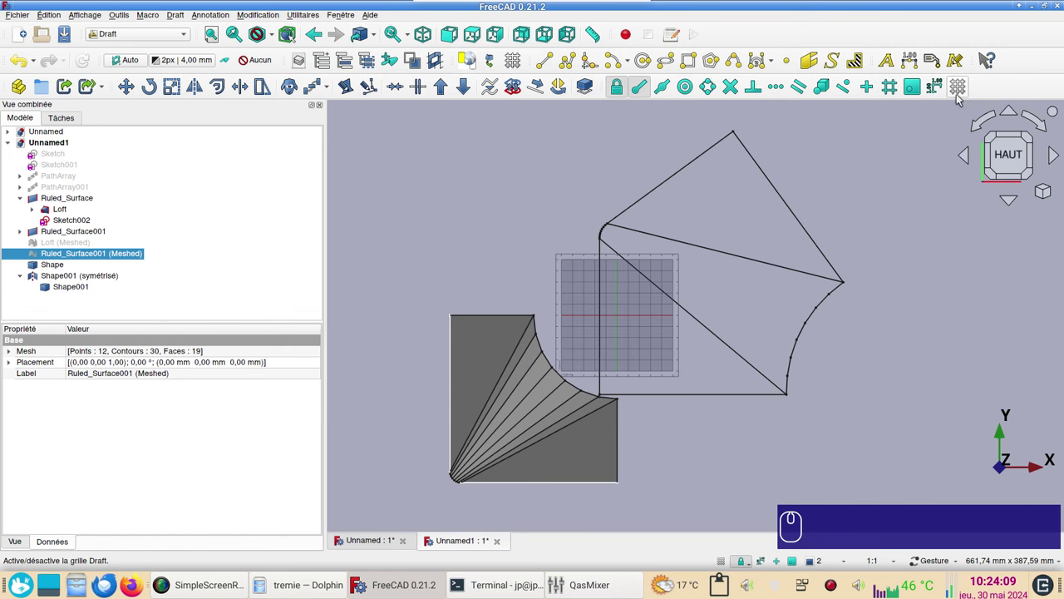
pyautogui.write('gr')
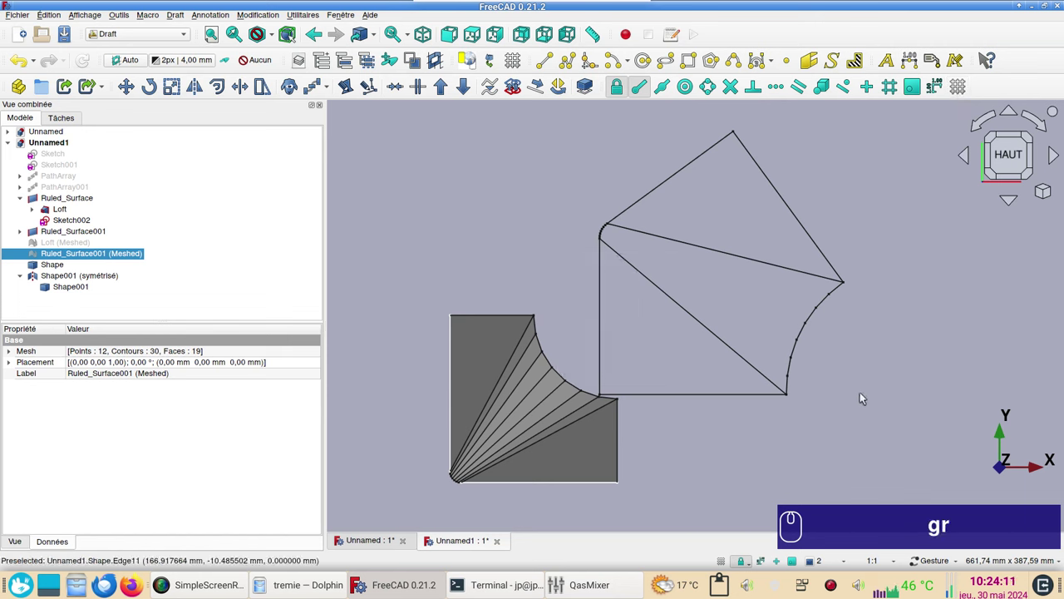
pyautogui.click(863, 400)
pyautogui.rightClick(805, 397)
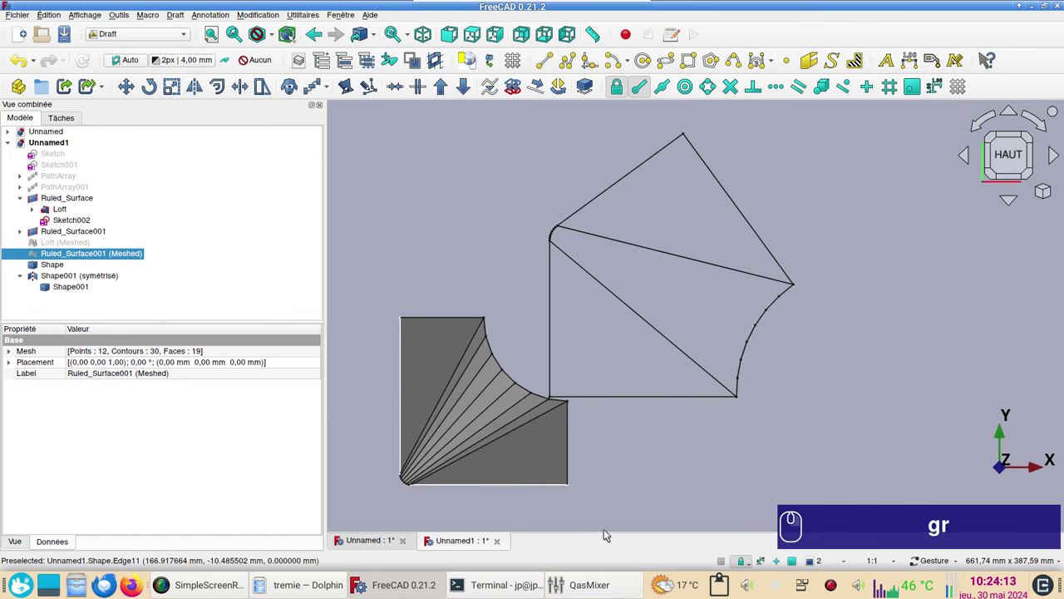
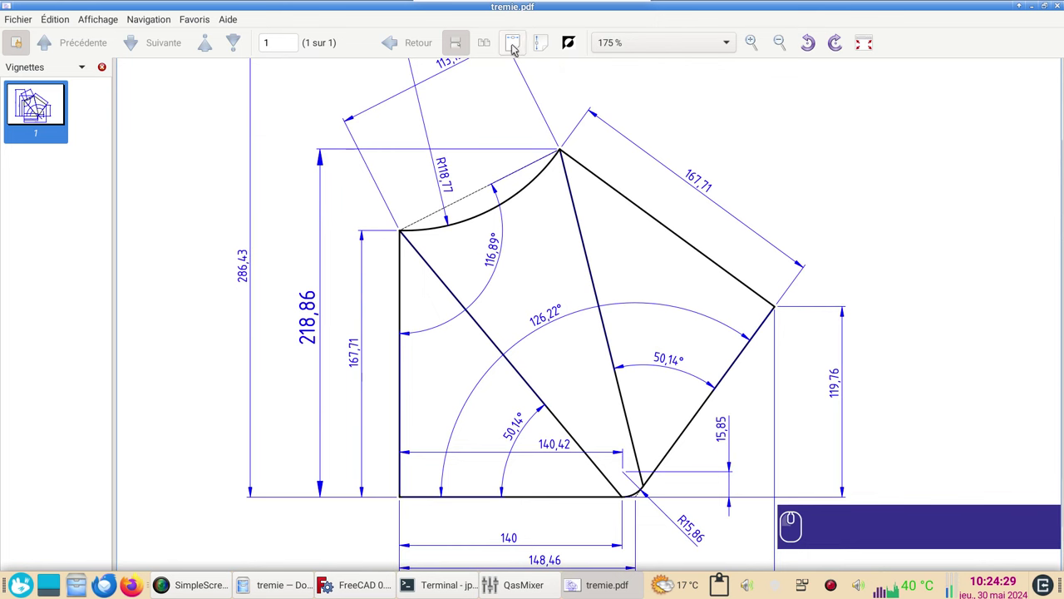
pyautogui.click(545, 50)
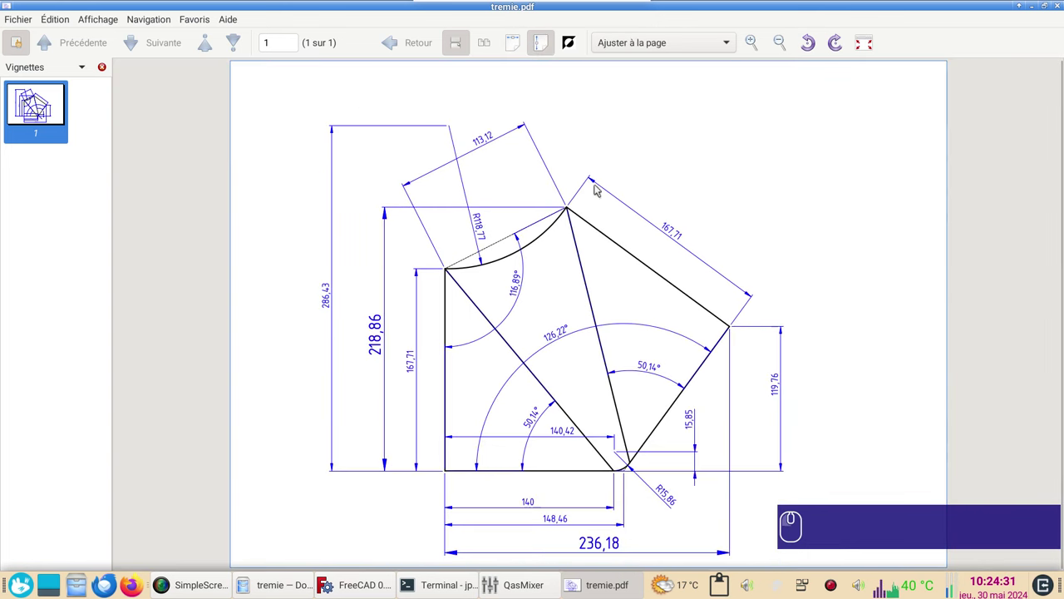
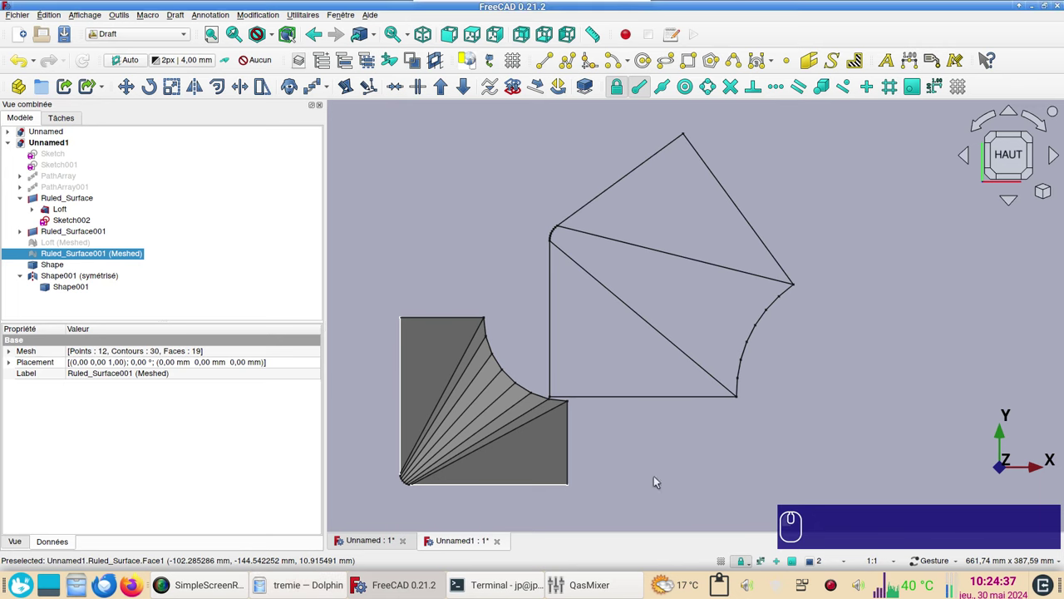
# View the pattern from the side, select Shape and Shape001 (symétrisé), and reach the file commands
pyautogui.moveTo(684, 484); pyautogui.dragTo(541, 410)
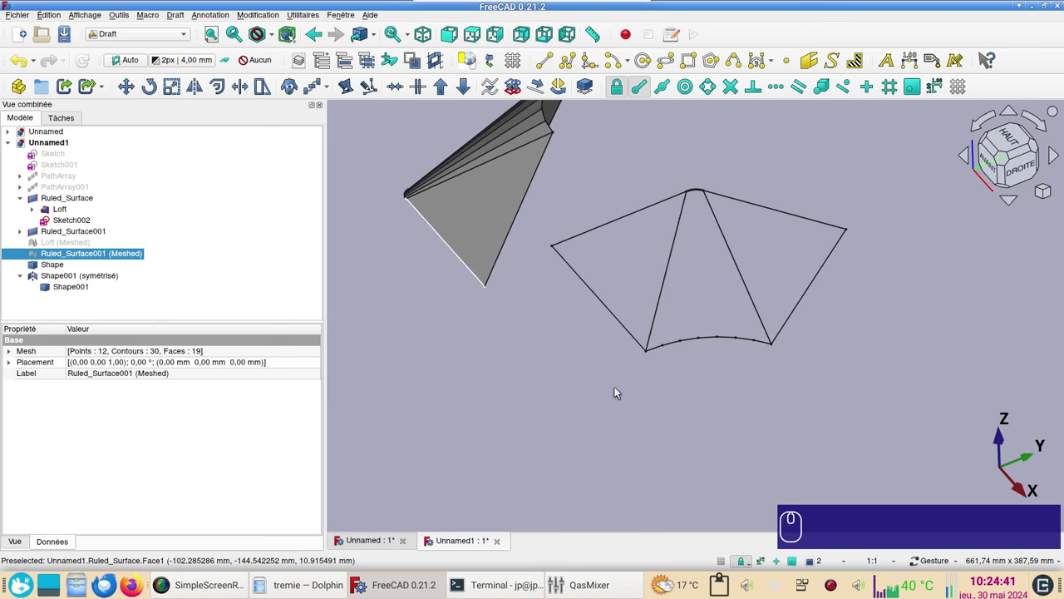
pyautogui.press('shift+b')
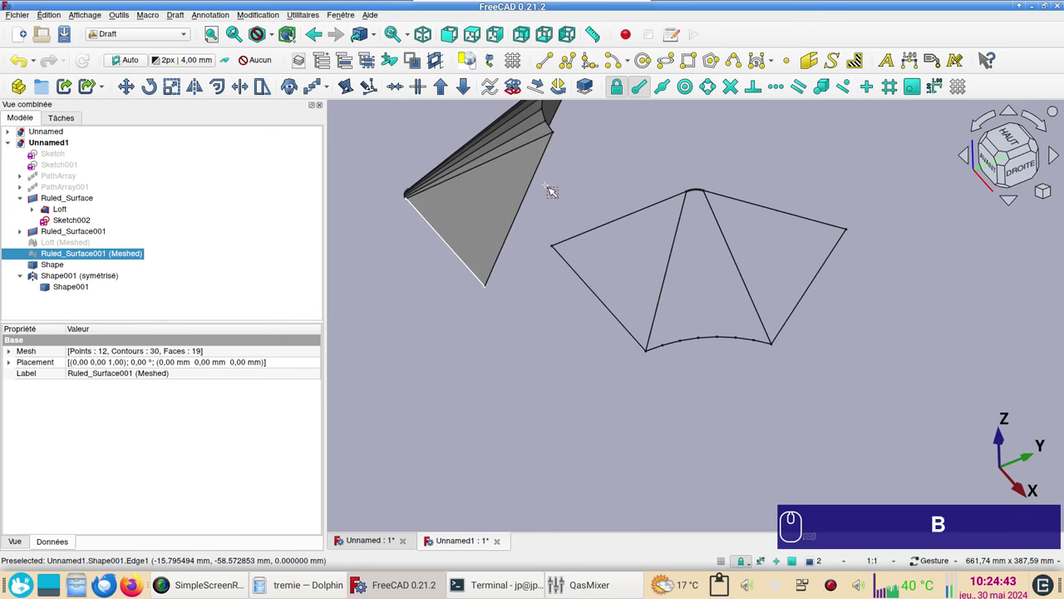
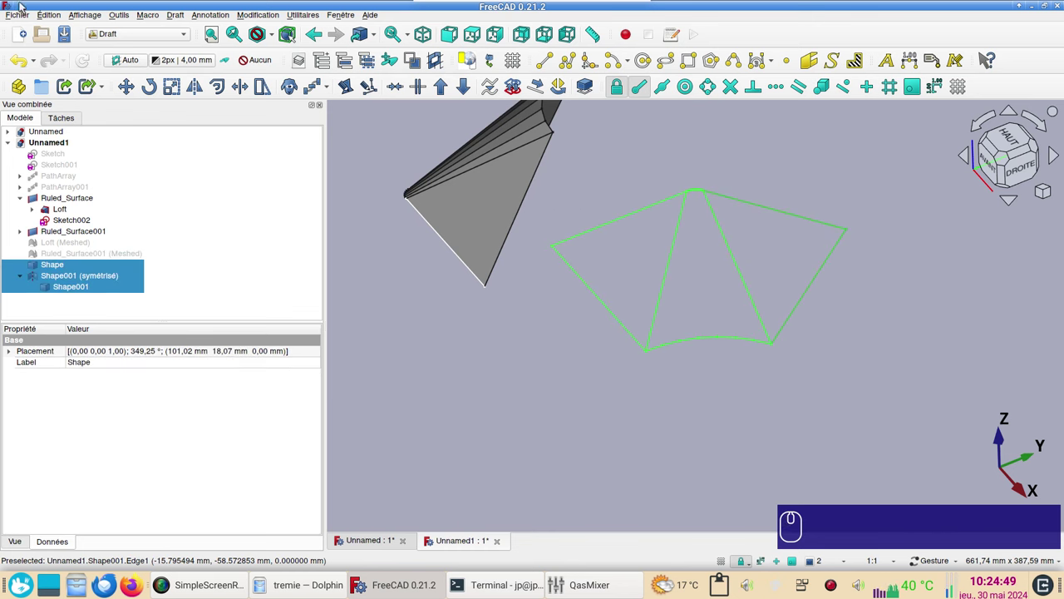
pyautogui.click(23, 18)
# Export the selection as 2D DXF named tremie.dxf, then bring up its file actions in Dolphin
pyautogui.click(86, 171)
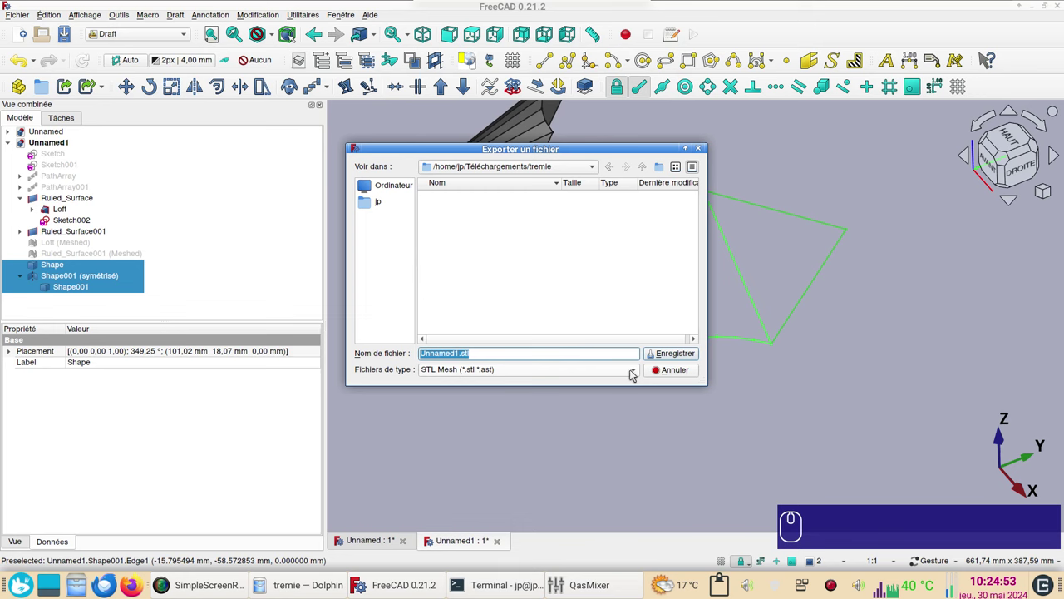
pyautogui.click(634, 371)
pyautogui.scroll(3)
pyautogui.click(486, 63)
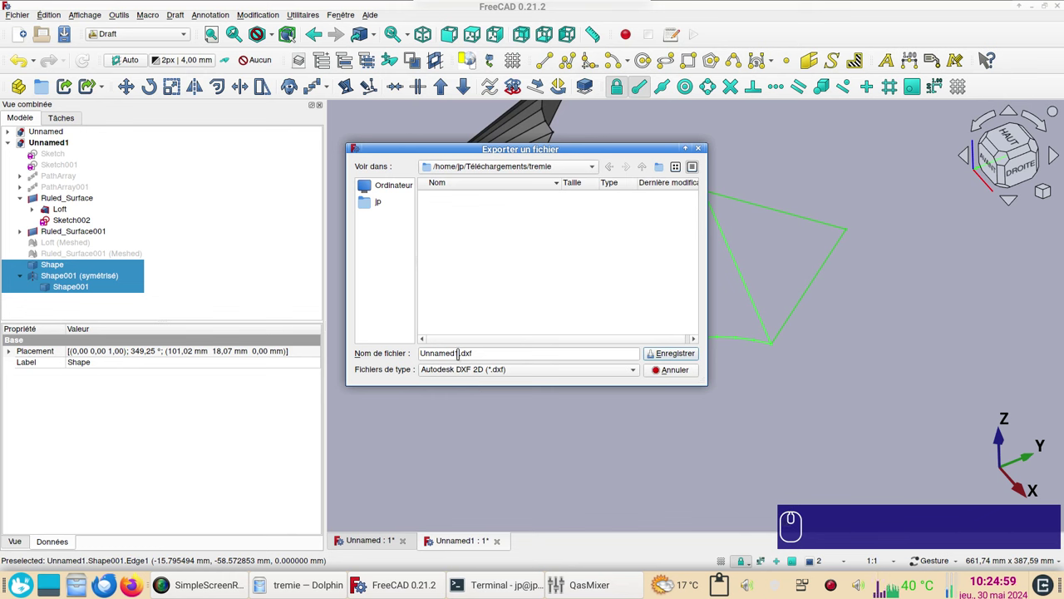
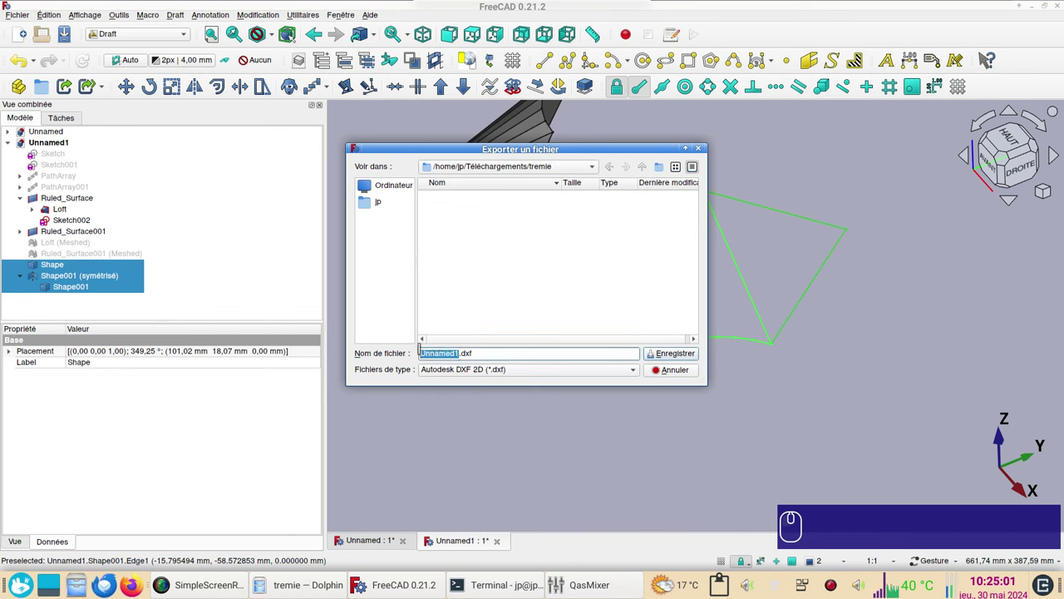
pyautogui.write('tremie')
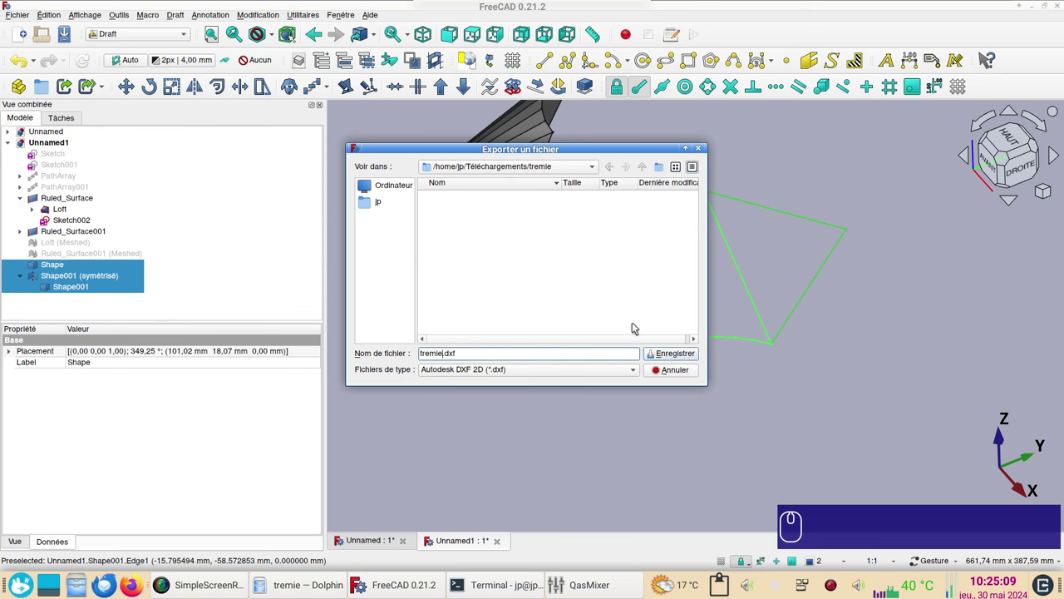
pyautogui.click(677, 358)
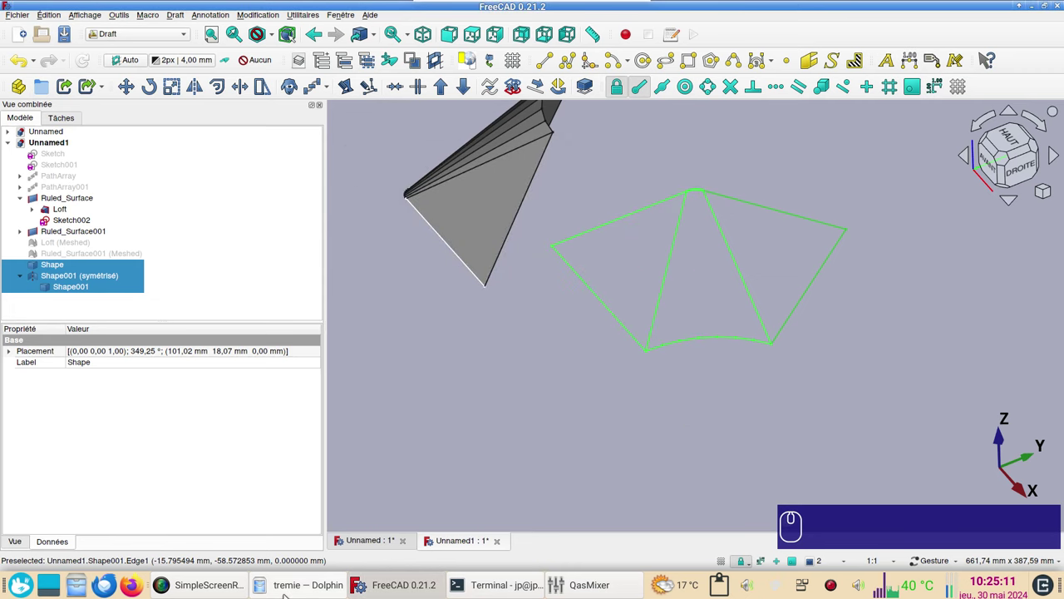
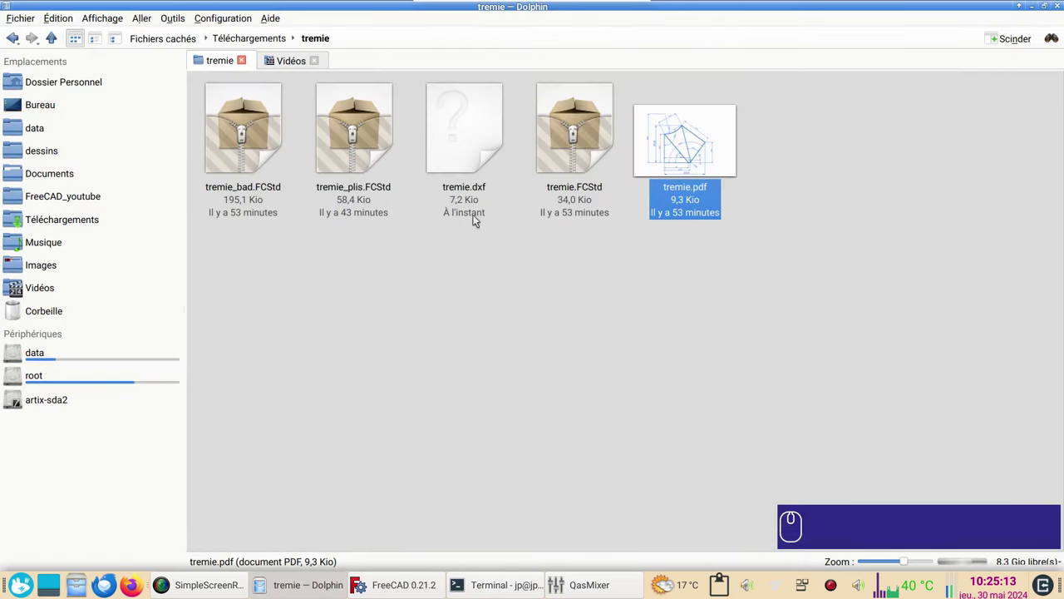
pyautogui.rightClick(477, 134)
# Open tremie.dxf with LibreCAD and auto-zoom to fit the unfolded pattern in view
pyautogui.click(533, 149)
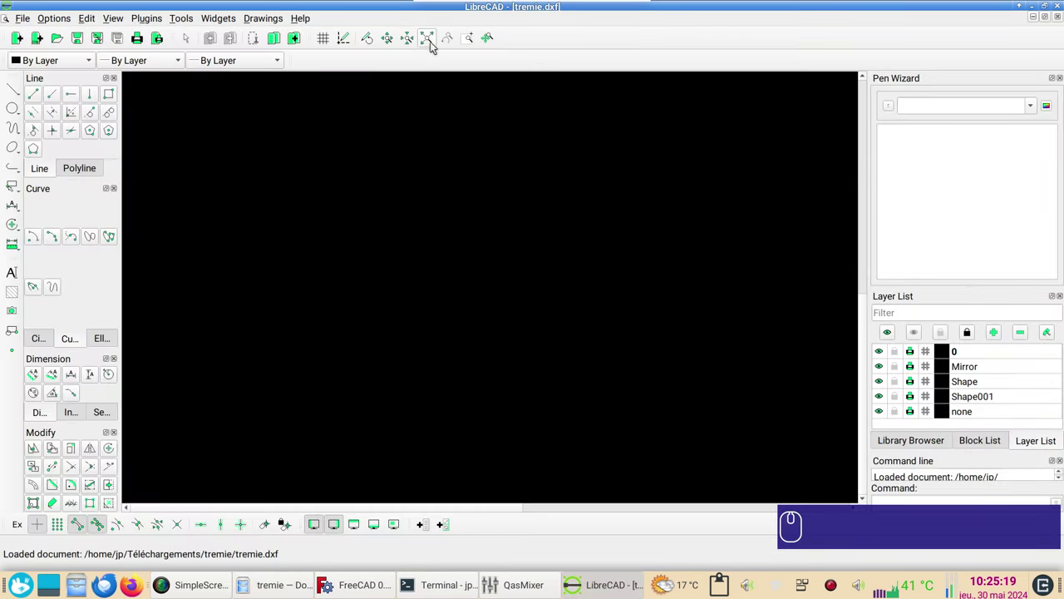
pyautogui.click(434, 45)
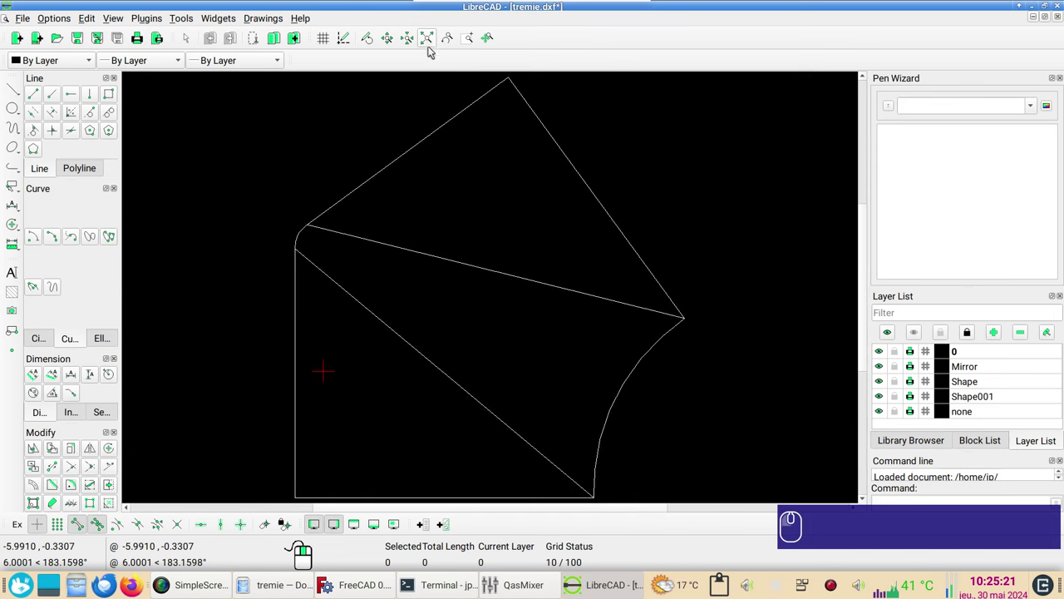
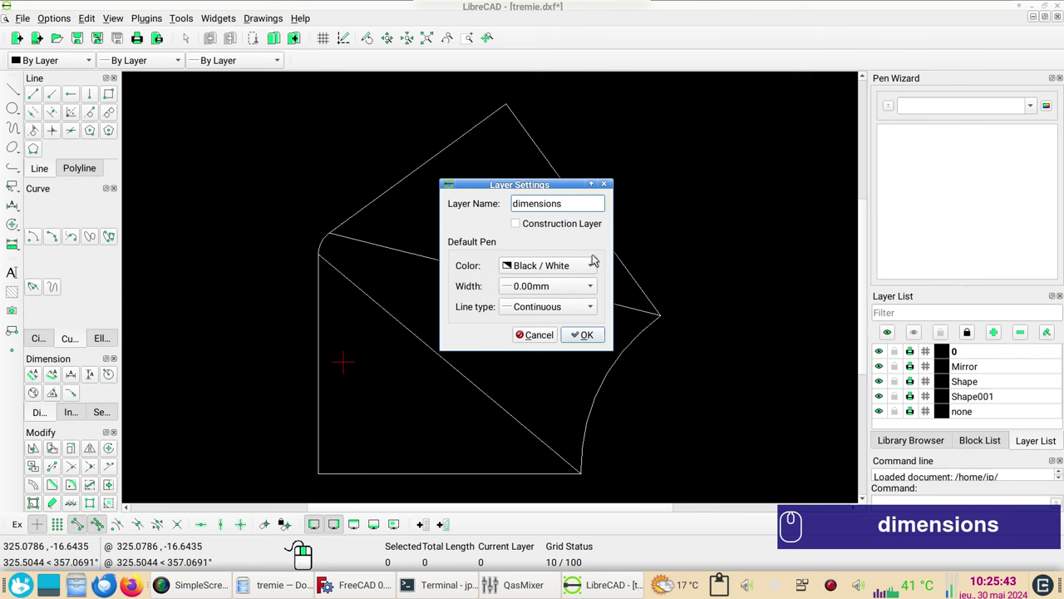
# Finish the 'dimensions' layer with Cyan colour as current, then hide the left tool panels
pyautogui.click(592, 266)
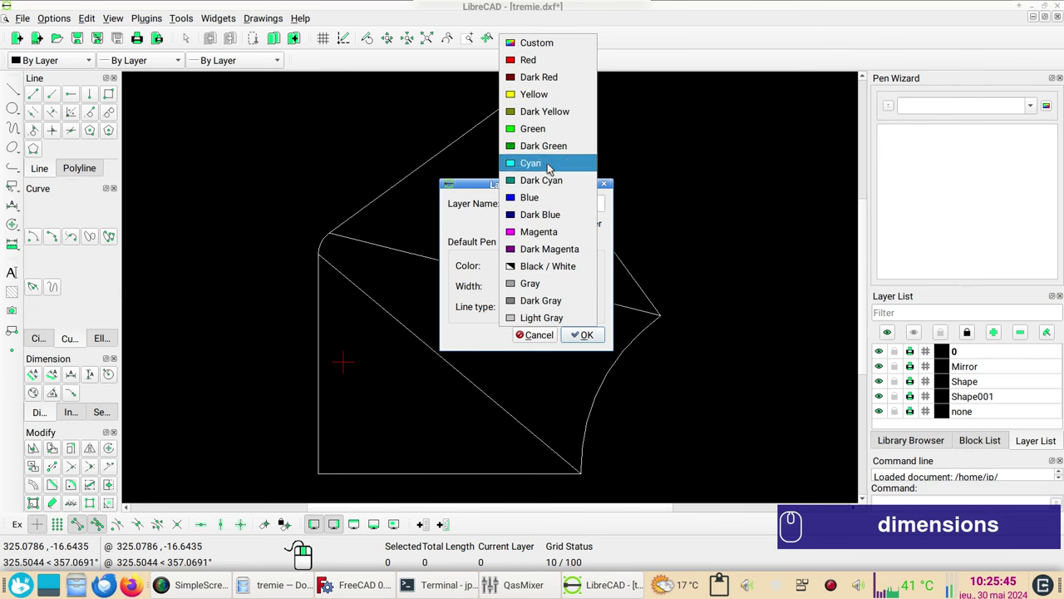
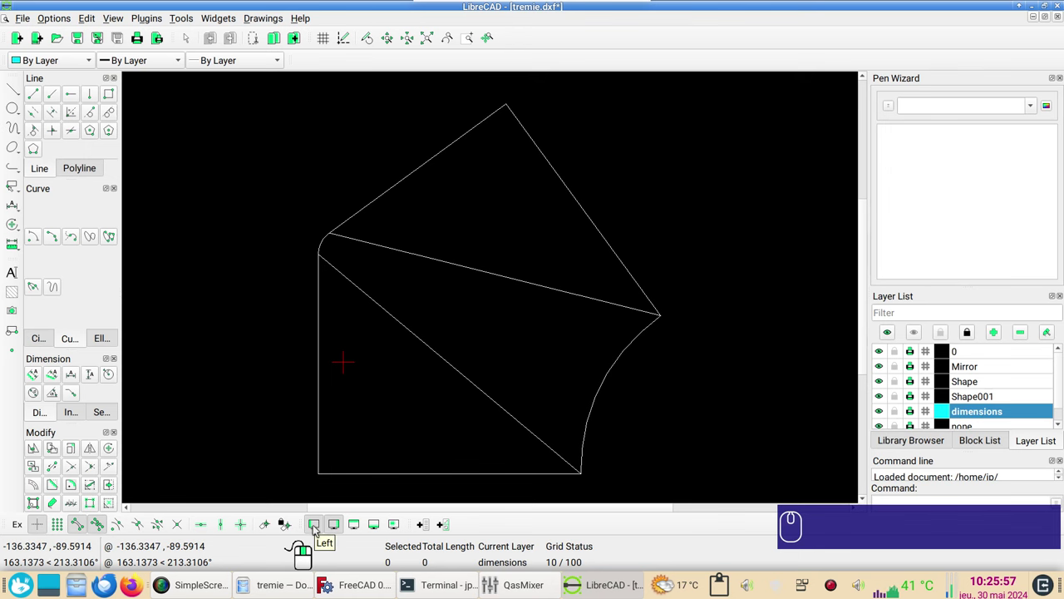
pyautogui.click(320, 531)
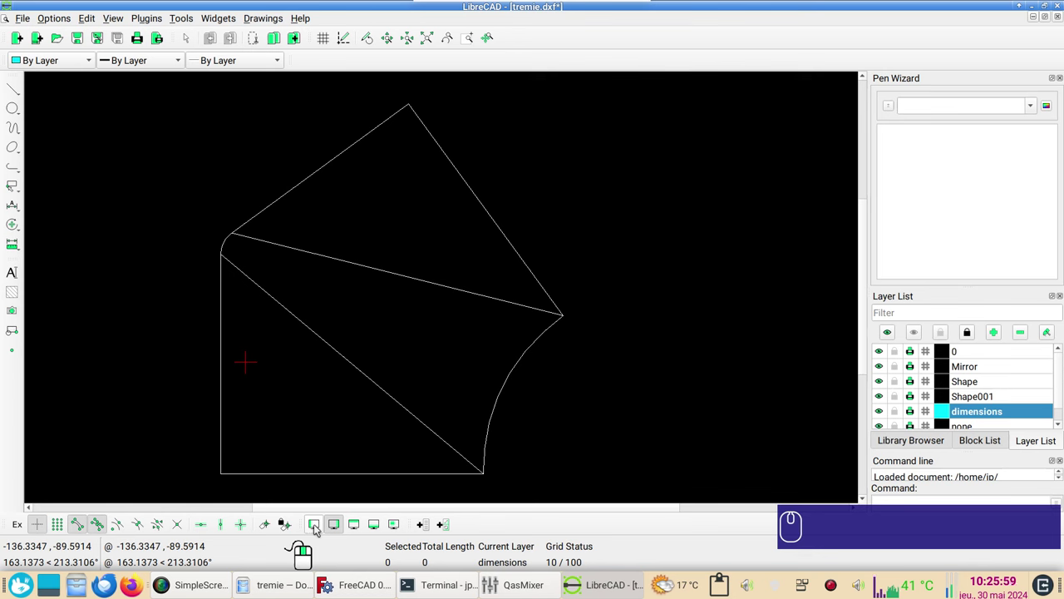
# Restore the left toolbar and start a Horizontal dimension across the pattern's bottom corners
pyautogui.click(337, 524)
pyautogui.click(322, 531)
pyautogui.click(342, 530)
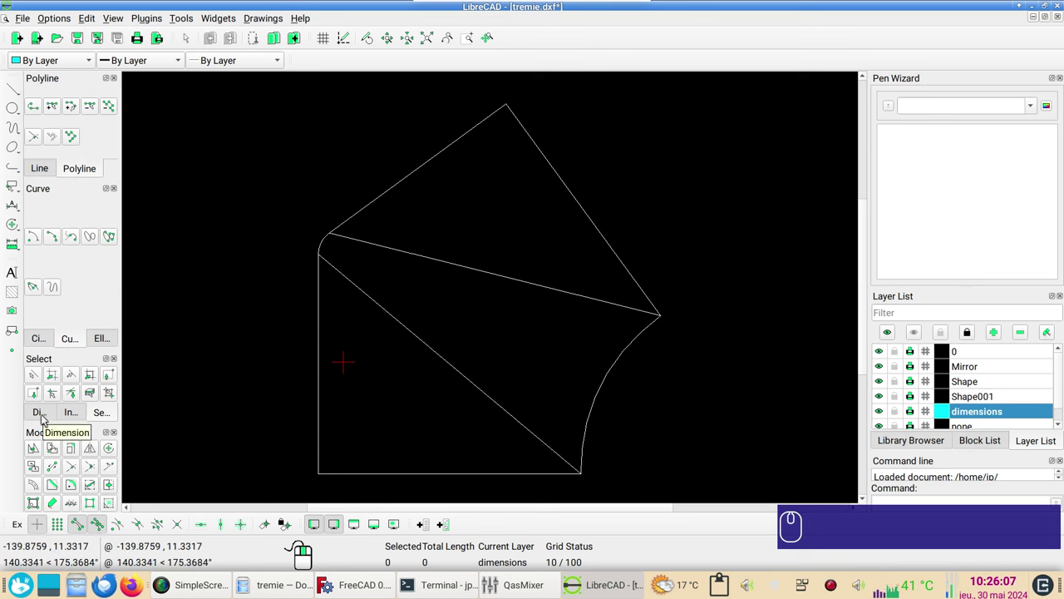
pyautogui.click(49, 415)
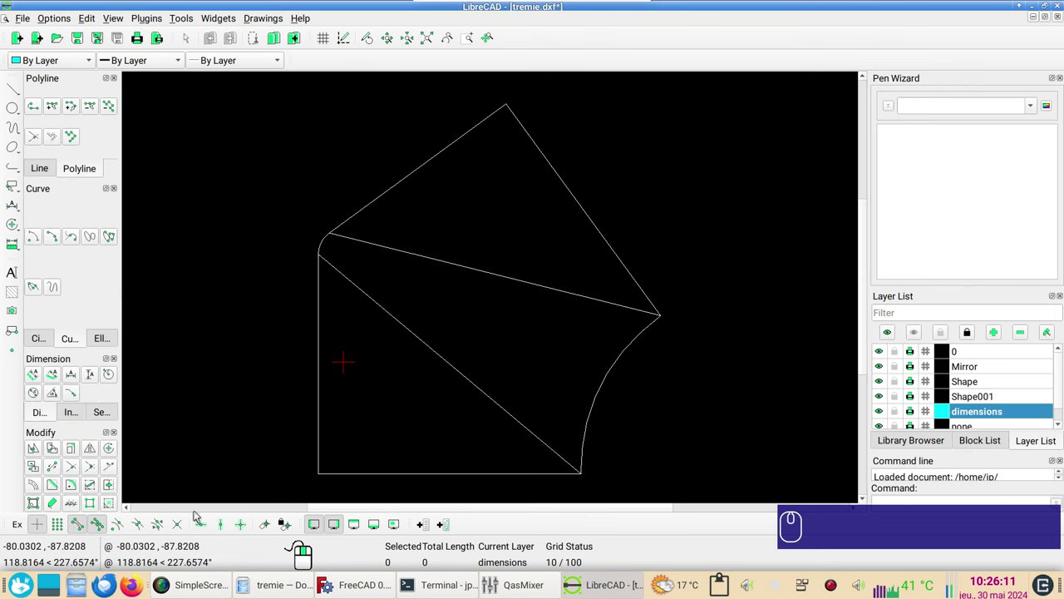
pyautogui.click(103, 530)
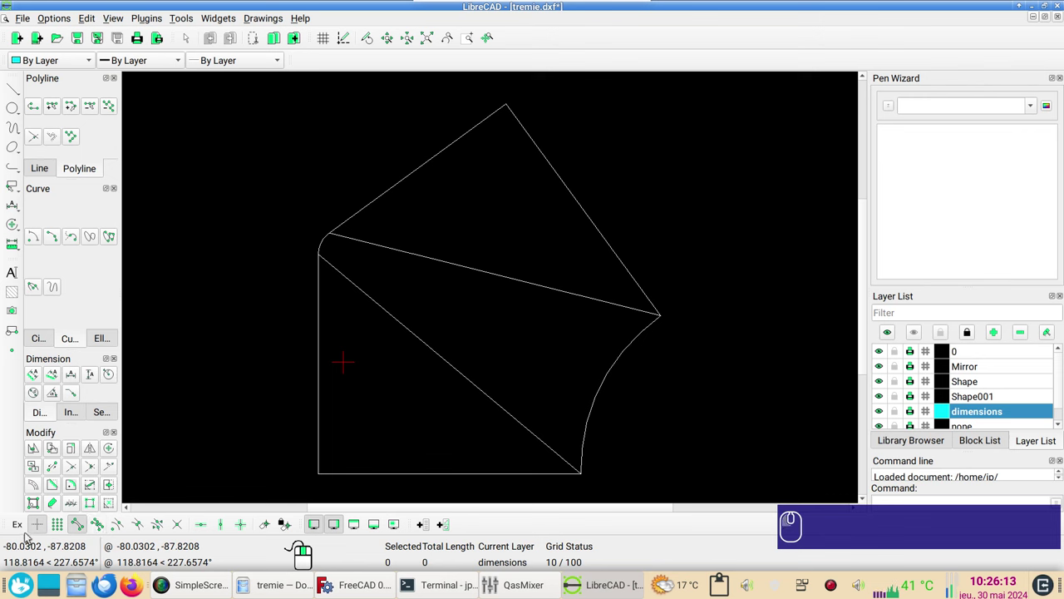
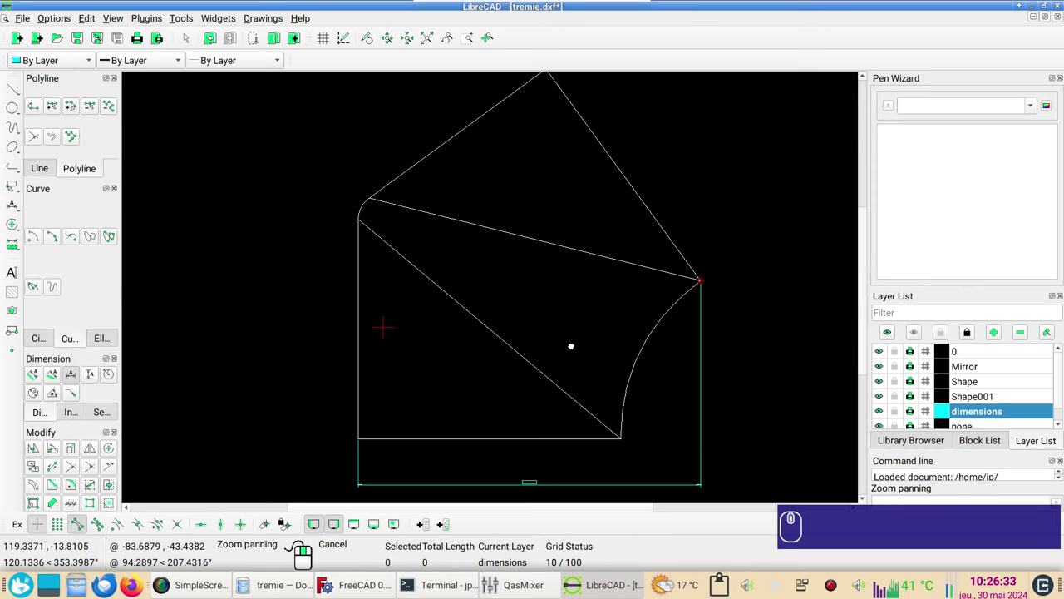
# Place the 218.82 width dimension below the shape and the 236.08 height dimension to its left
pyautogui.scroll(-3)
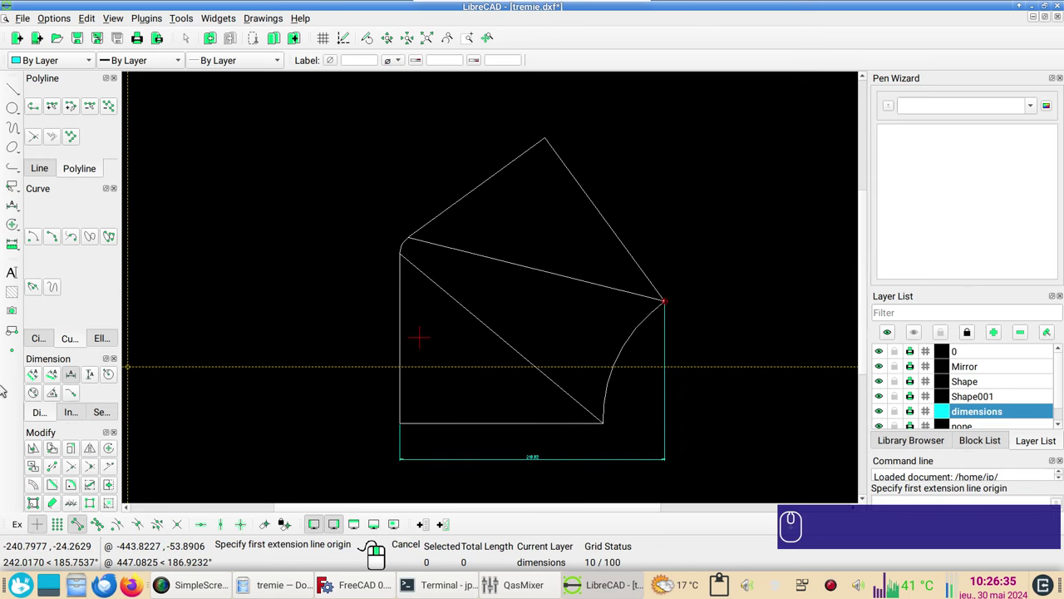
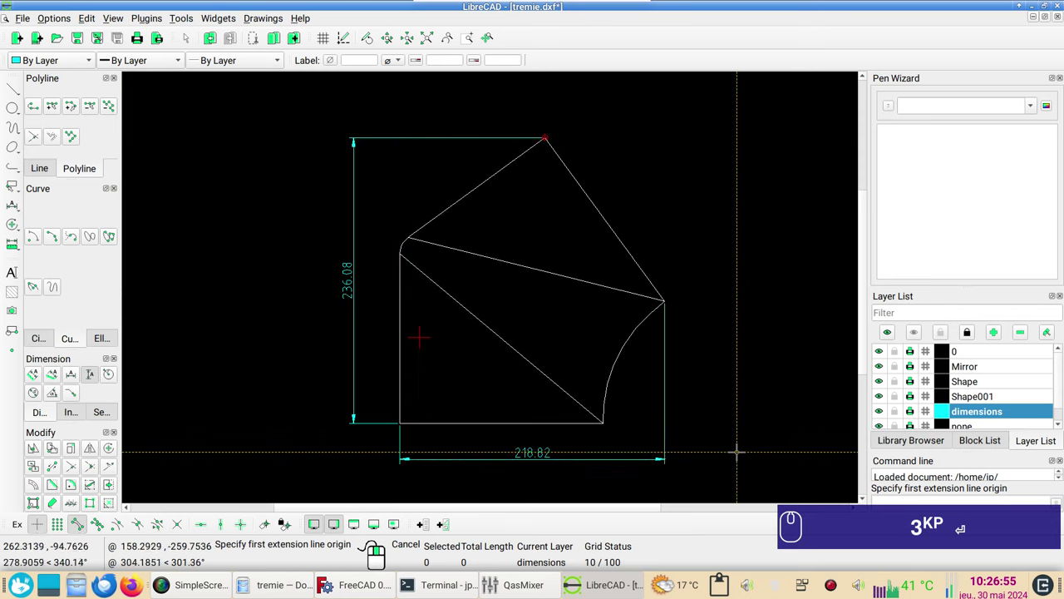
pyautogui.scroll(3)
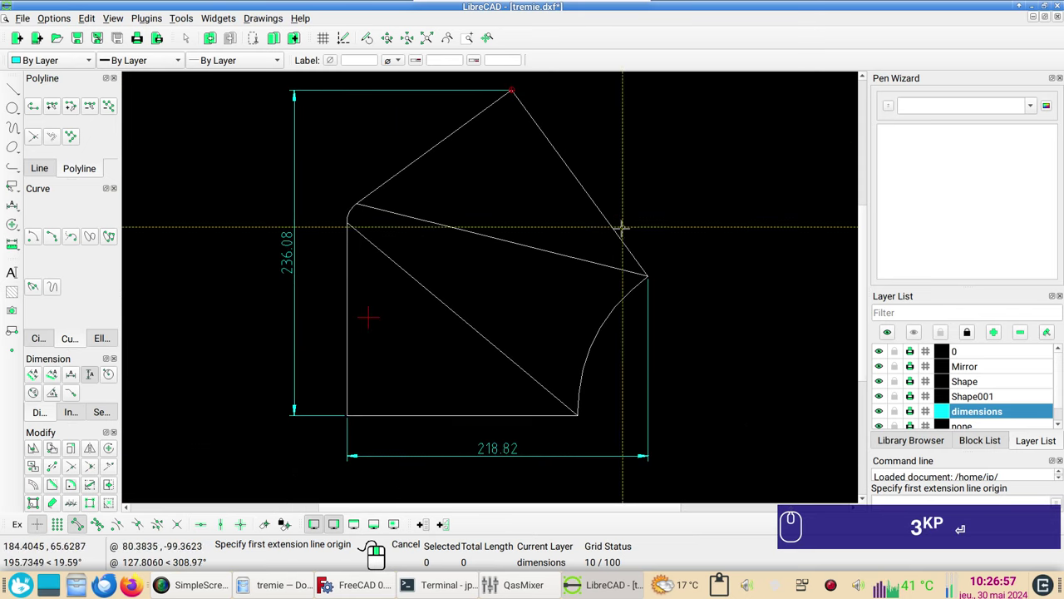
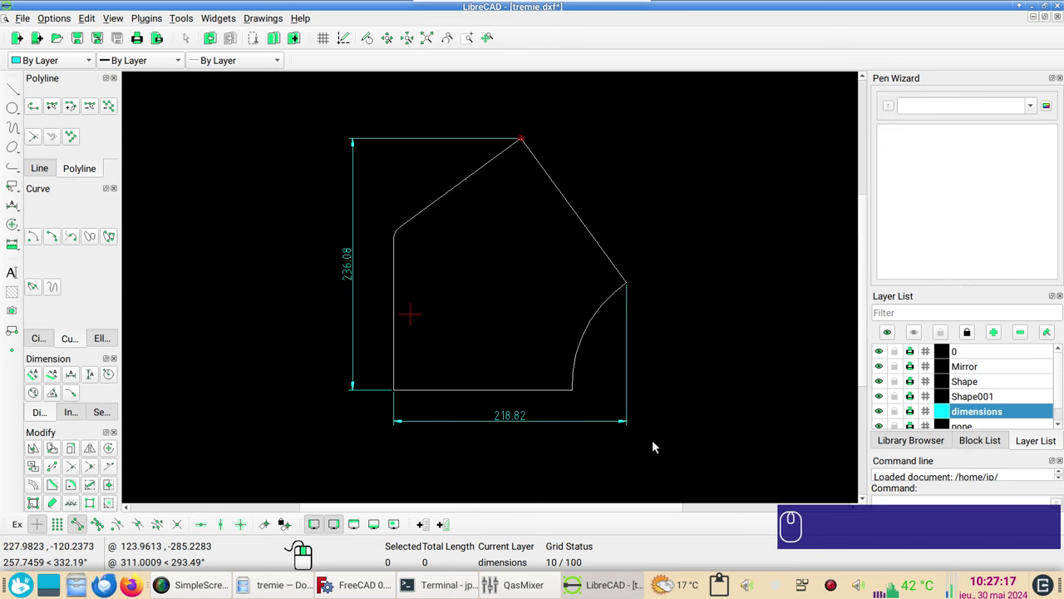
# Switch to FreeCAD and select Ruled_Surface001, Ruled_Surface and Loft together in the tree
pyautogui.click(728, 443)
pyautogui.scroll(3)
pyautogui.click(551, 481)
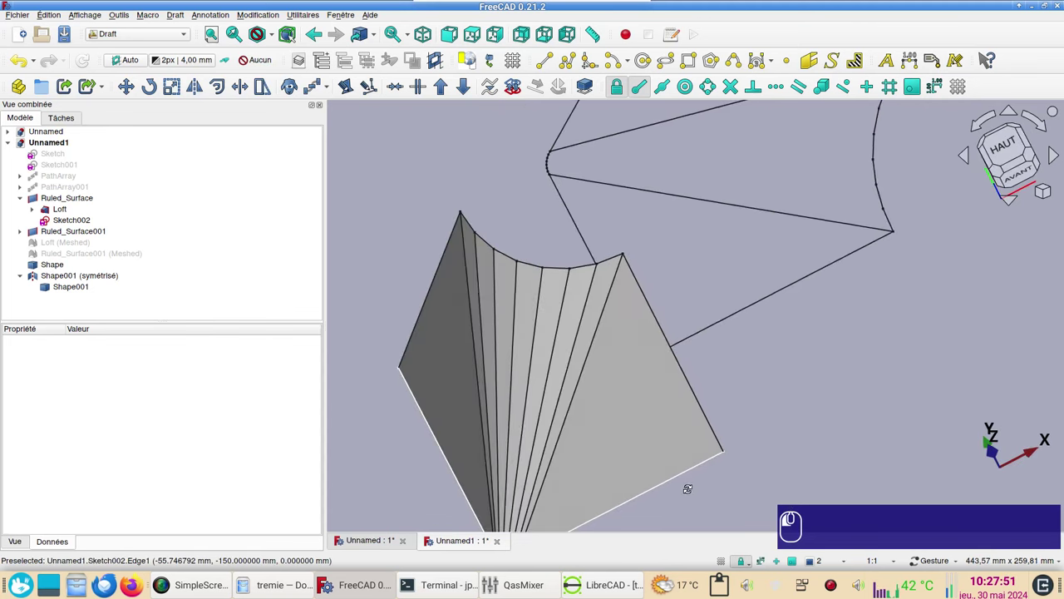
pyautogui.click(451, 390)
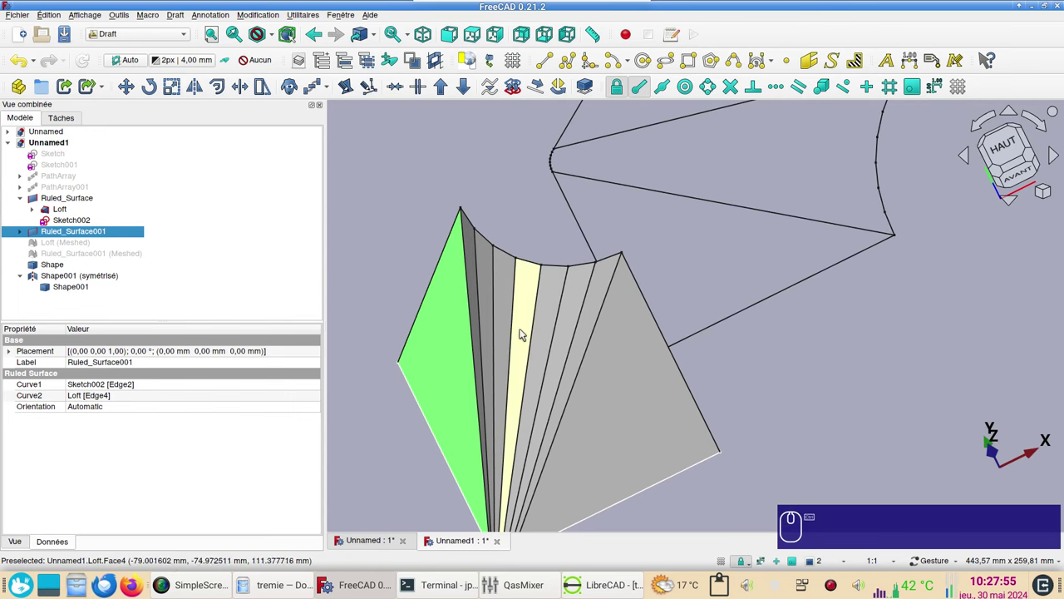
pyautogui.click(529, 329)
pyautogui.click(619, 408)
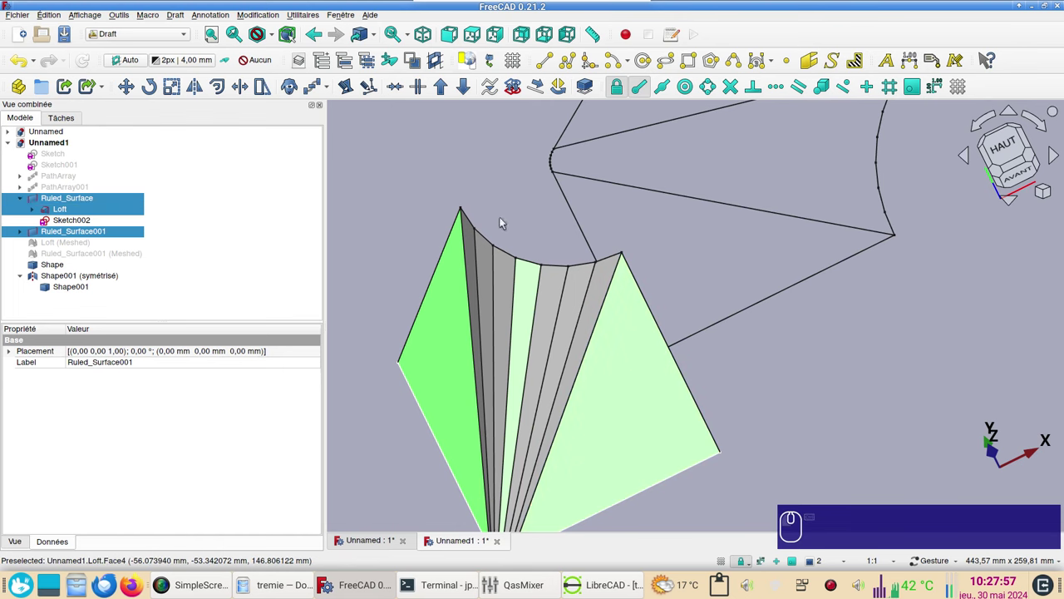
pyautogui.click(128, 36)
# In the Part workbench, make a Compound of the two ruled surfaces and loft and select it
pyautogui.click(138, 146)
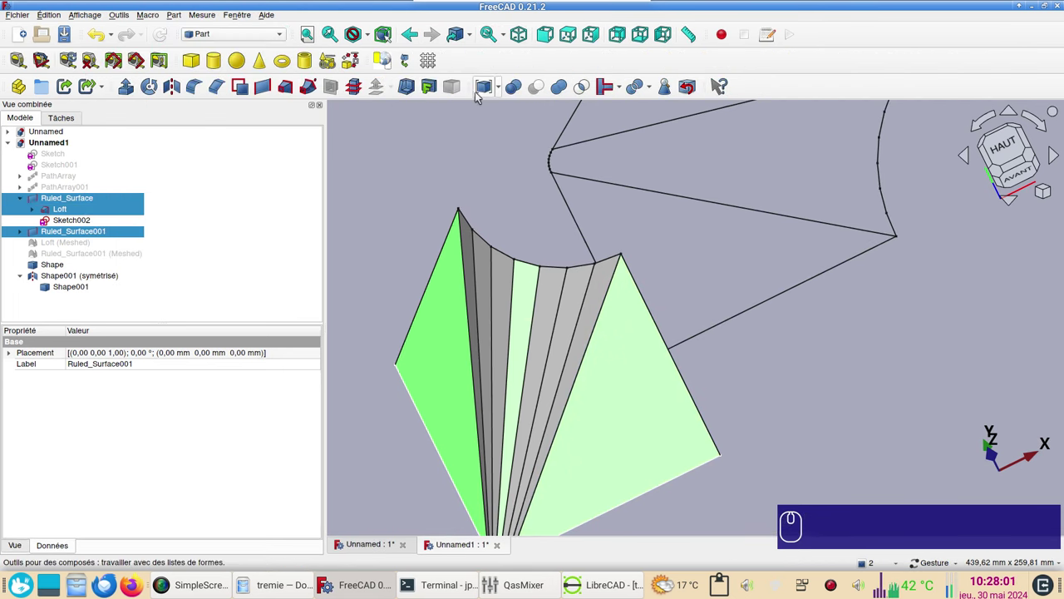
pyautogui.click(500, 90)
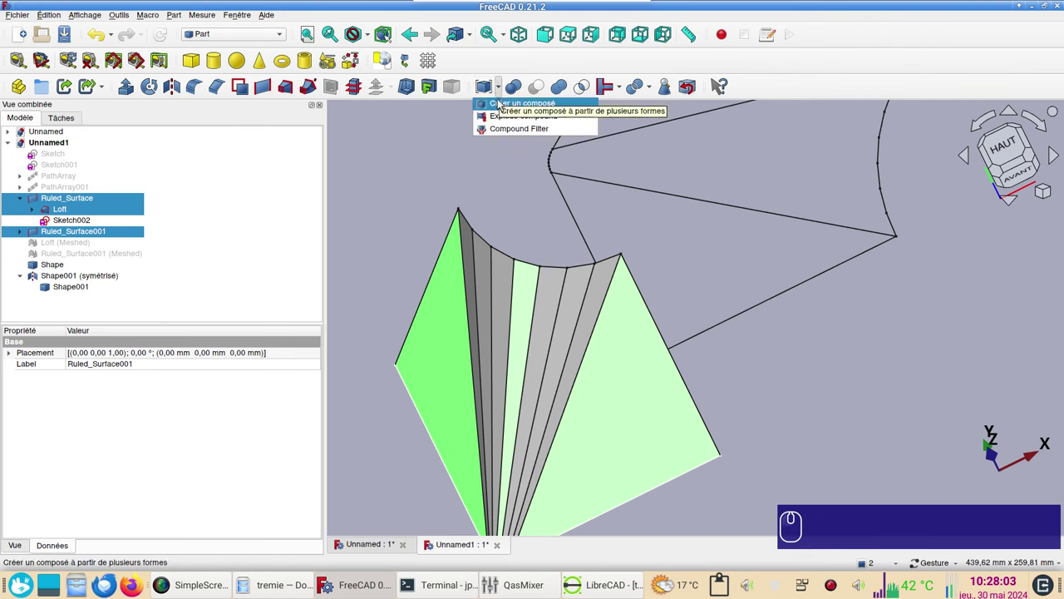
pyautogui.click(501, 101)
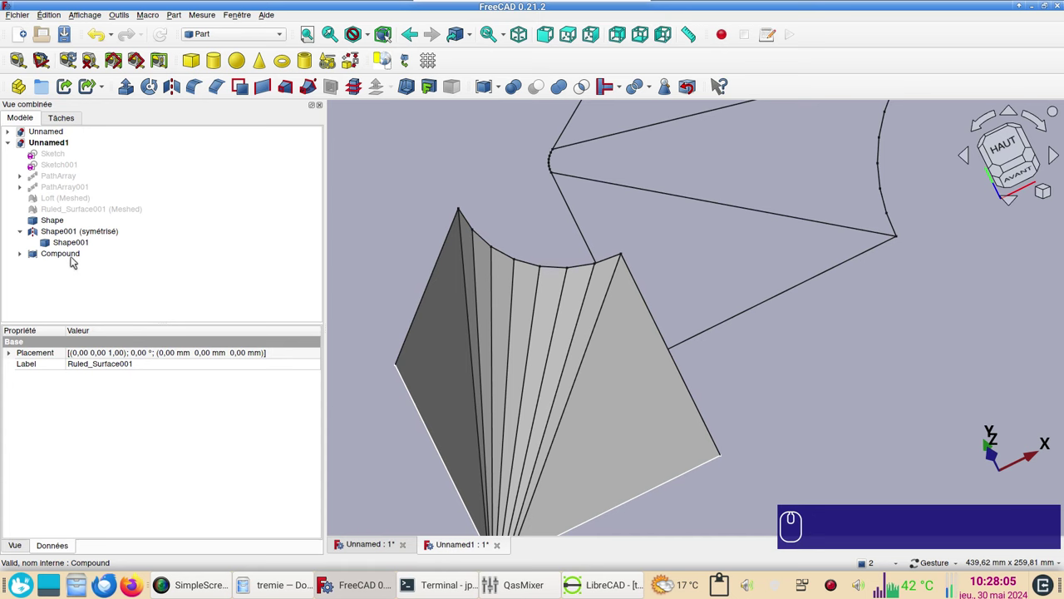
pyautogui.click(77, 254)
pyautogui.click(235, 40)
# In Draft, create a 360° polar array of the Compound to form the complete four-sided hopper
pyautogui.click(241, 47)
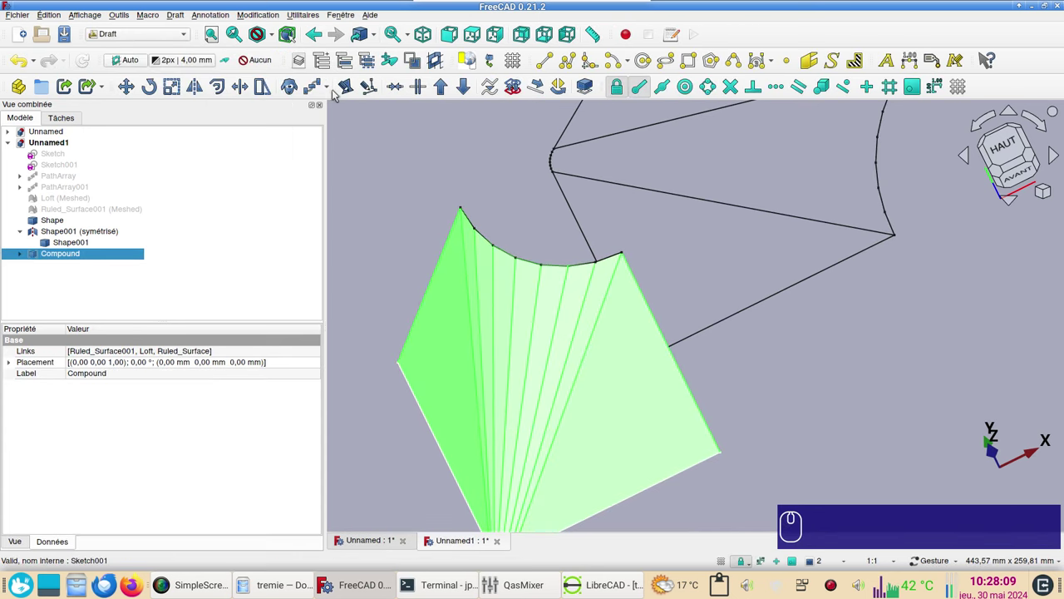
pyautogui.click(336, 92)
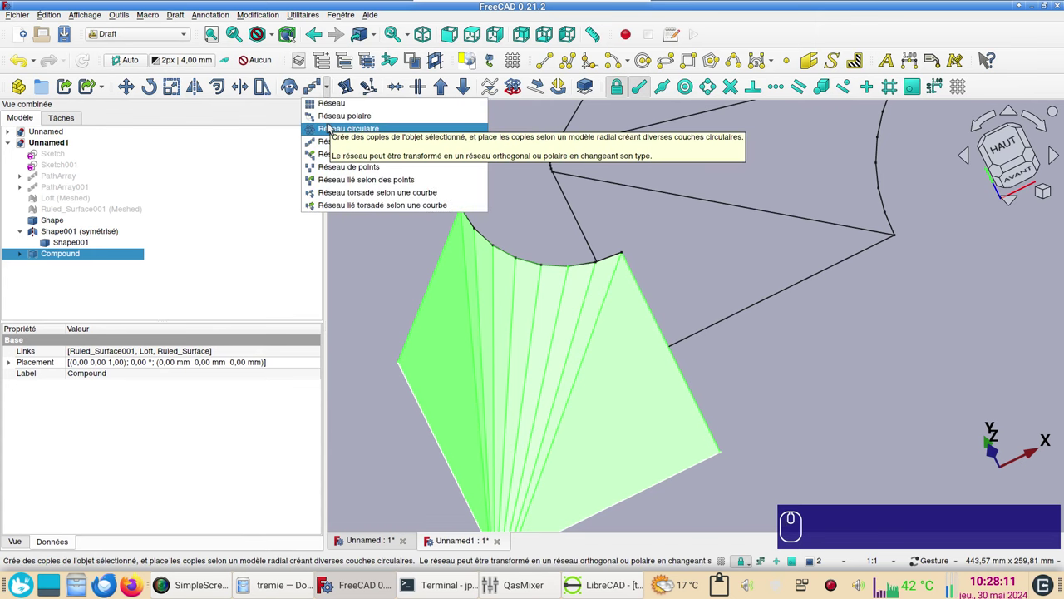
pyautogui.click(334, 115)
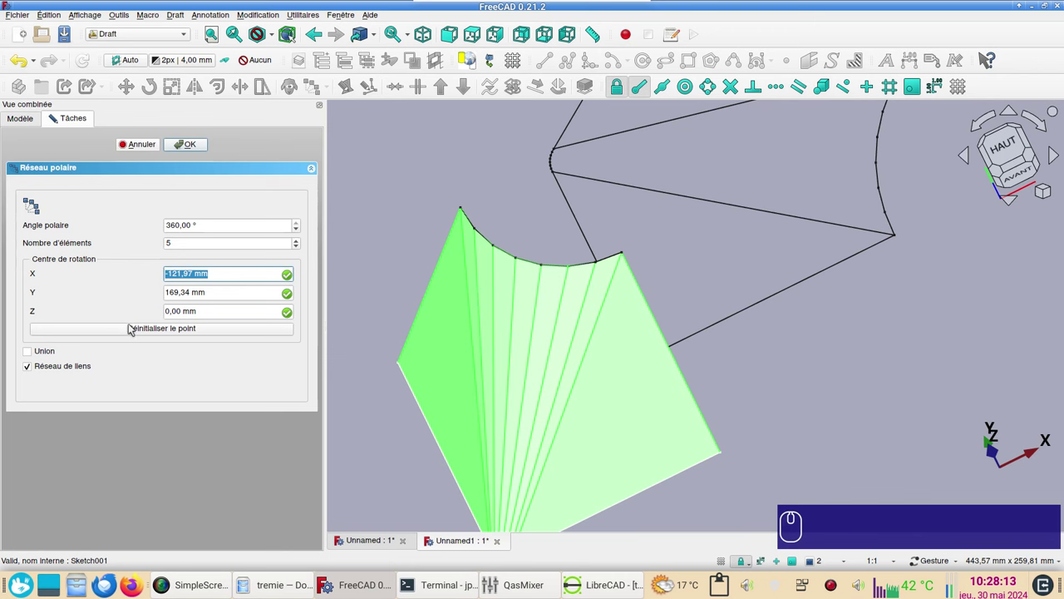
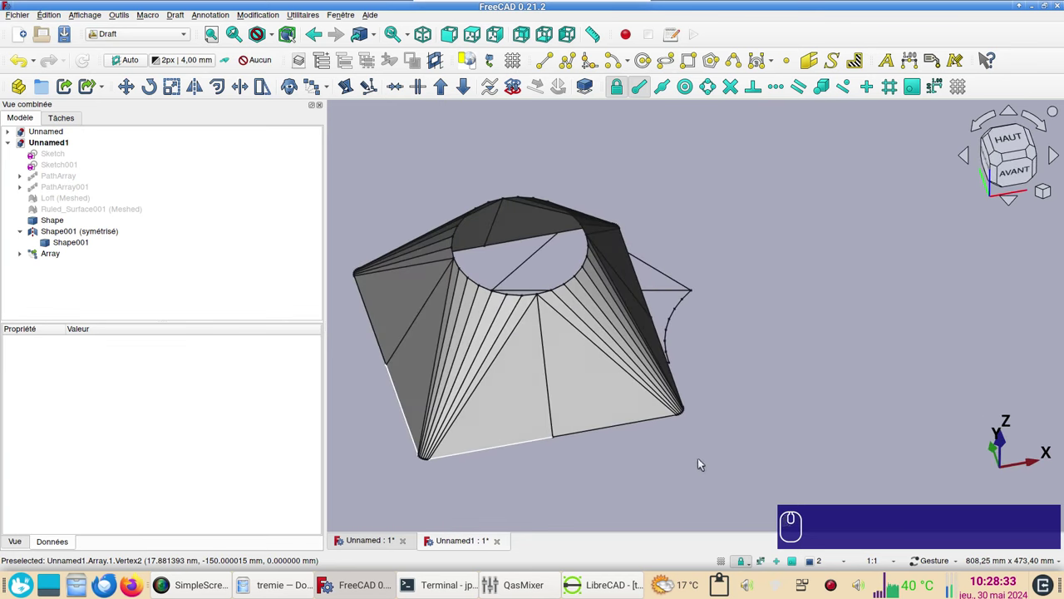
pyautogui.moveTo(622, 475); pyautogui.dragTo(641, 456)
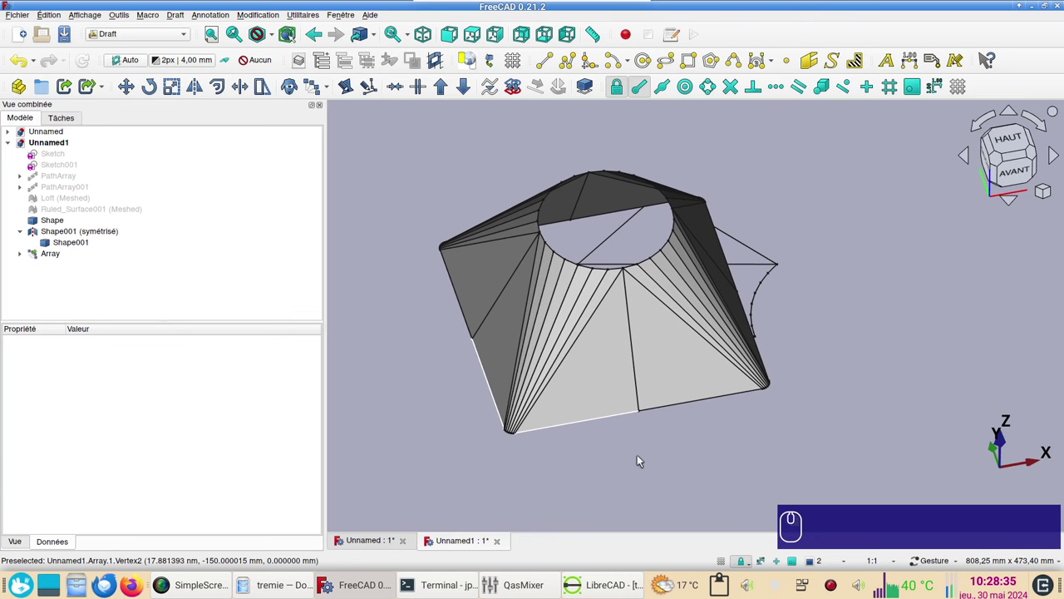